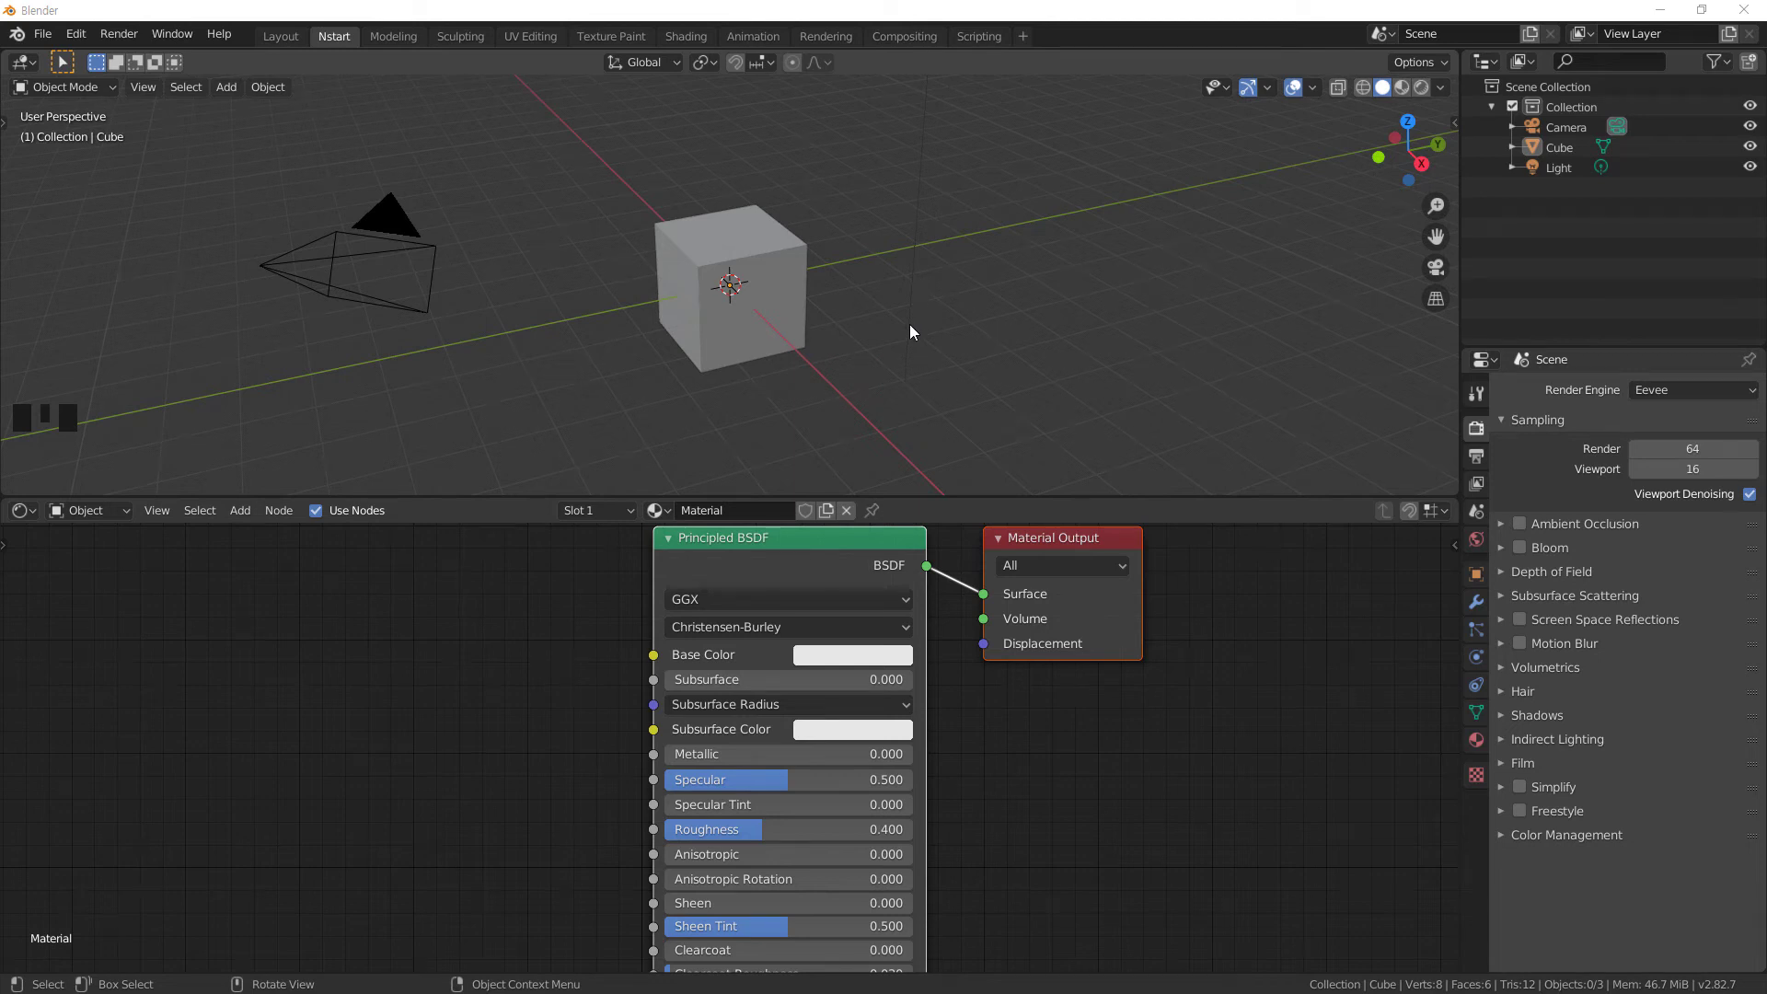
- Add a mesh plane to the scene and scale it up five times
left_click(906, 339)
key("shift+a")
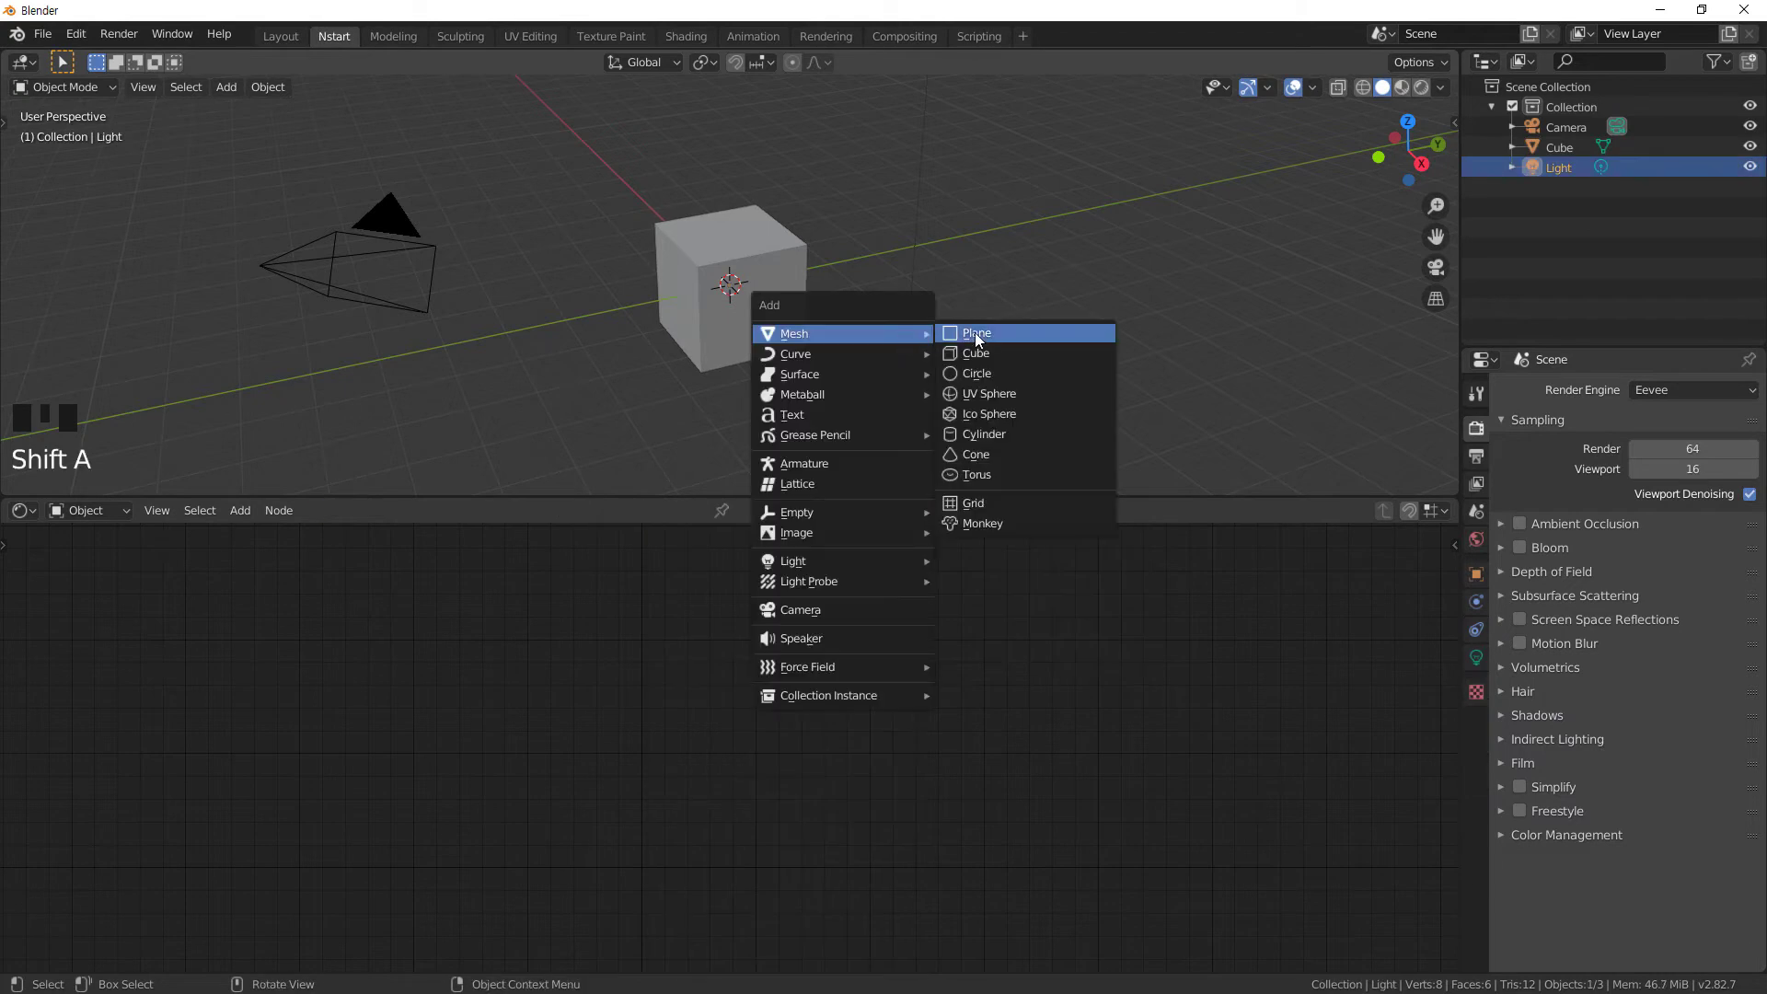
key("s")
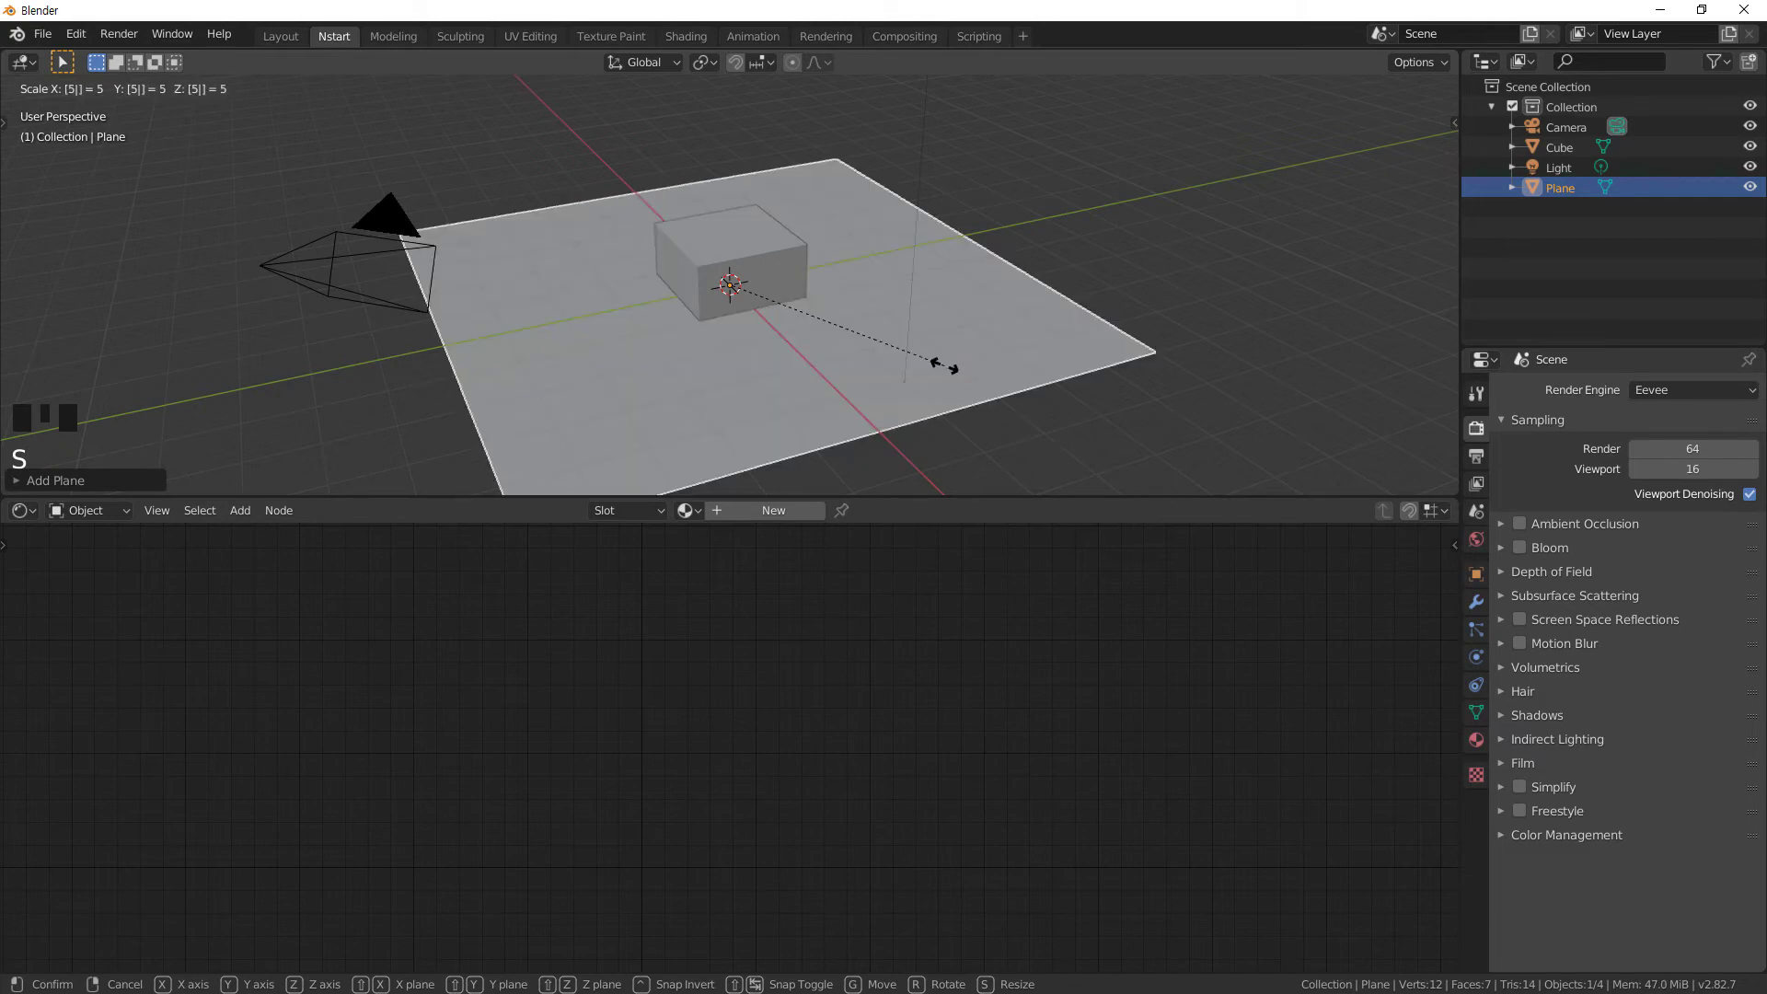
left_click(875, 351)
- Lower the plane beneath the cube with the Move tool and enlarge it further
key("space")
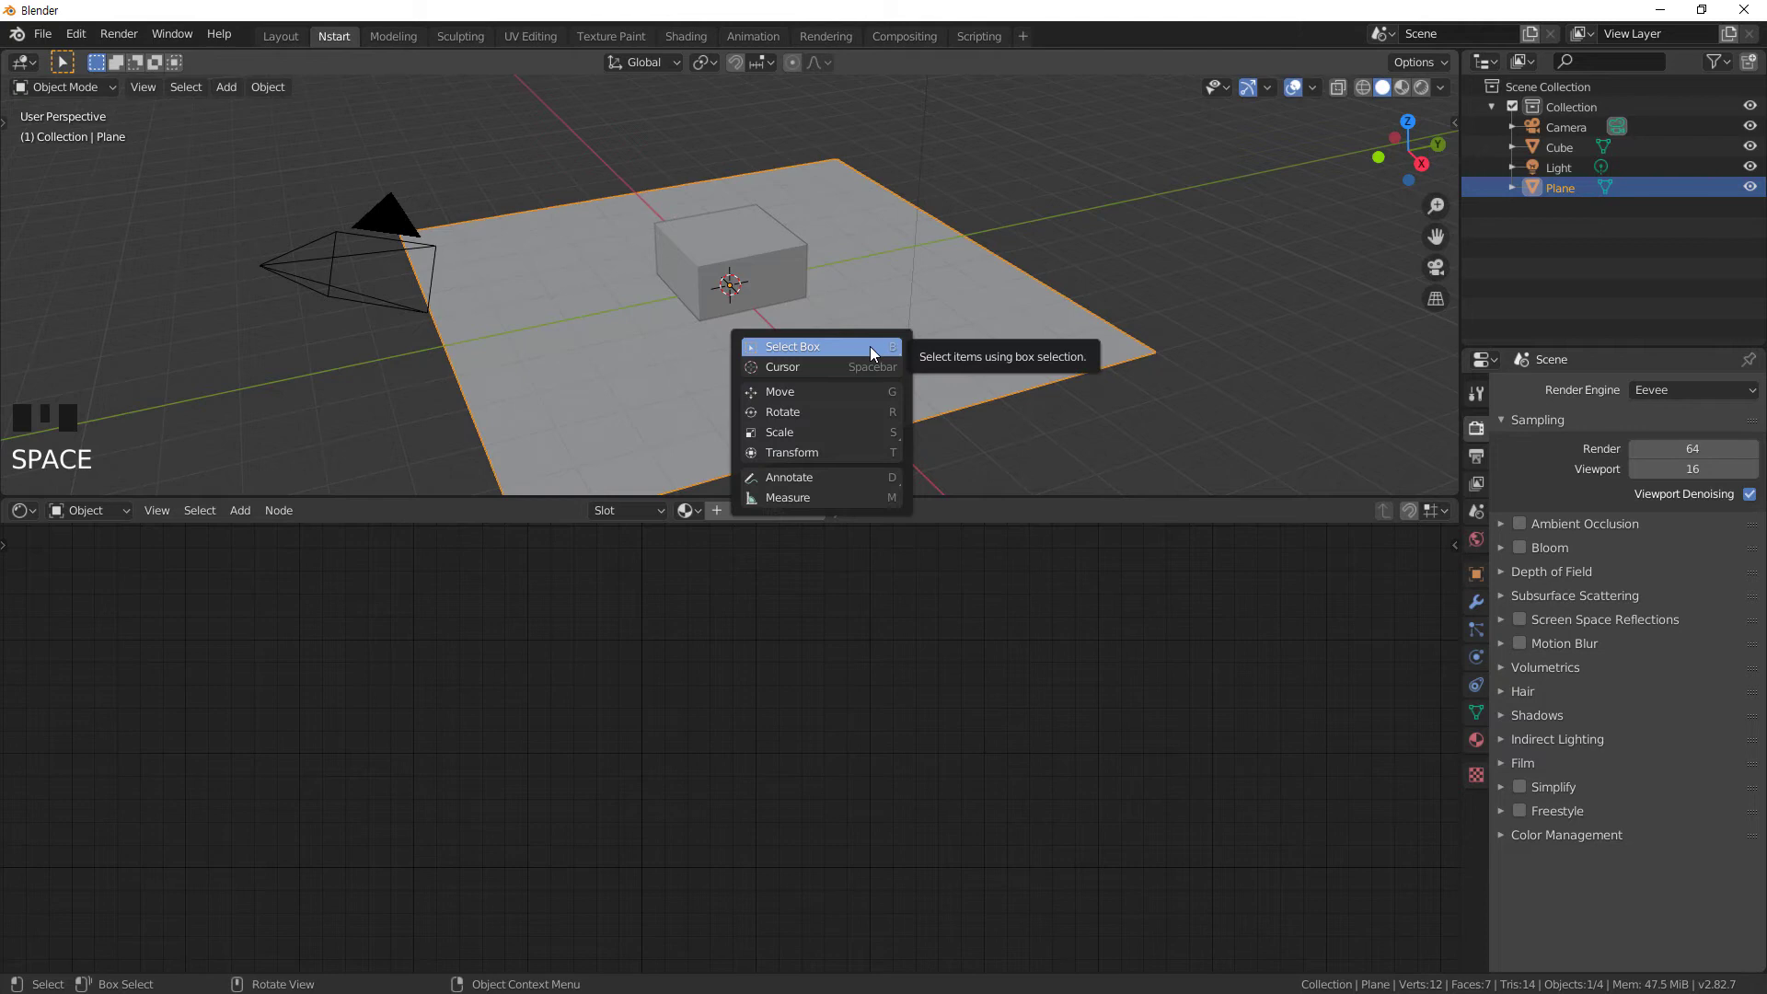
left_click(734, 222)
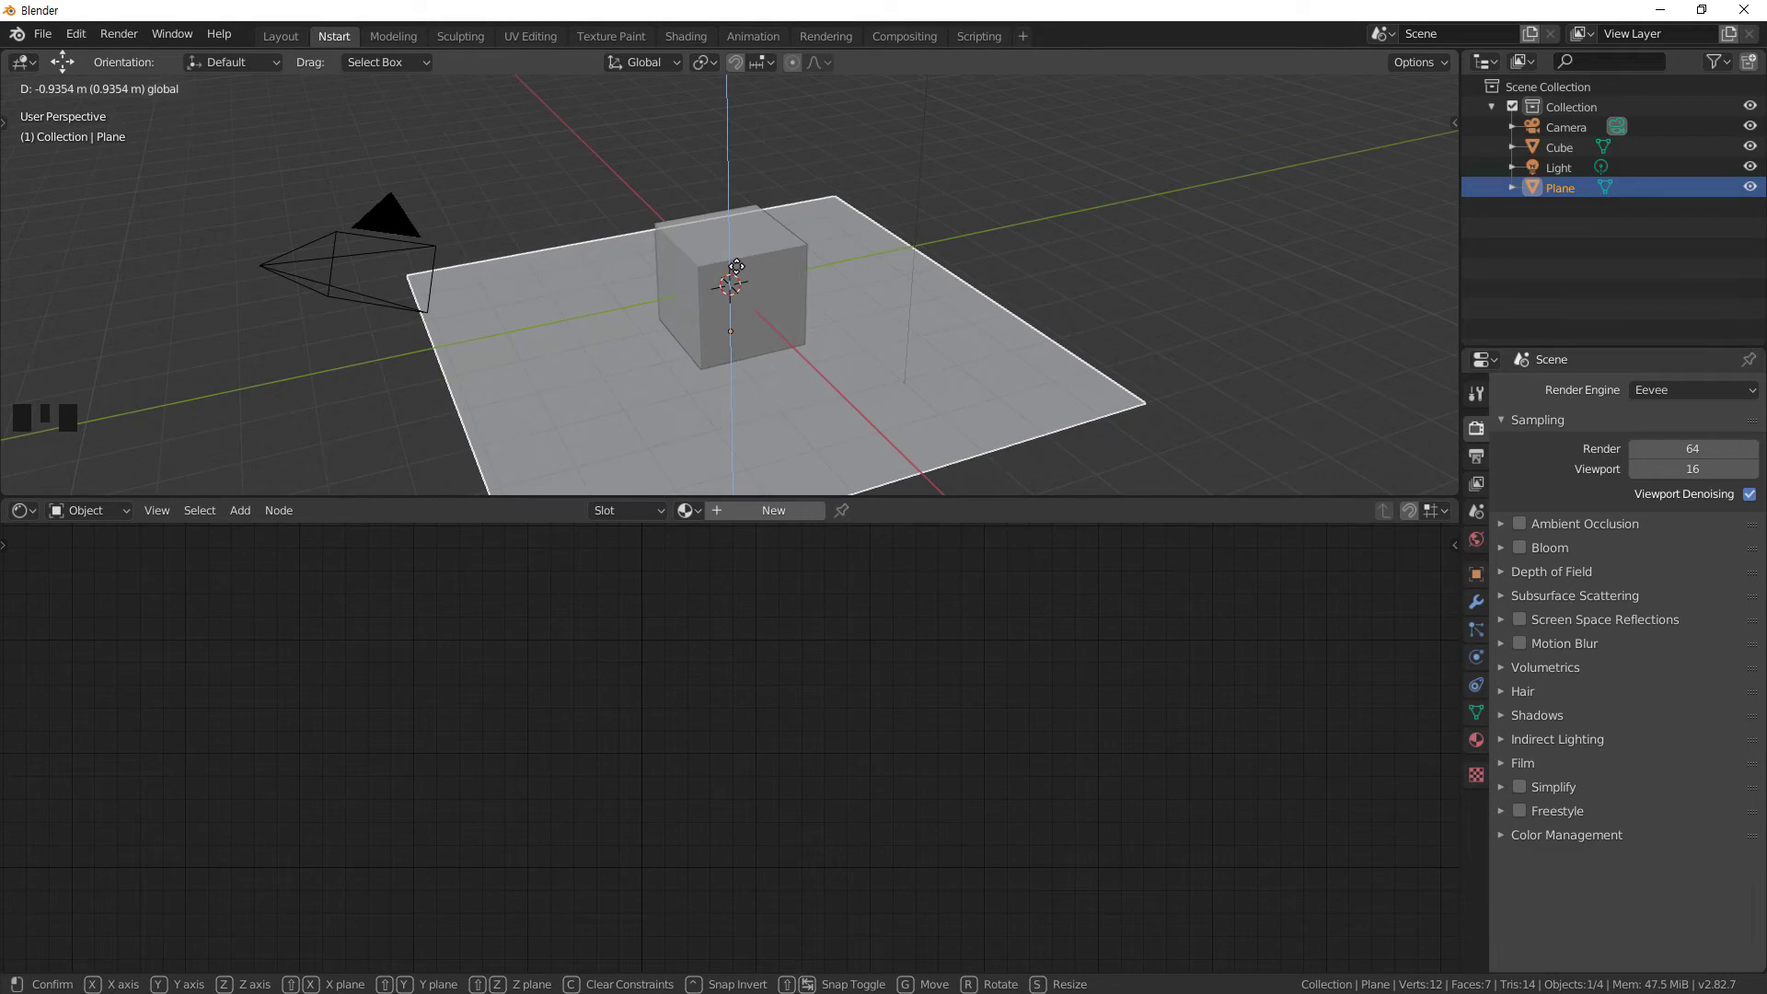
left_click(900, 322)
key("s")
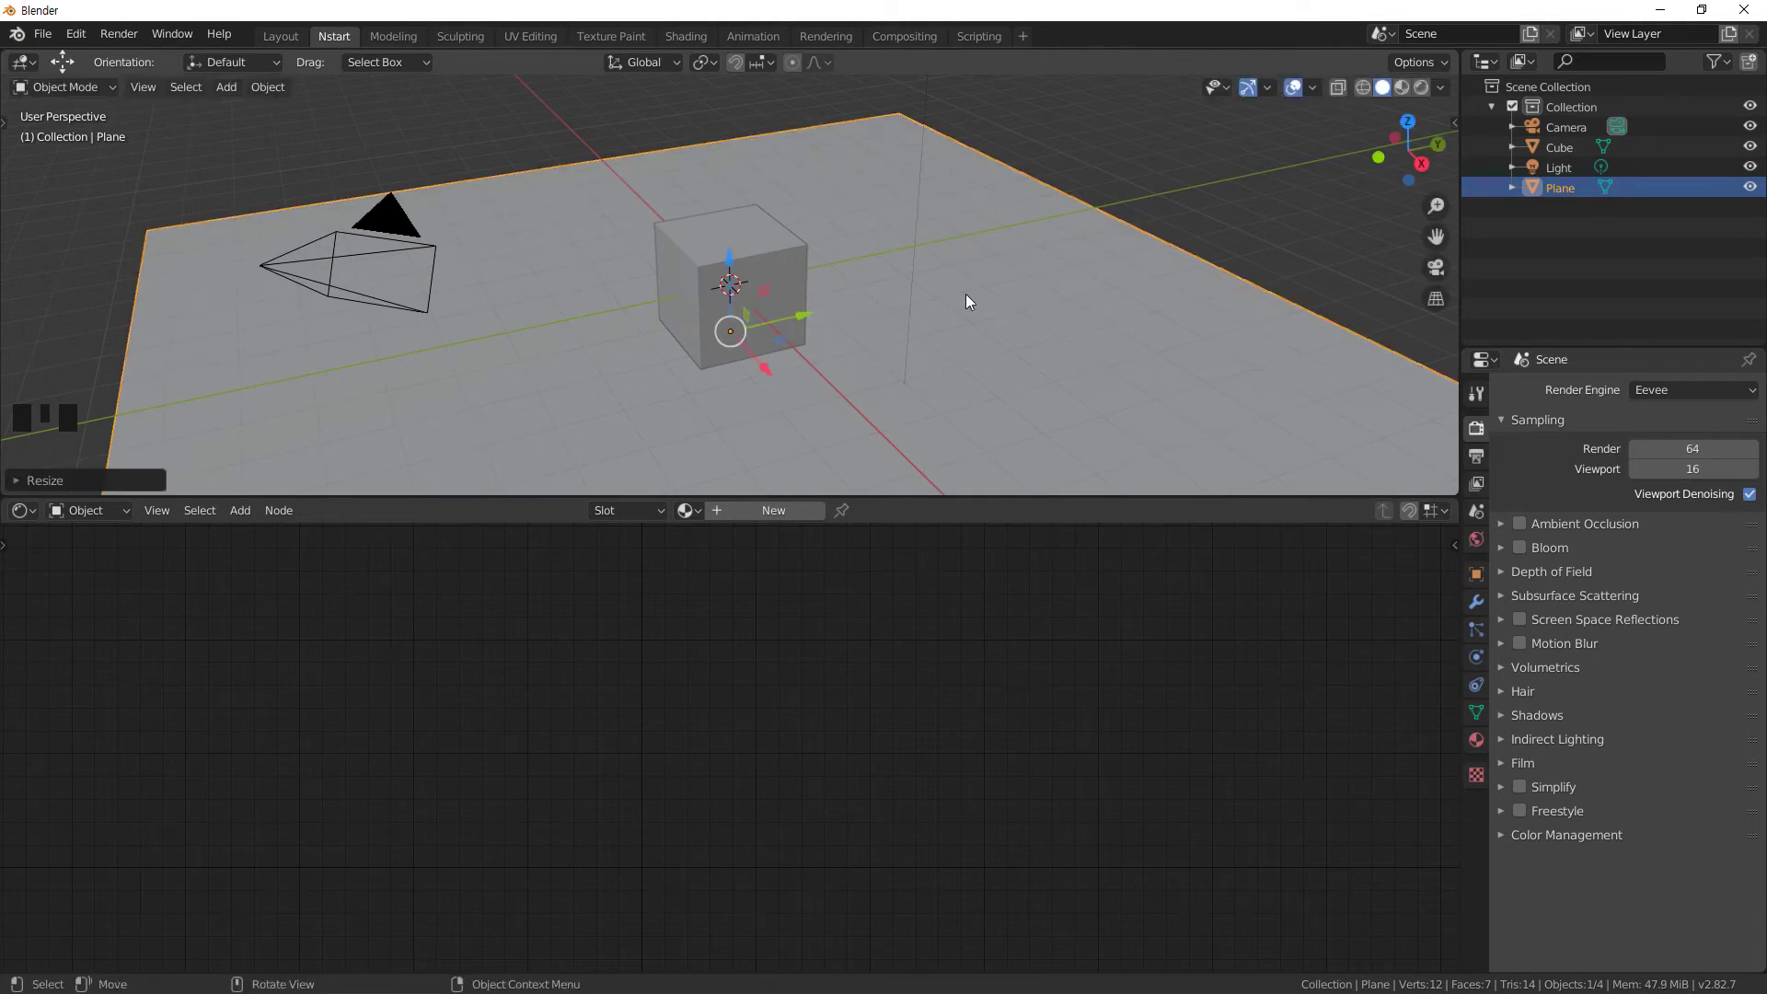
- Add a Suzanne monkey head and place it to the right of the cube
key("shift+a")
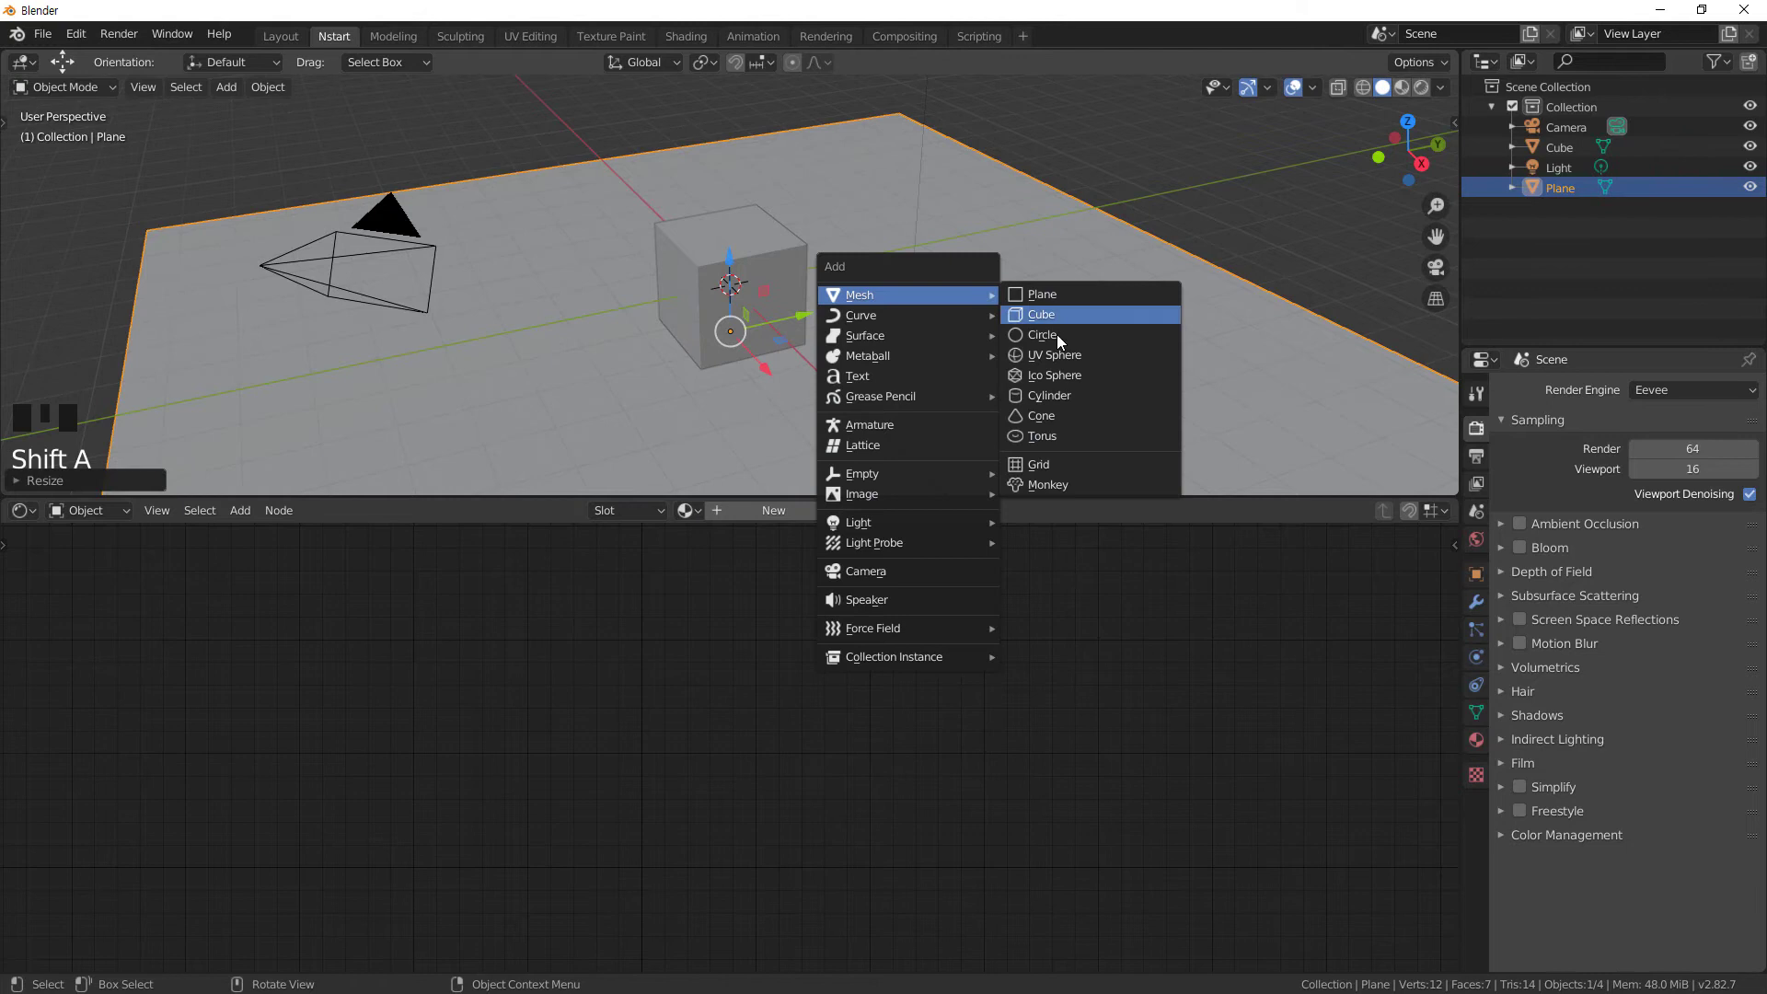
left_click(810, 276)
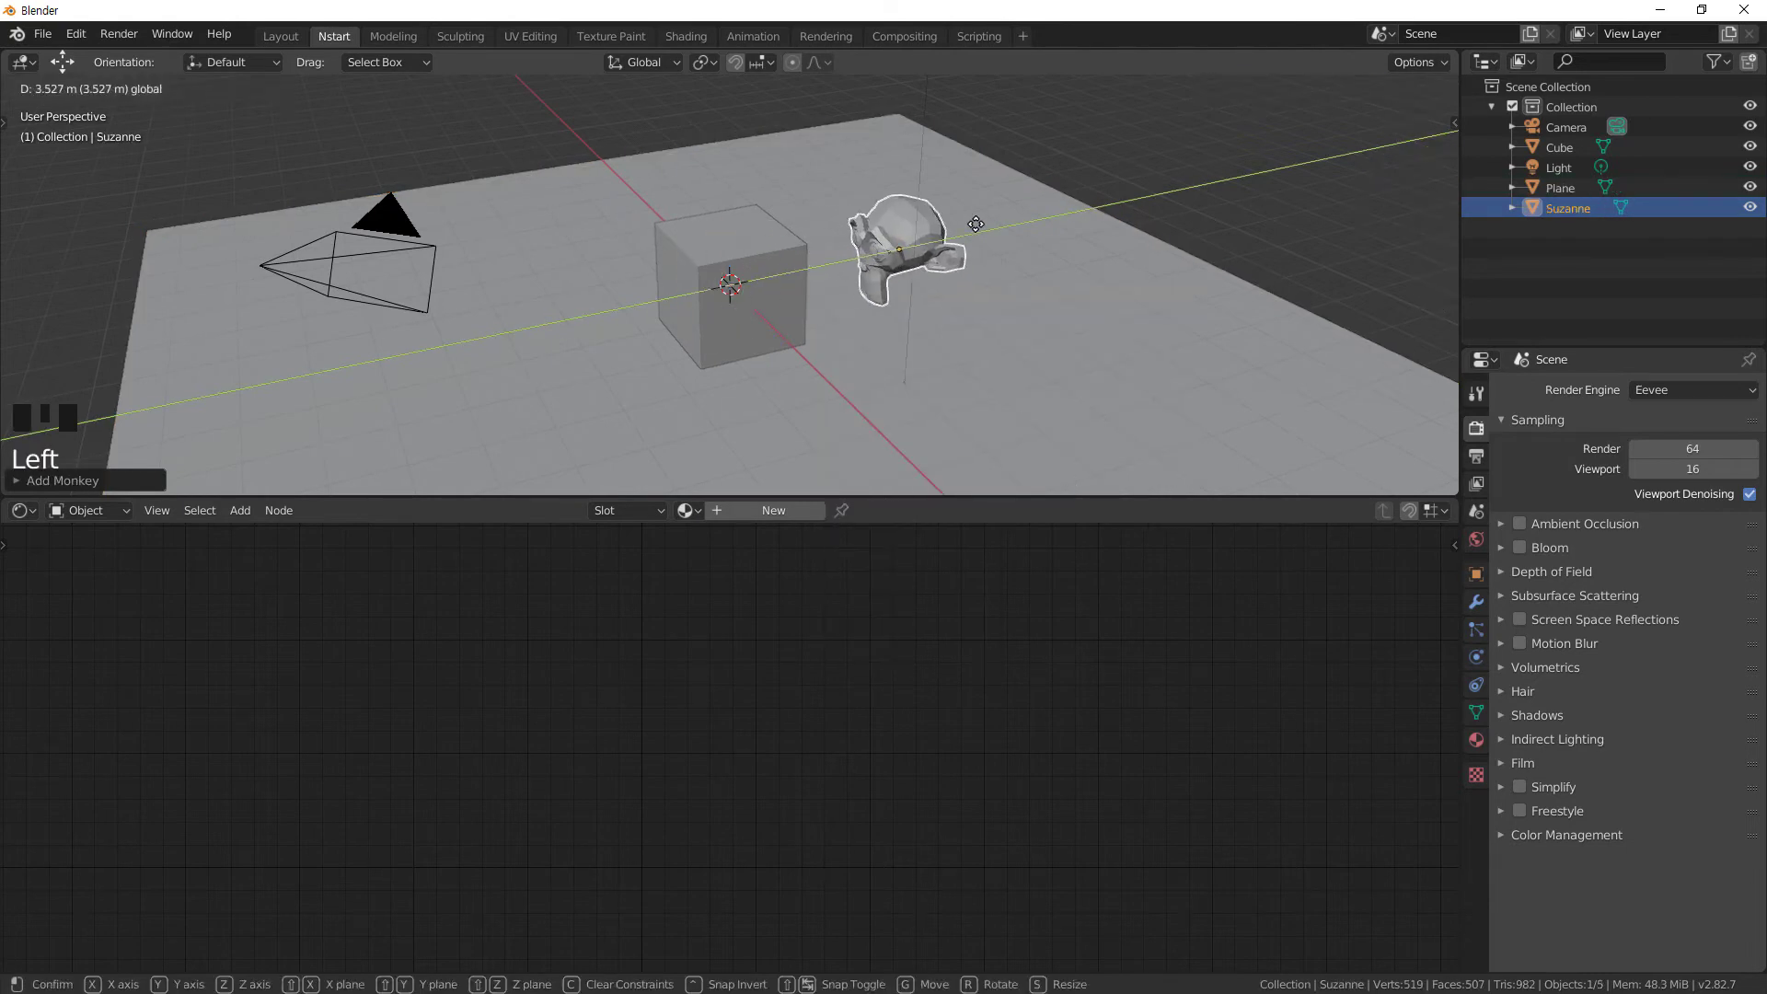
left_click(1131, 297)
- Preview the scene with rendered lighting and shadows, with the floor plane selected
left_click(814, 323)
scroll("up", 3)
left_click(1429, 93)
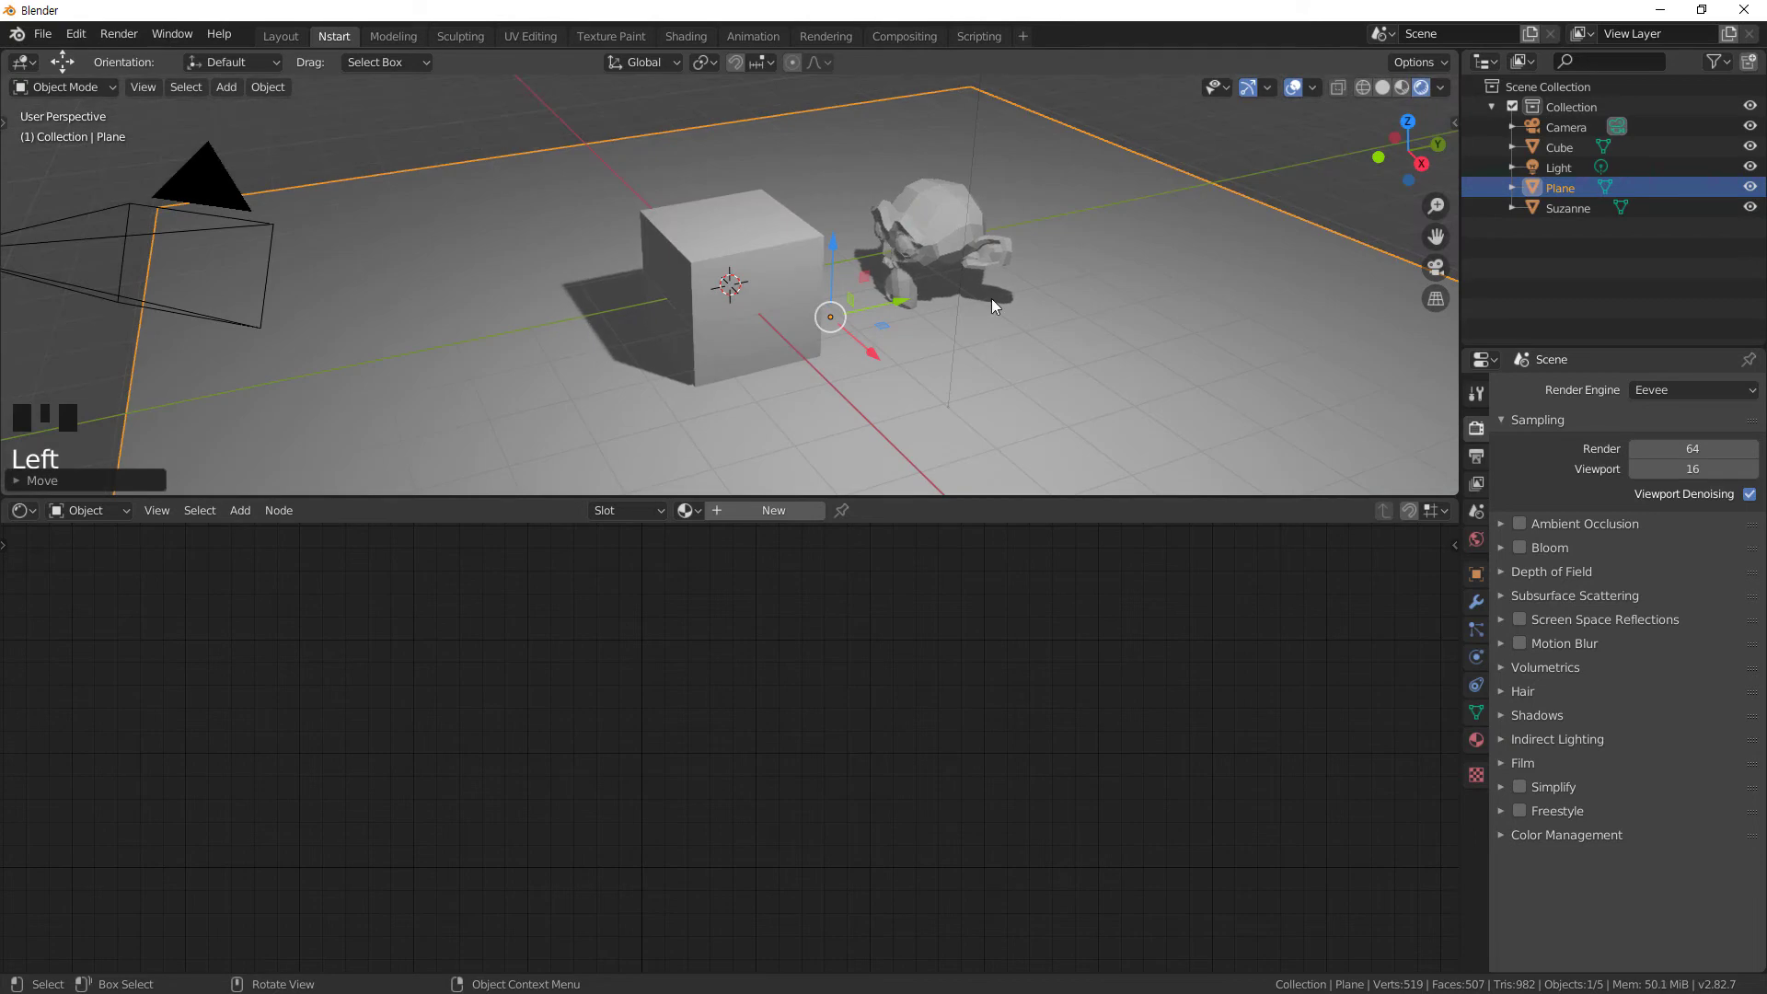
left_click_drag(956, 369, 1014, 395)
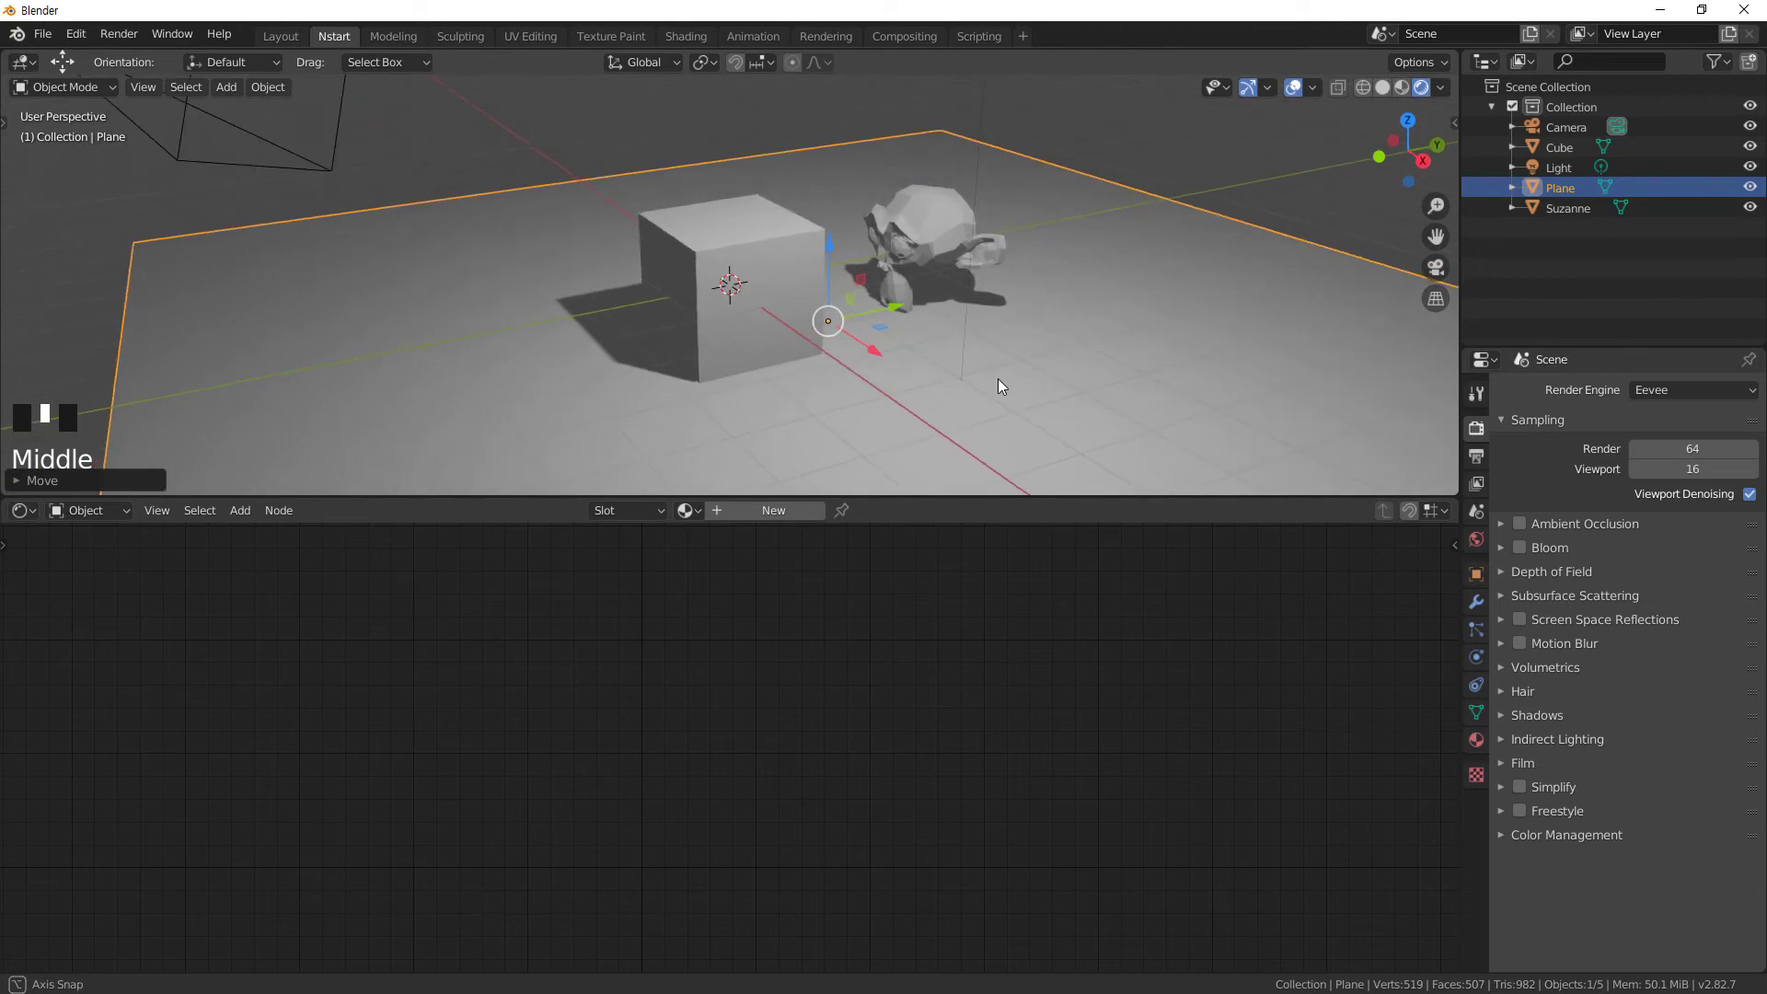
- Give the floor plane a new material with Roughness 0 and Specular 1.0
left_click(938, 400)
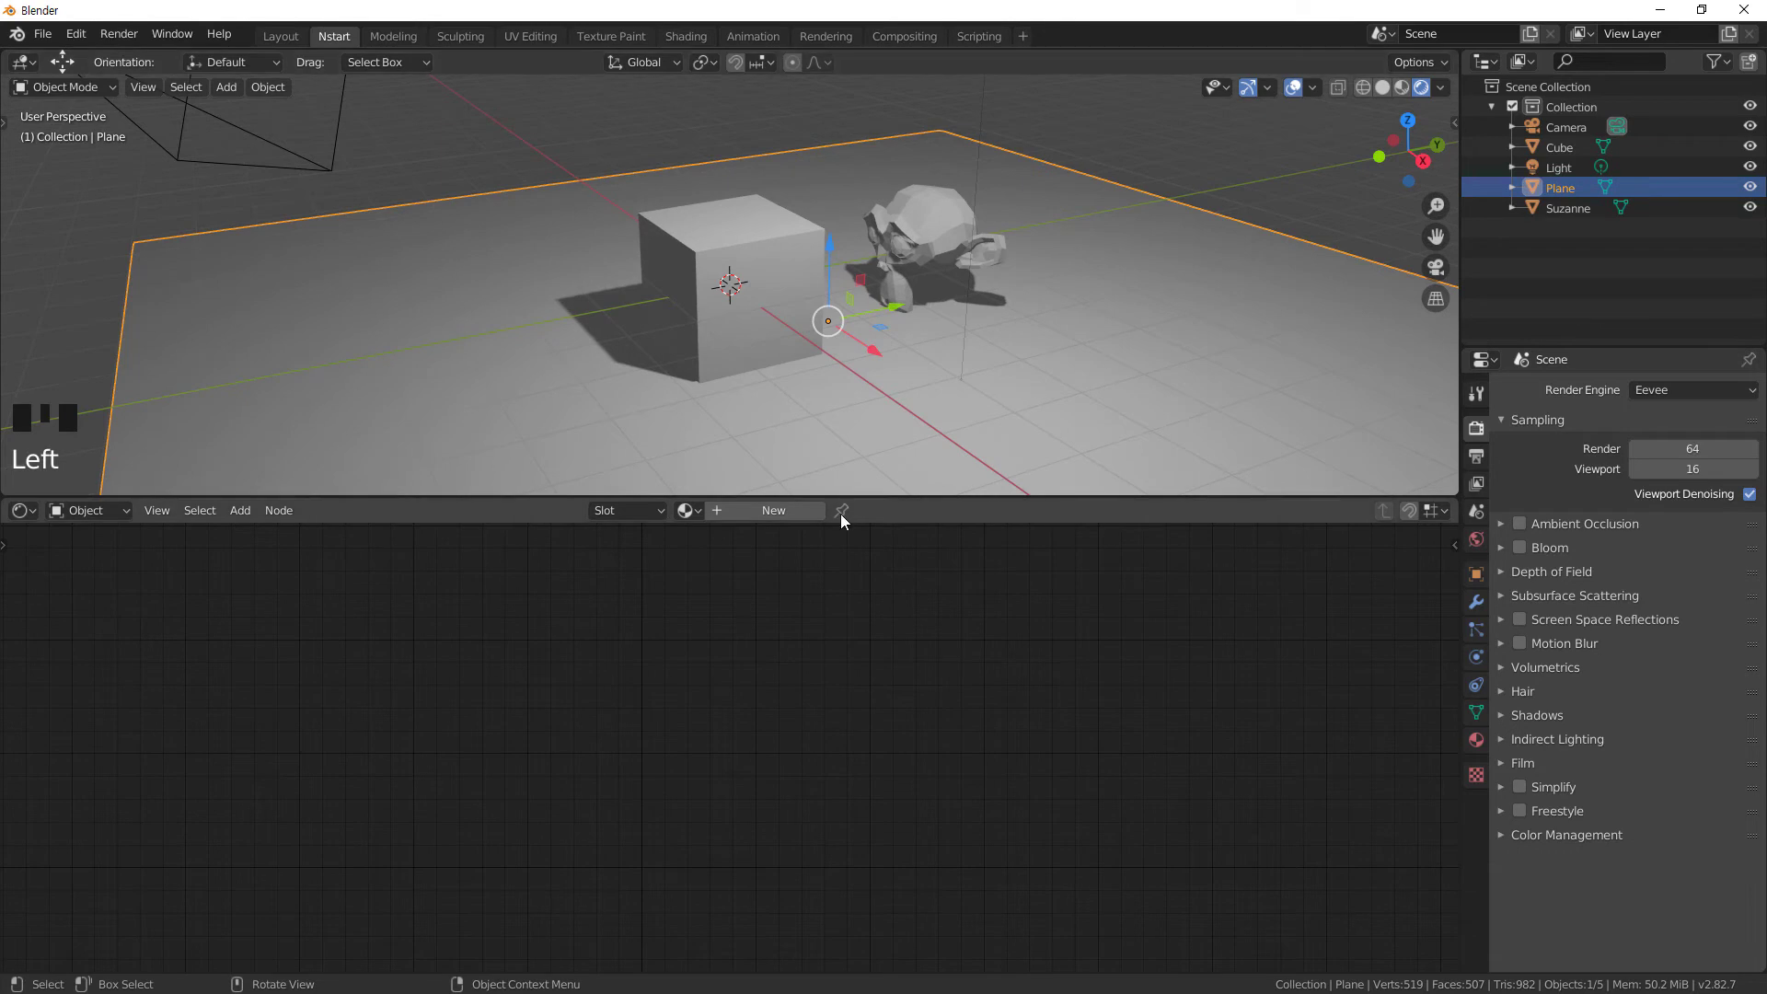
left_click(770, 518)
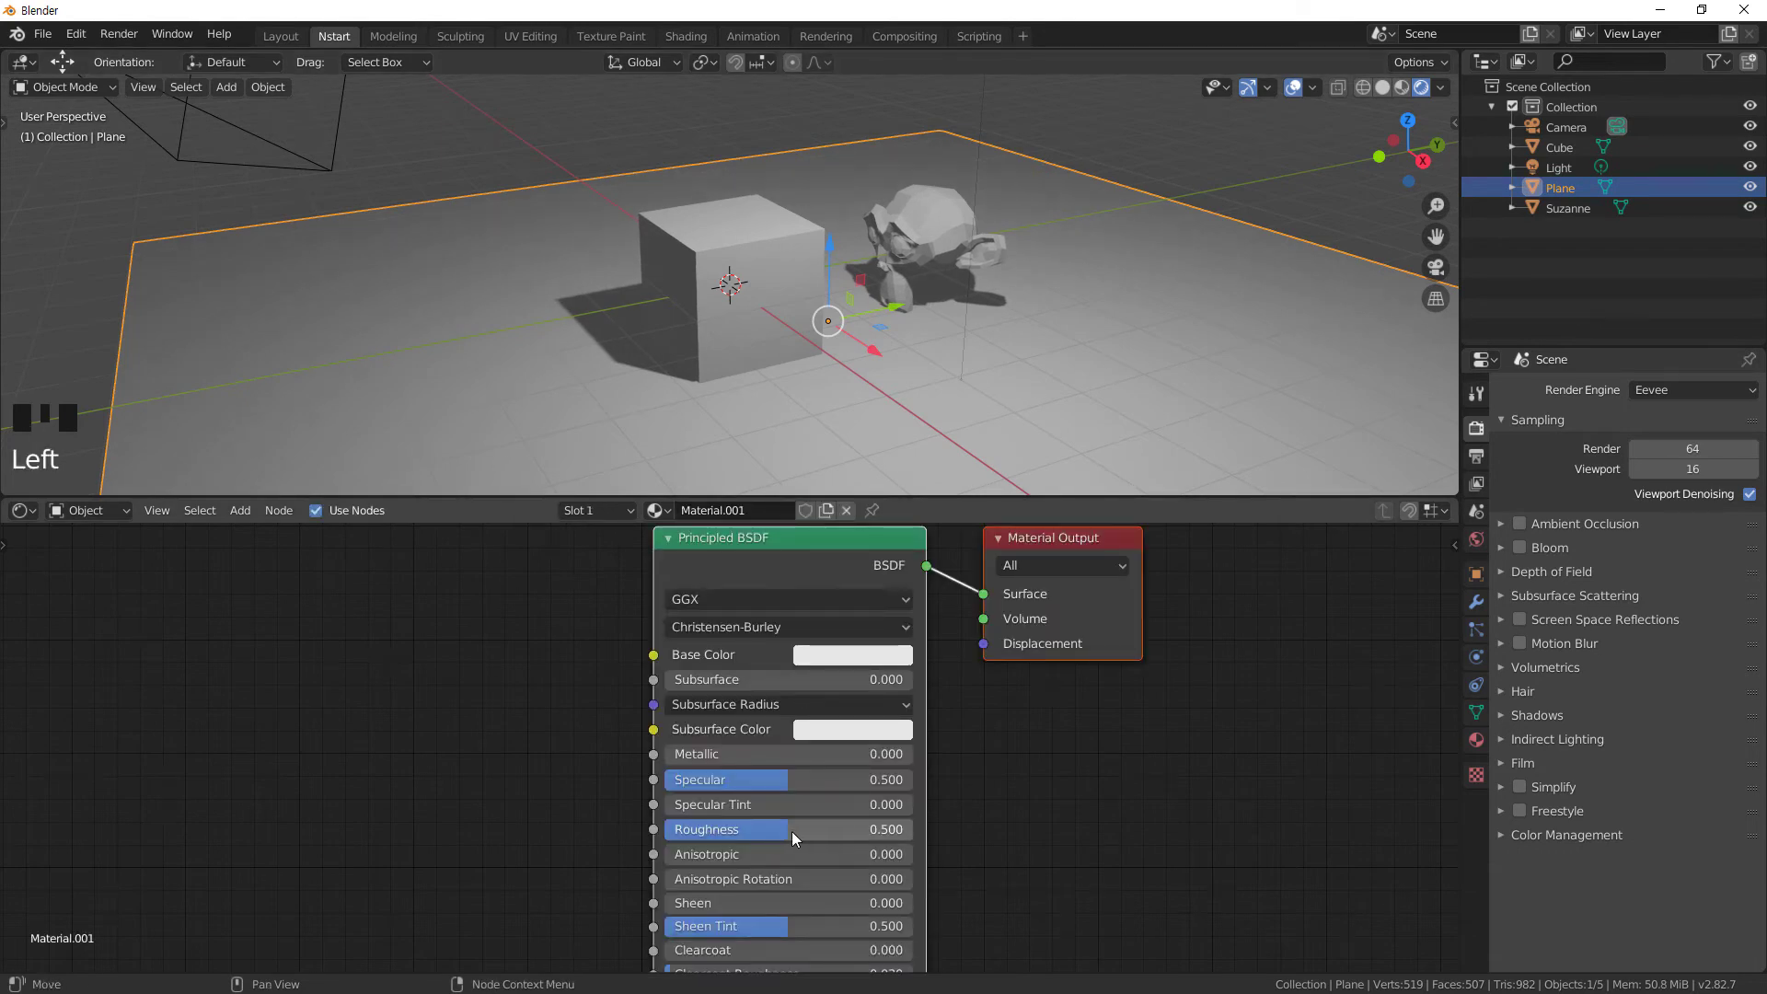
left_click(788, 835)
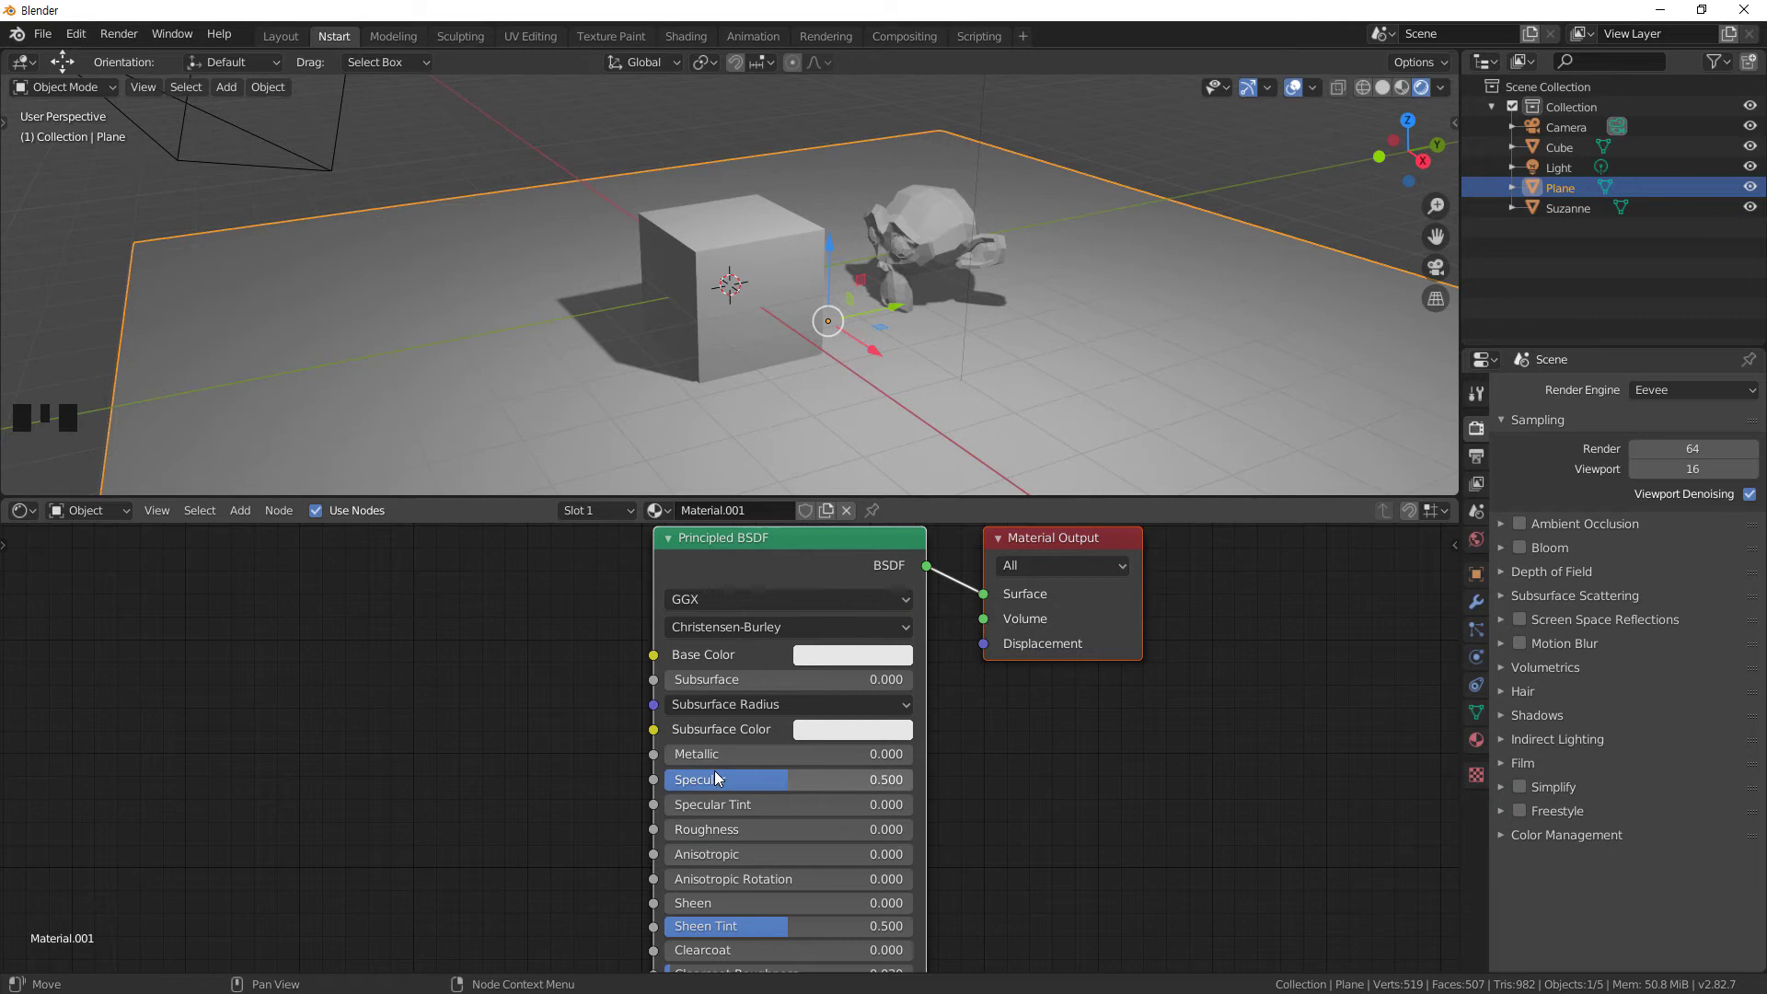
left_click_drag(1339, 759, 784, 777)
left_click(784, 778)
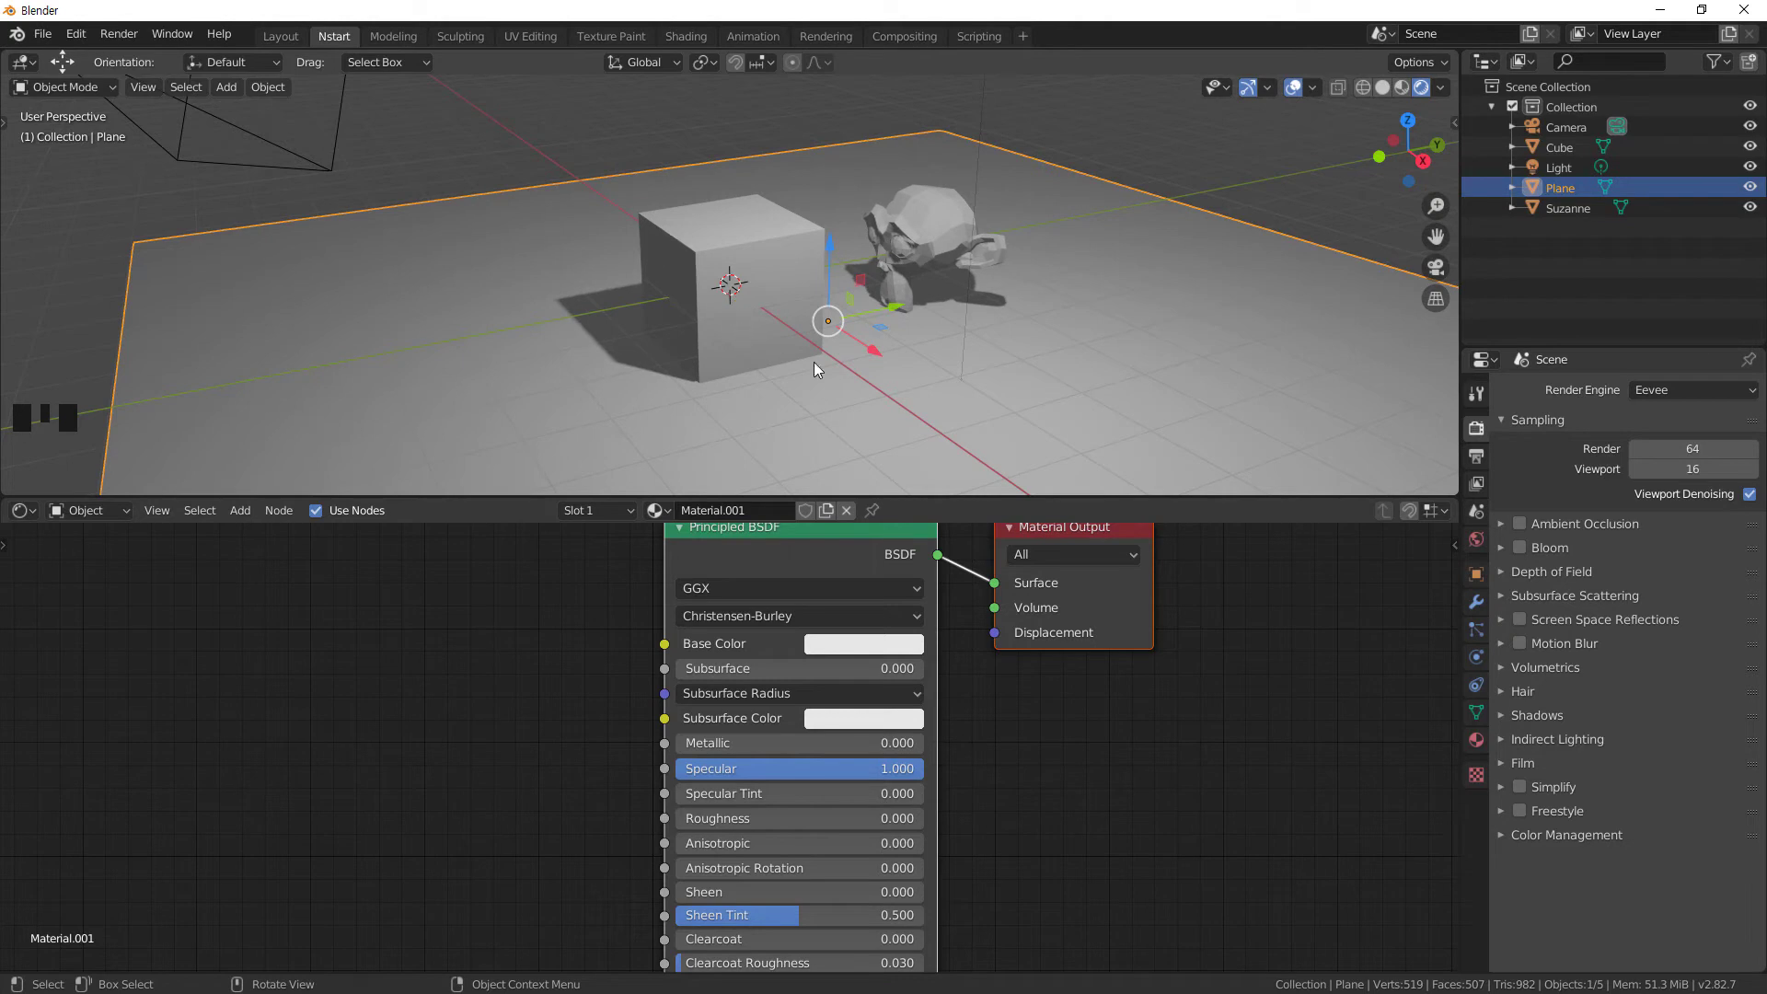
- Enable Screen Space Reflections and bring up the floor's base colour picker
left_click(1482, 431)
left_click(1529, 625)
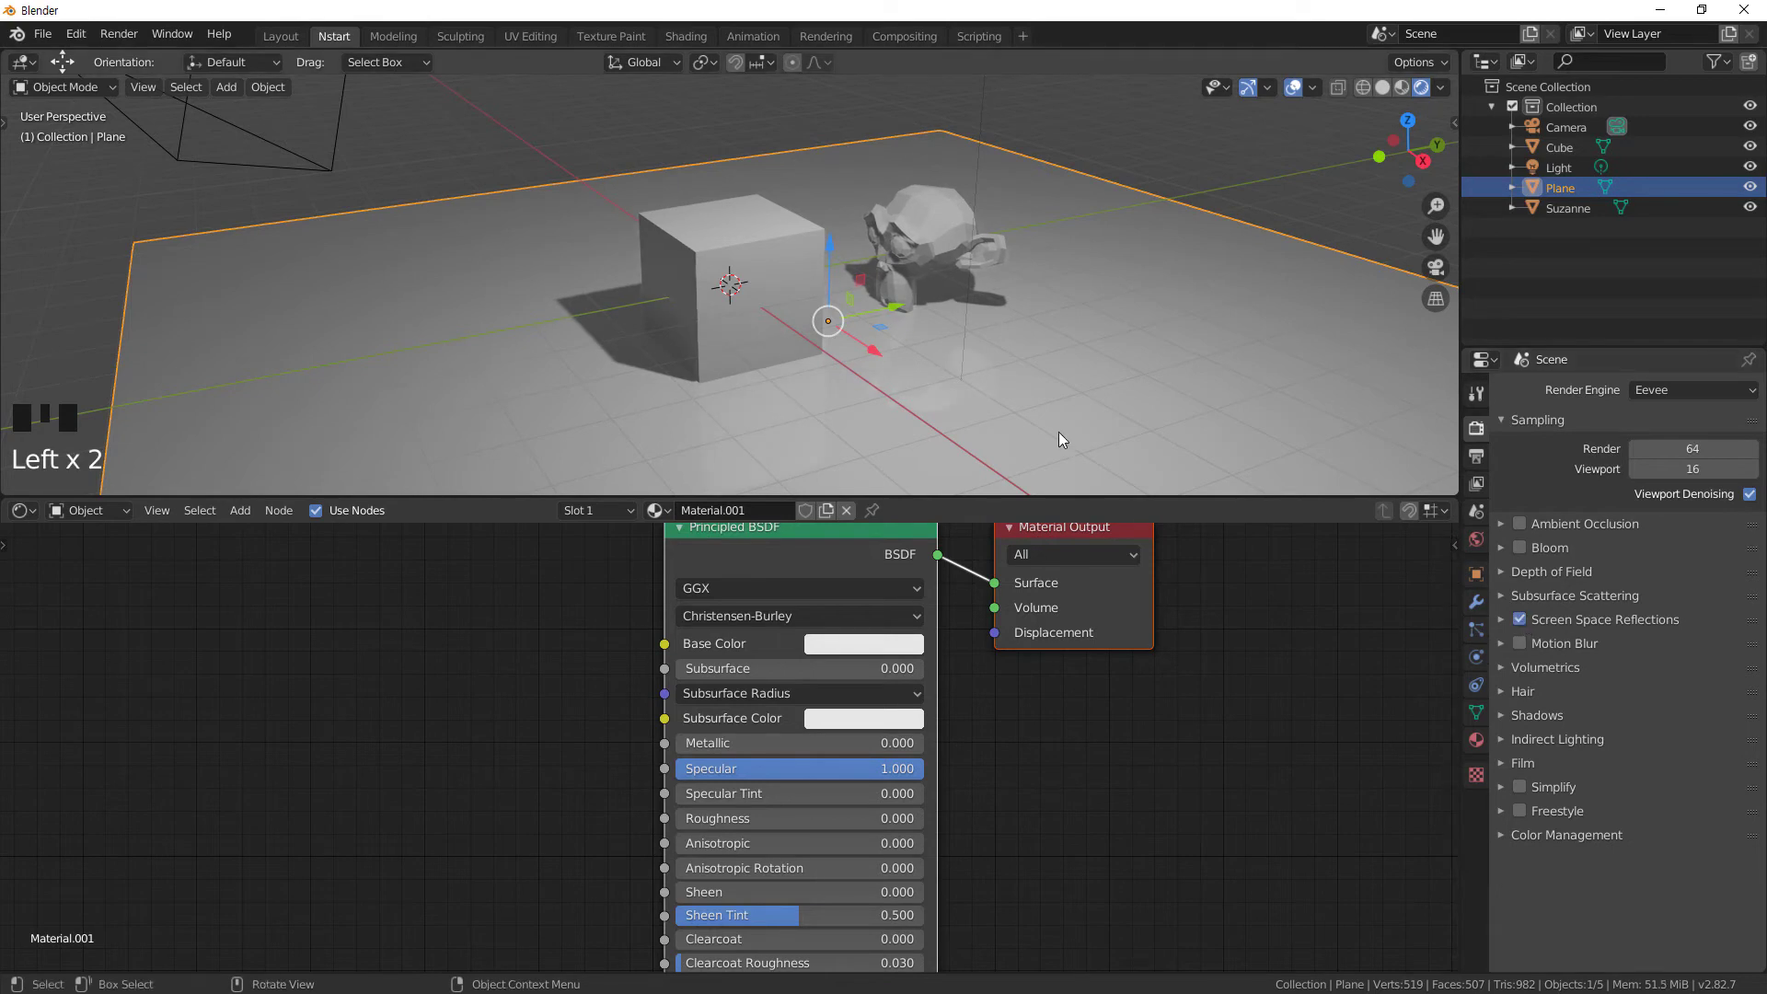
left_click_drag(953, 423, 1304, 302)
left_click(1304, 302)
- Make the floor's base colour a darkened blue
left_click(885, 648)
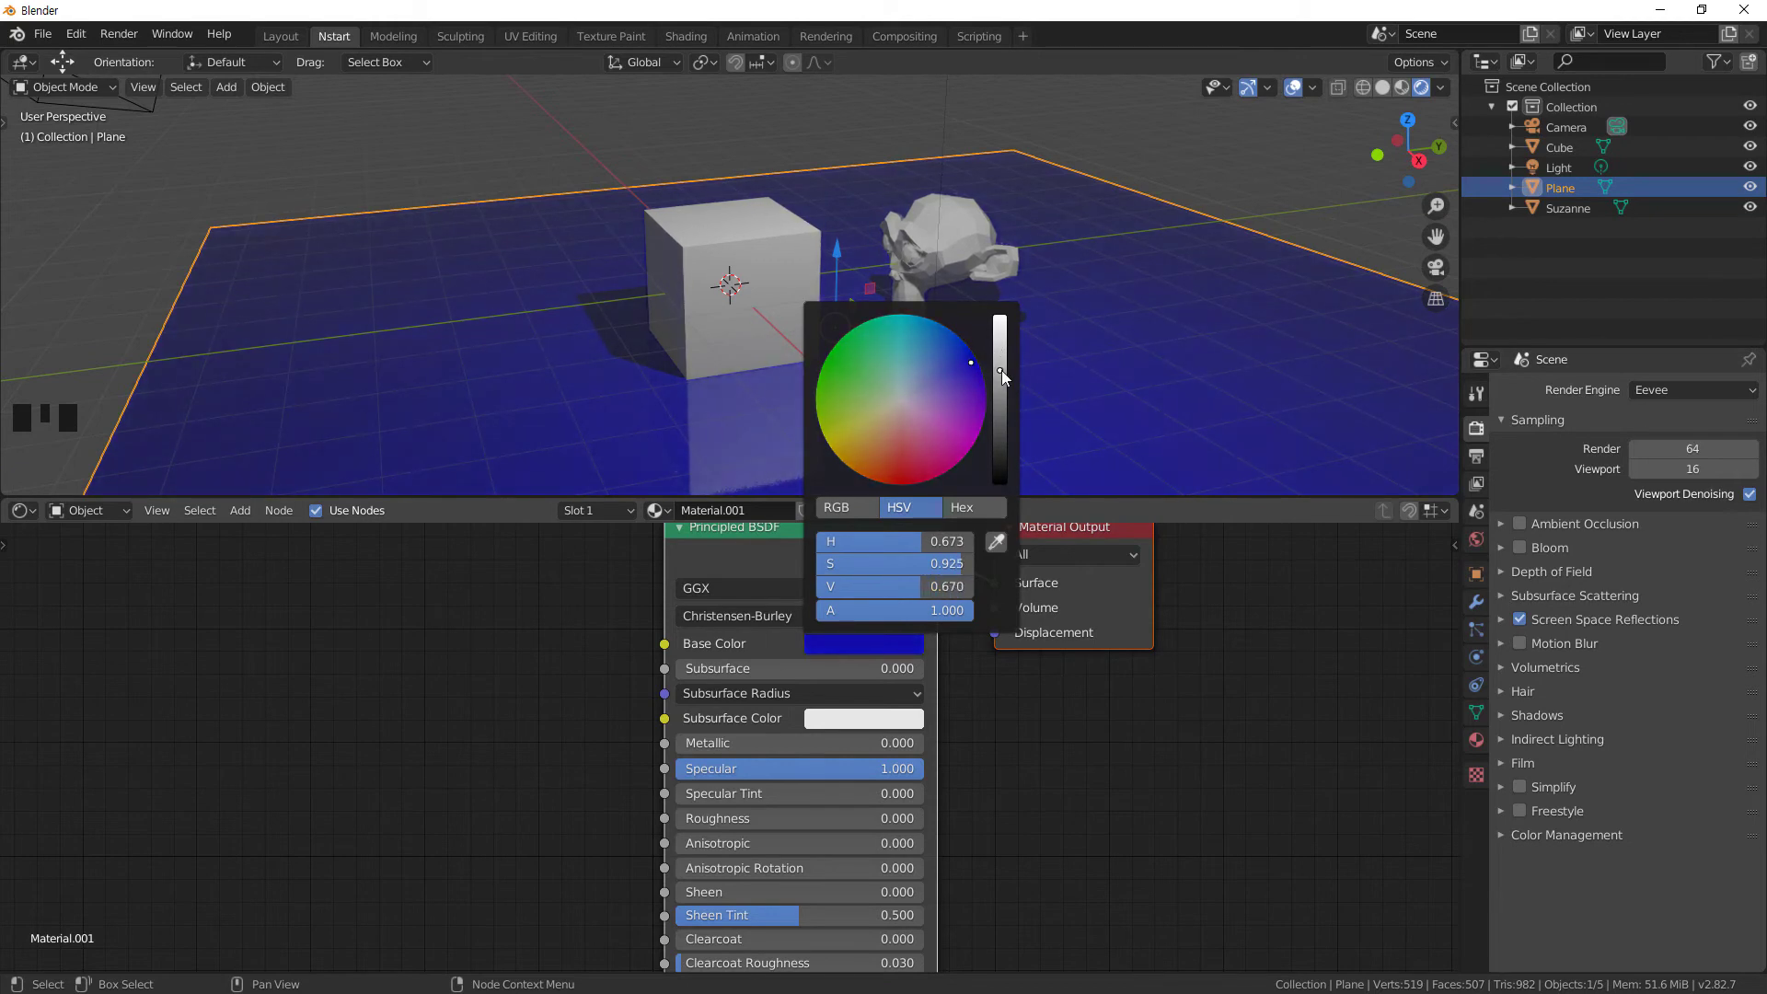
left_click_drag(1007, 432, 994, 393)
left_click(977, 274)
- Select Suzanne and lift it slightly above the reflective floor
left_click(954, 204)
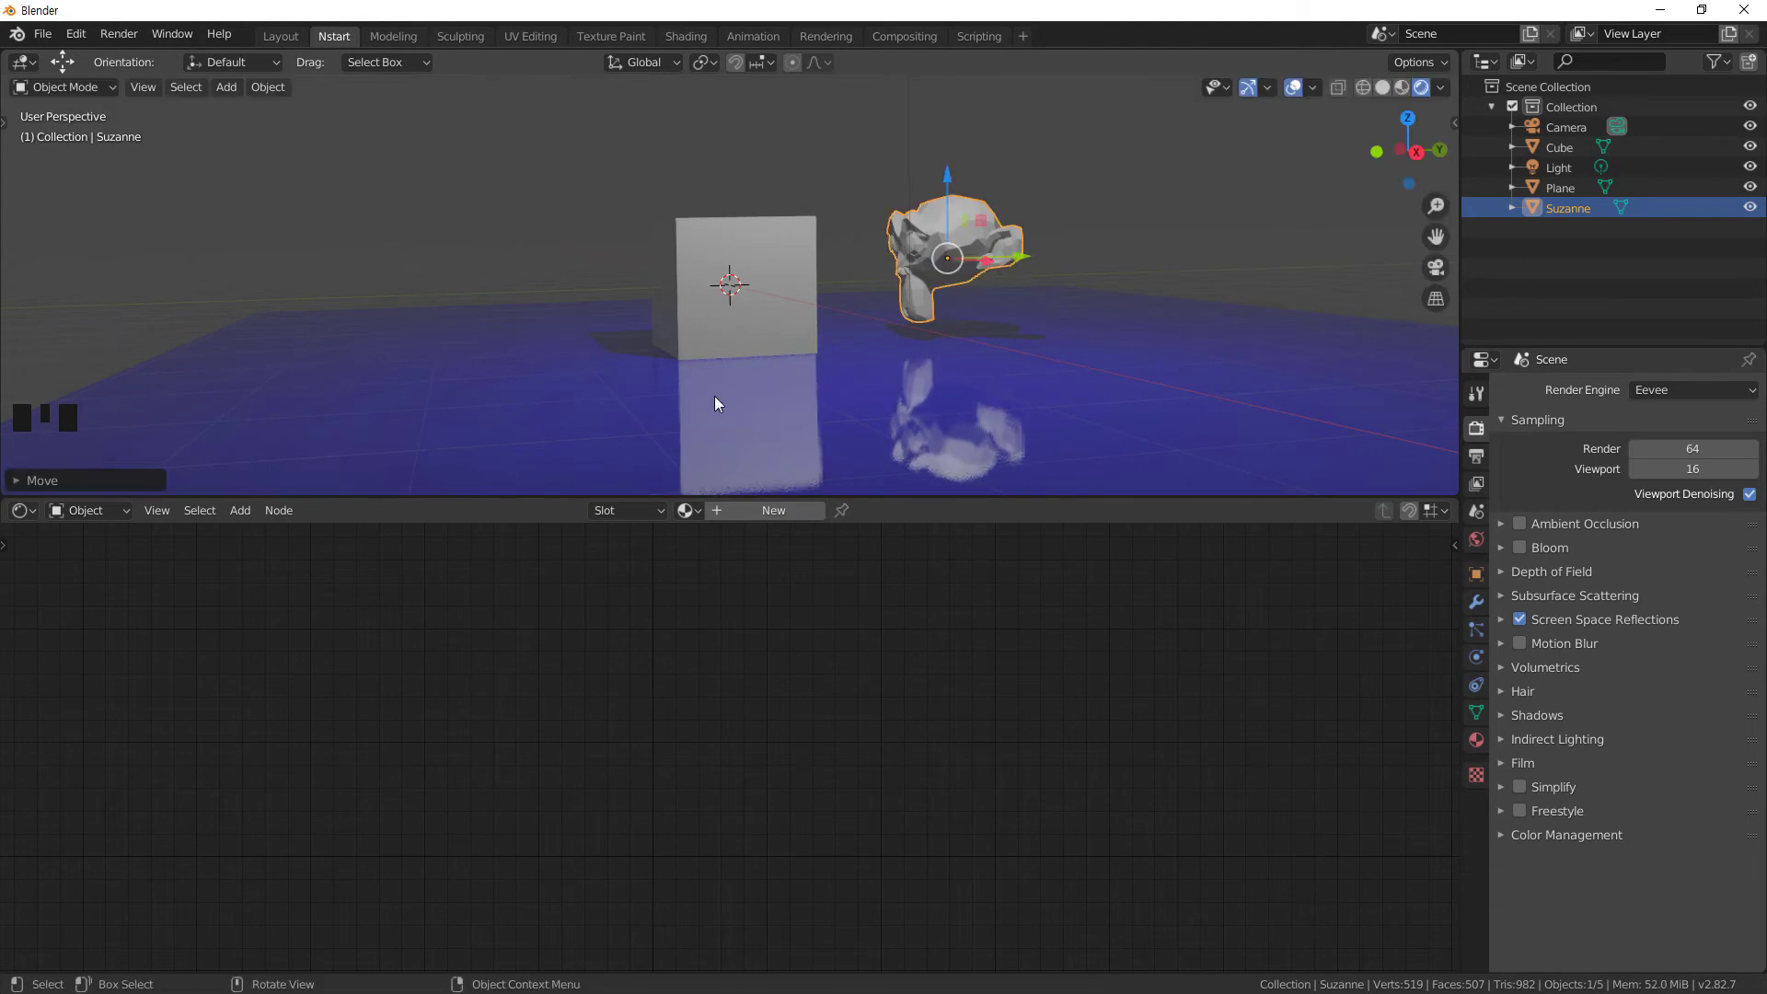
left_click_drag(810, 396, 946, 215)
left_click(945, 214)
left_click(792, 256)
left_click(953, 214)
left_click(952, 214)
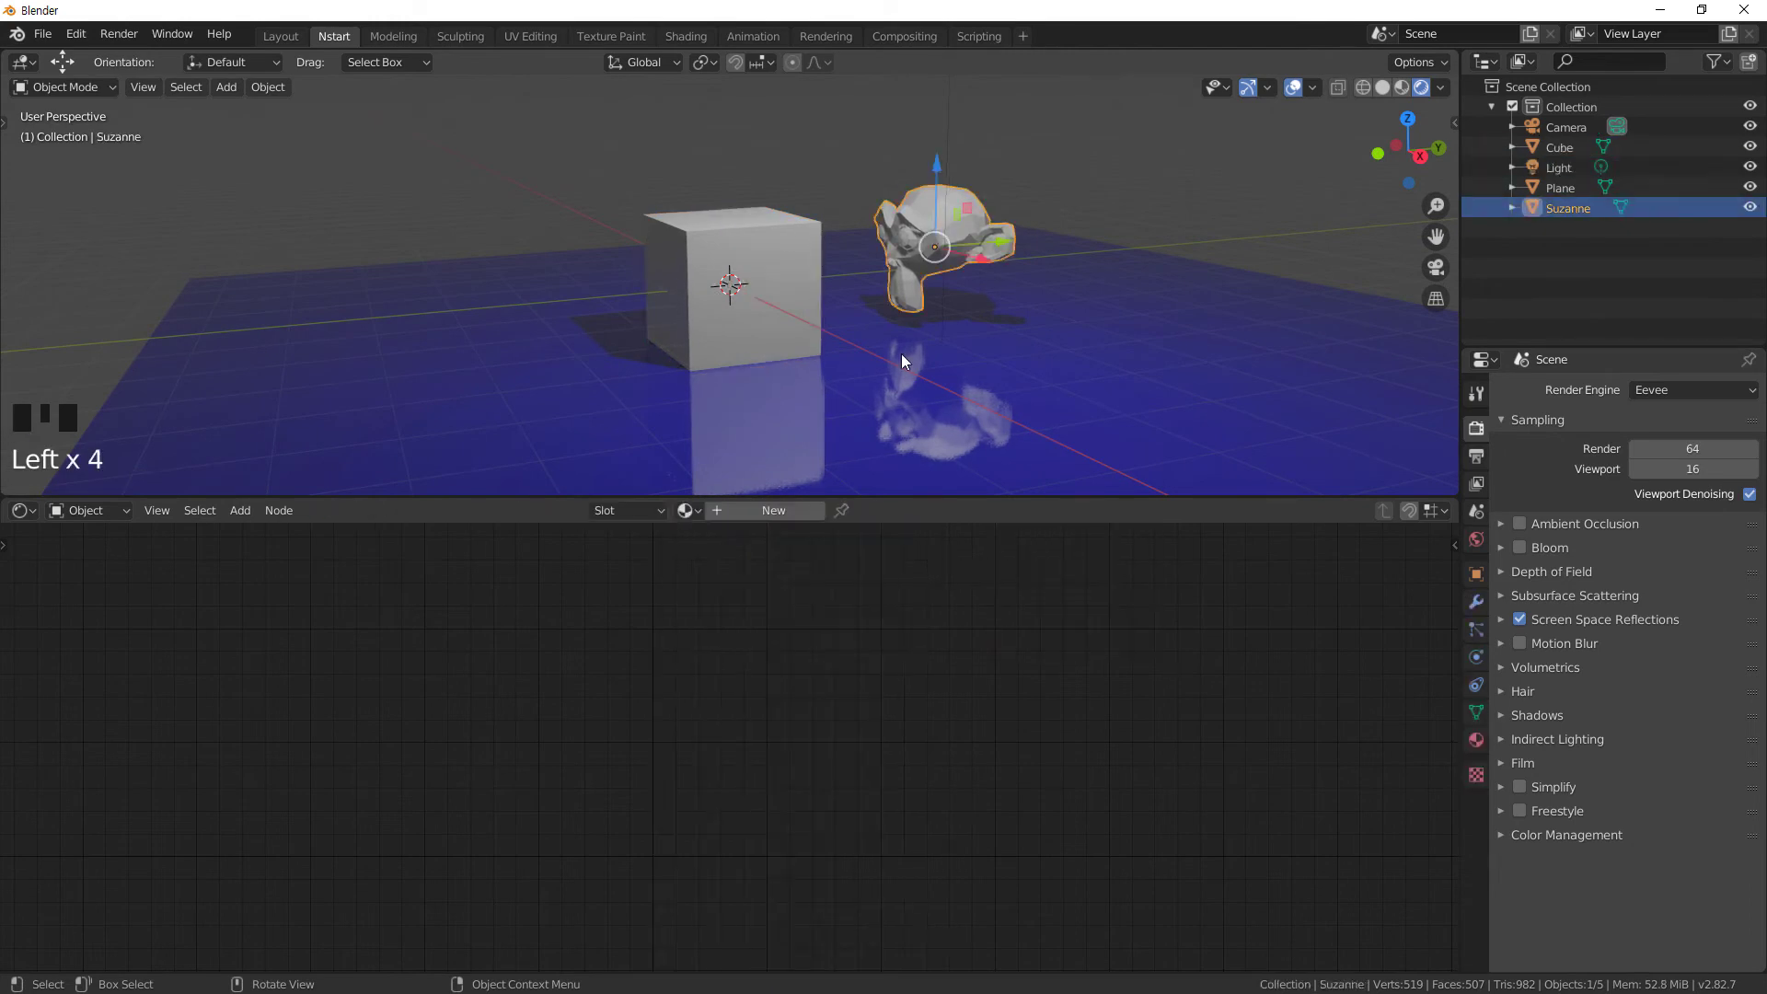
- Give Suzanne a new material with a white Emission colour on its Principled BSDF
left_click(796, 516)
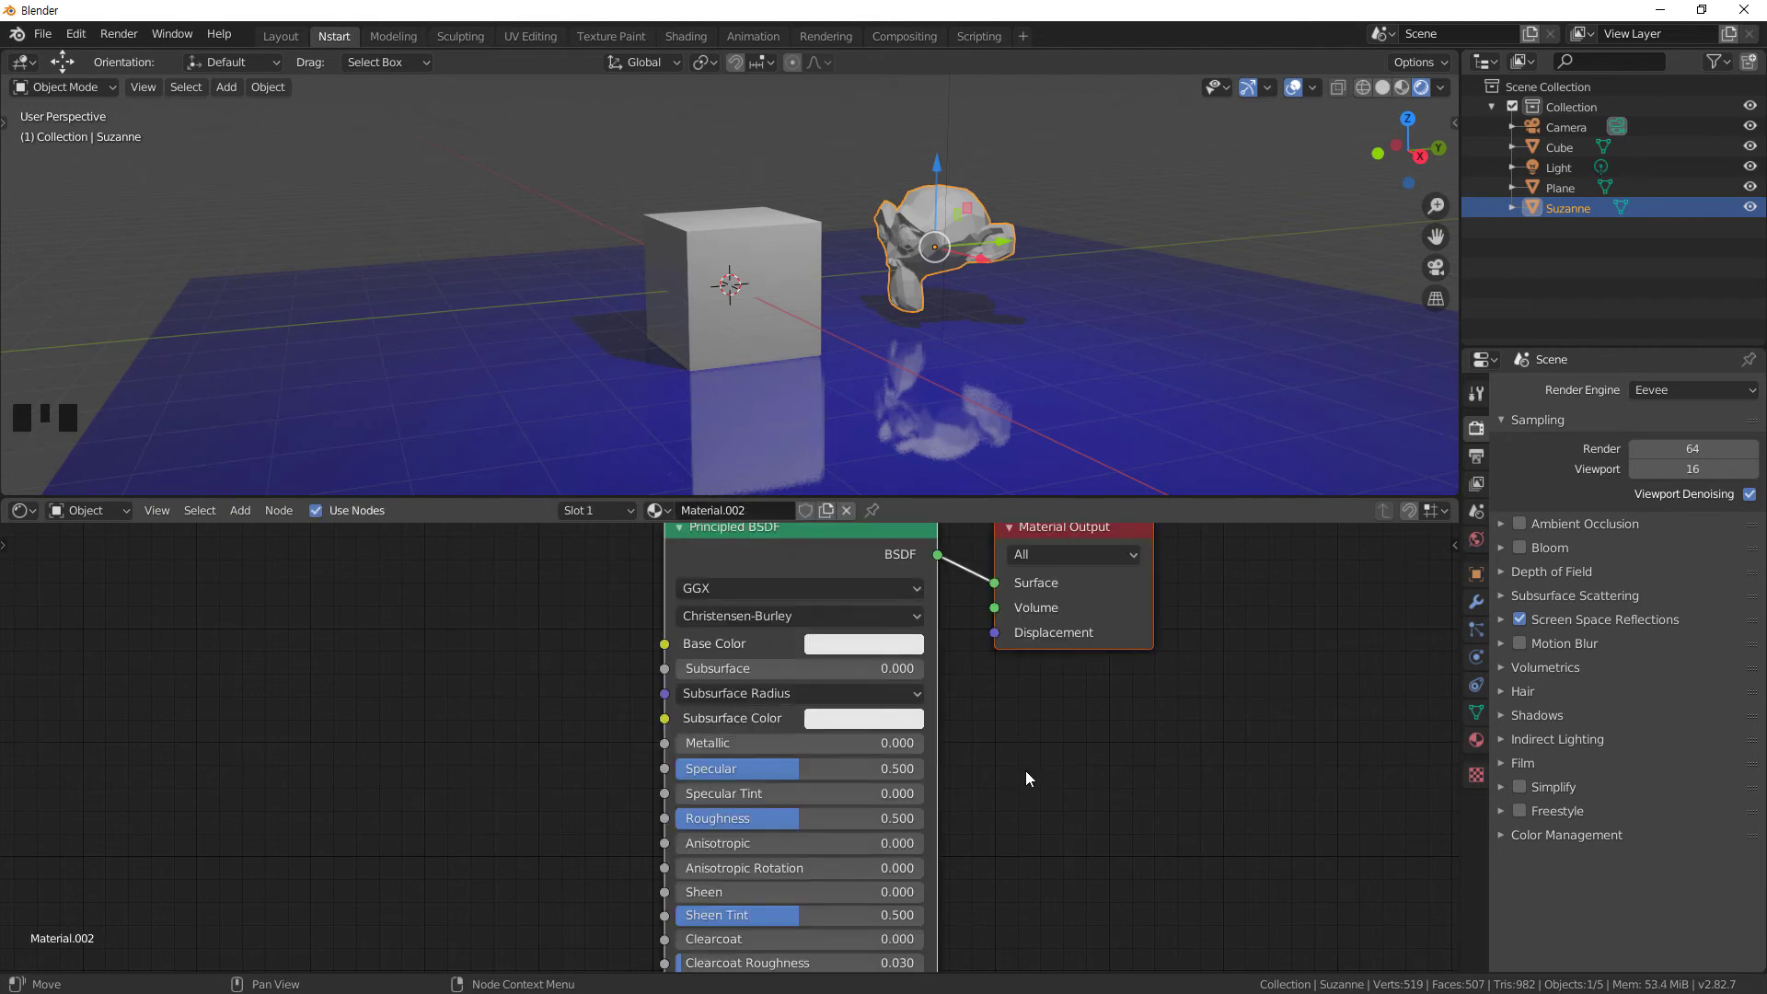
left_click_drag(1033, 807, 879, 884)
left_click(879, 884)
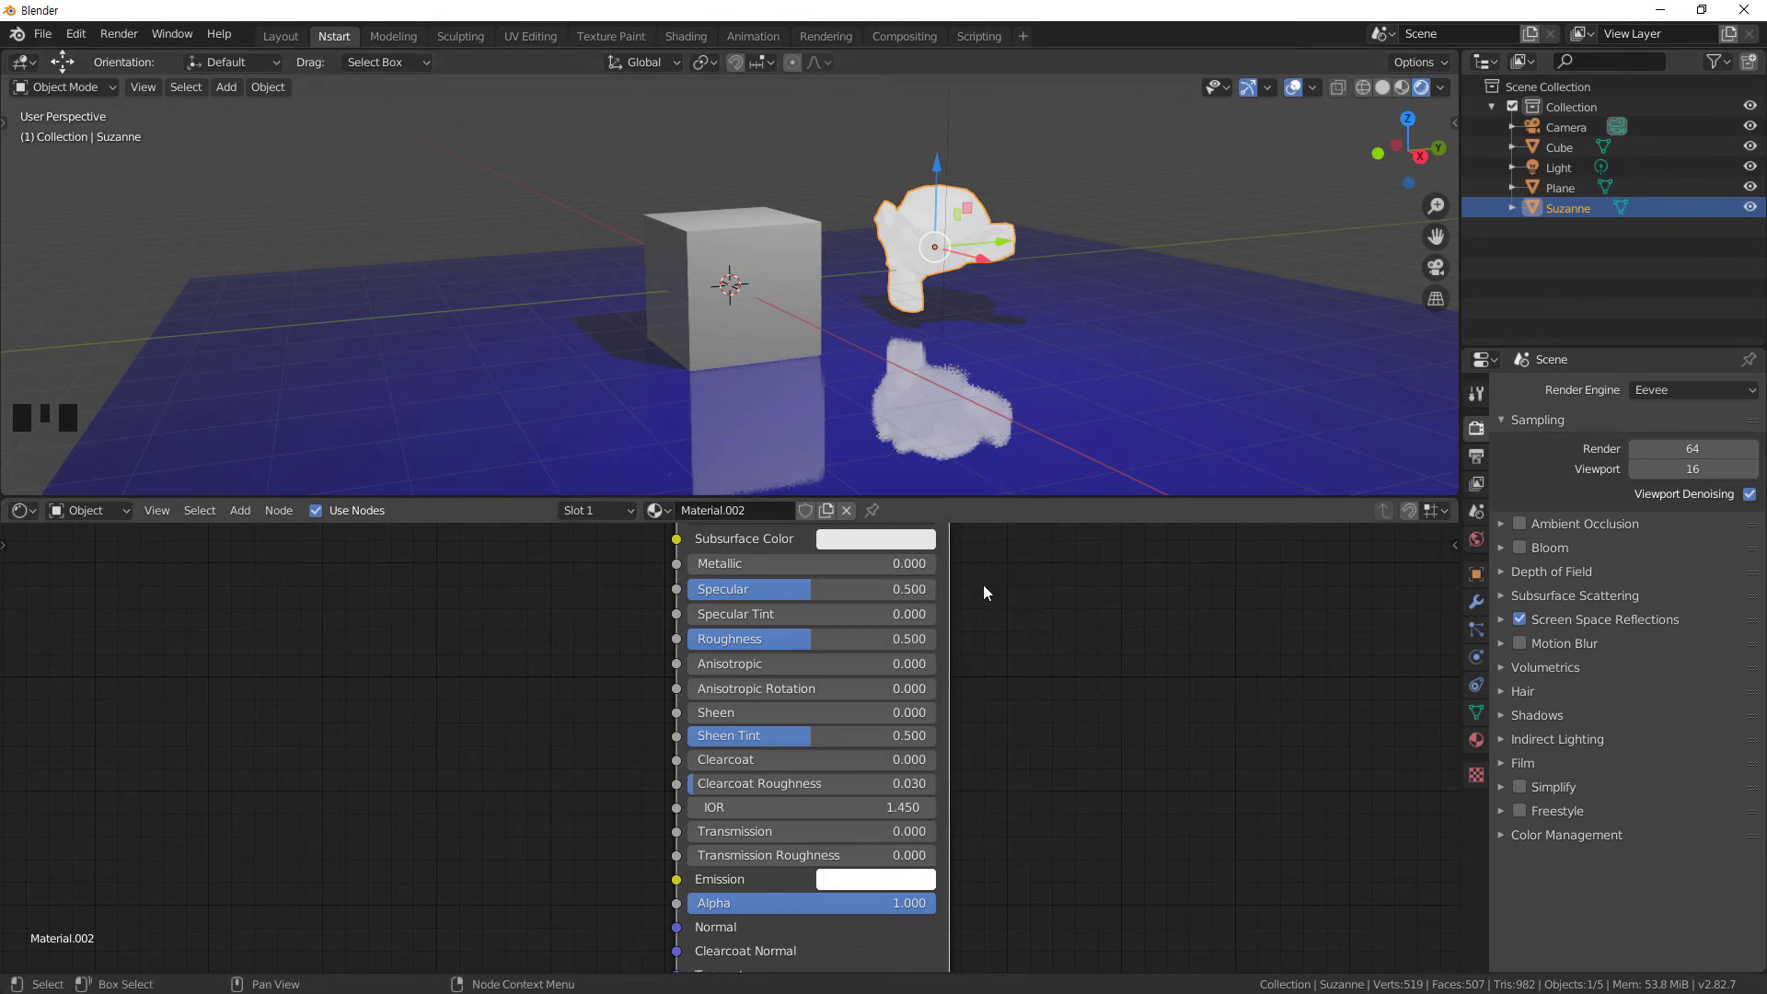
left_click_drag(1016, 626, 844, 627)
left_click(844, 626)
- Delete the Principled BSDF and wire an Emission shader into the material output
key("Delete")
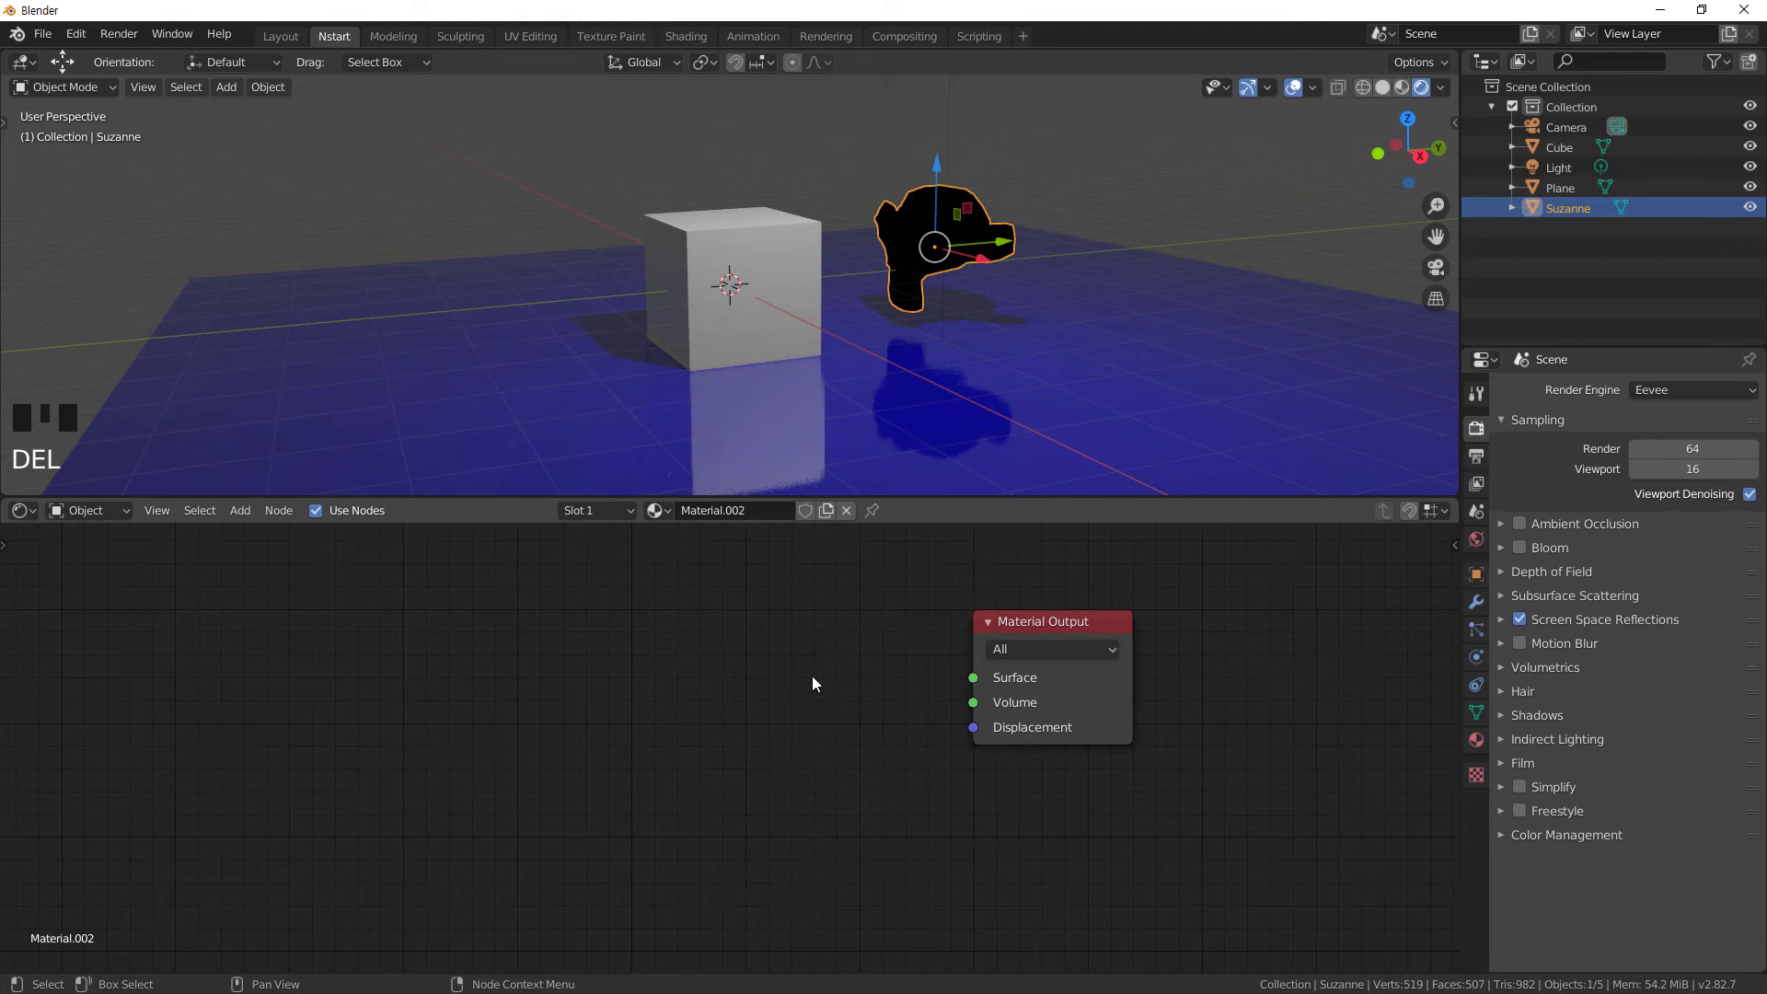
key("shift+a")
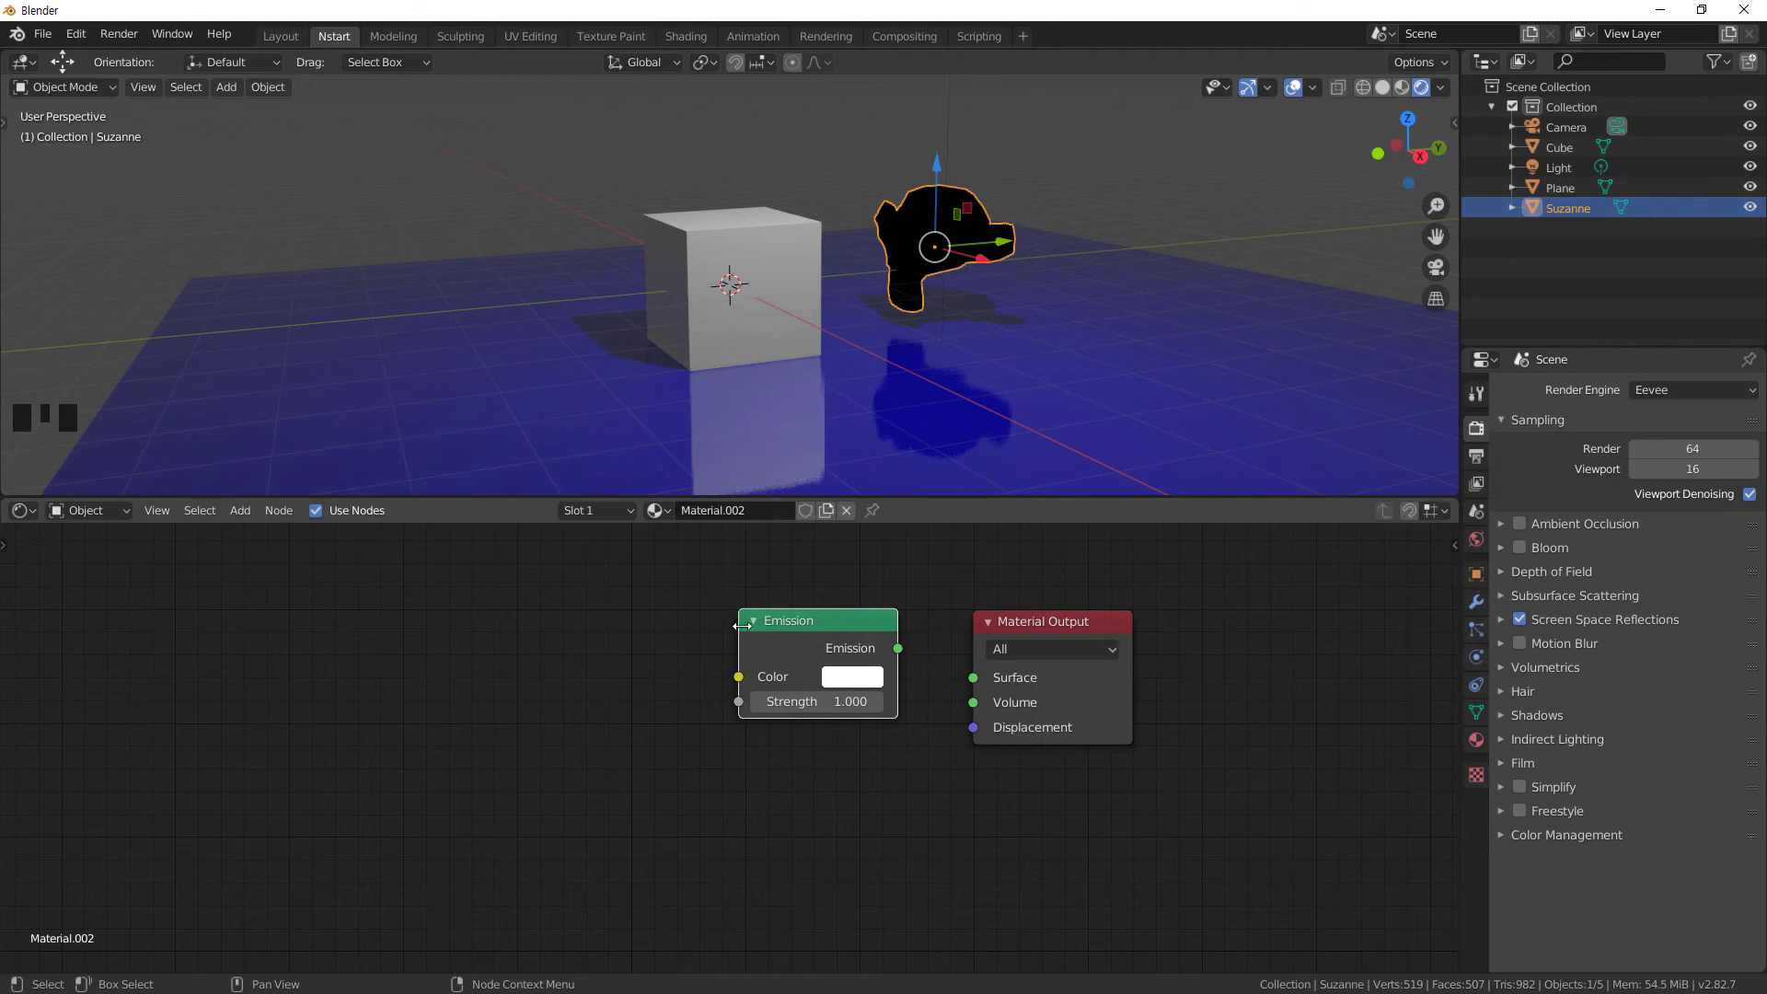
left_click(906, 652)
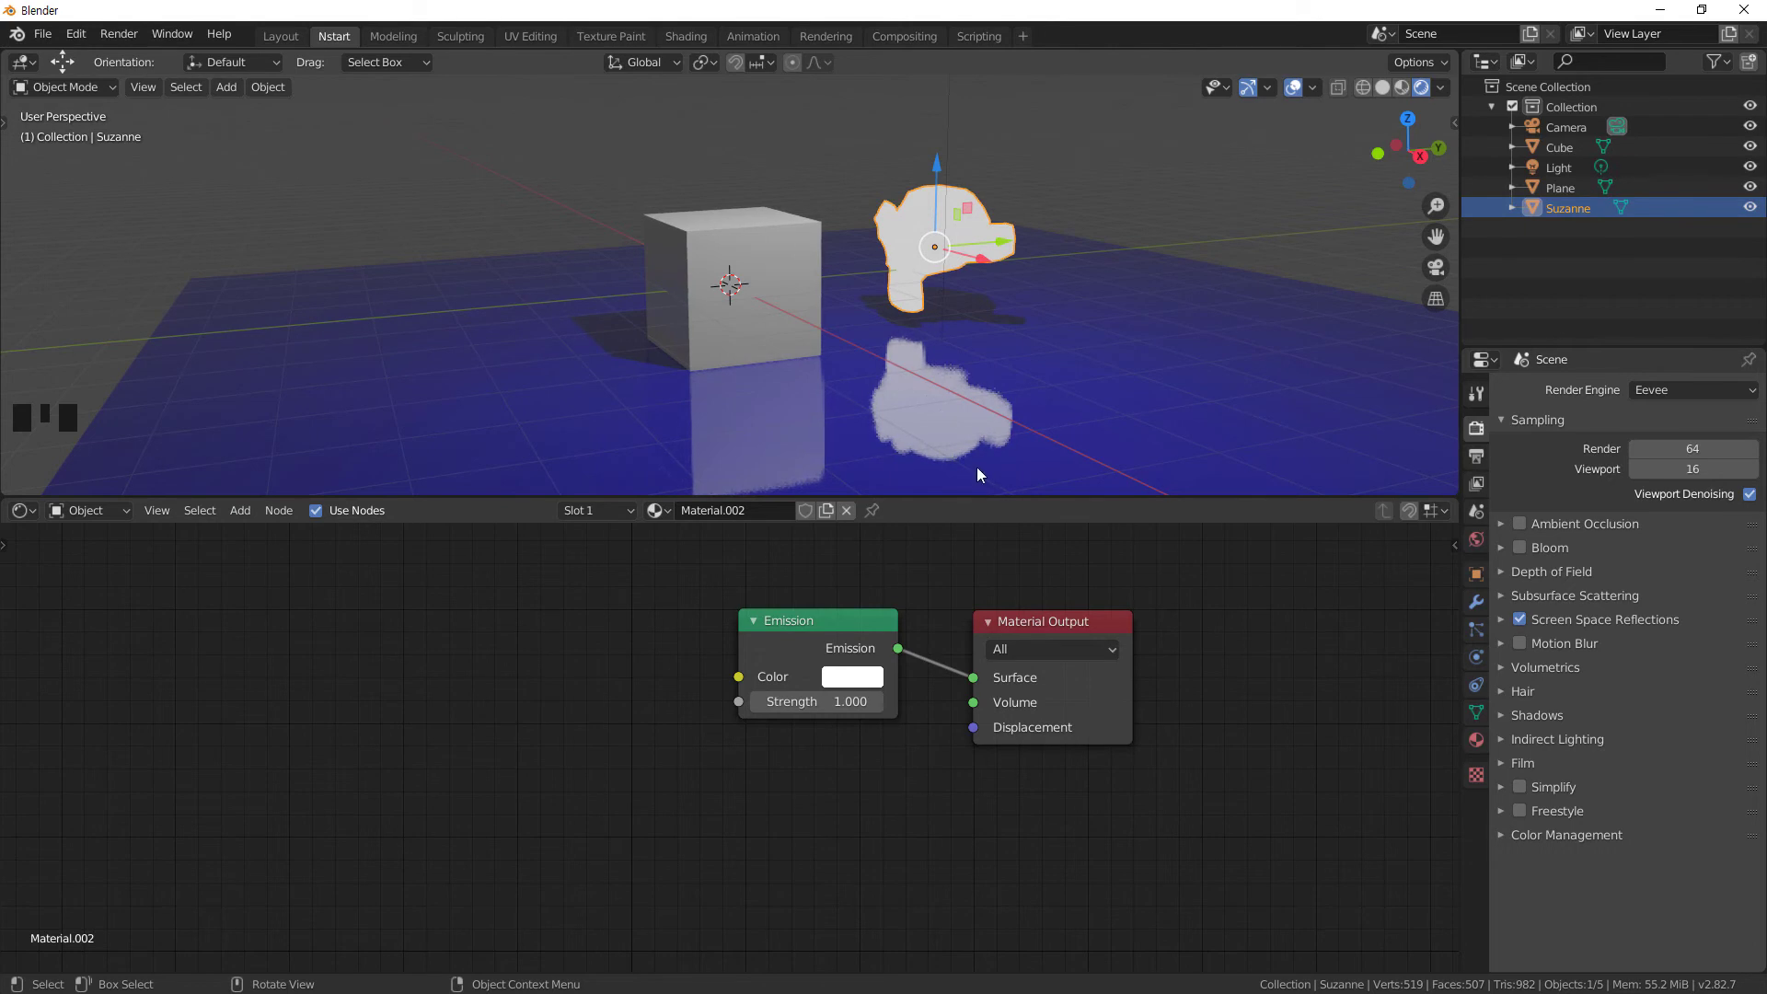
left_click(1528, 625)
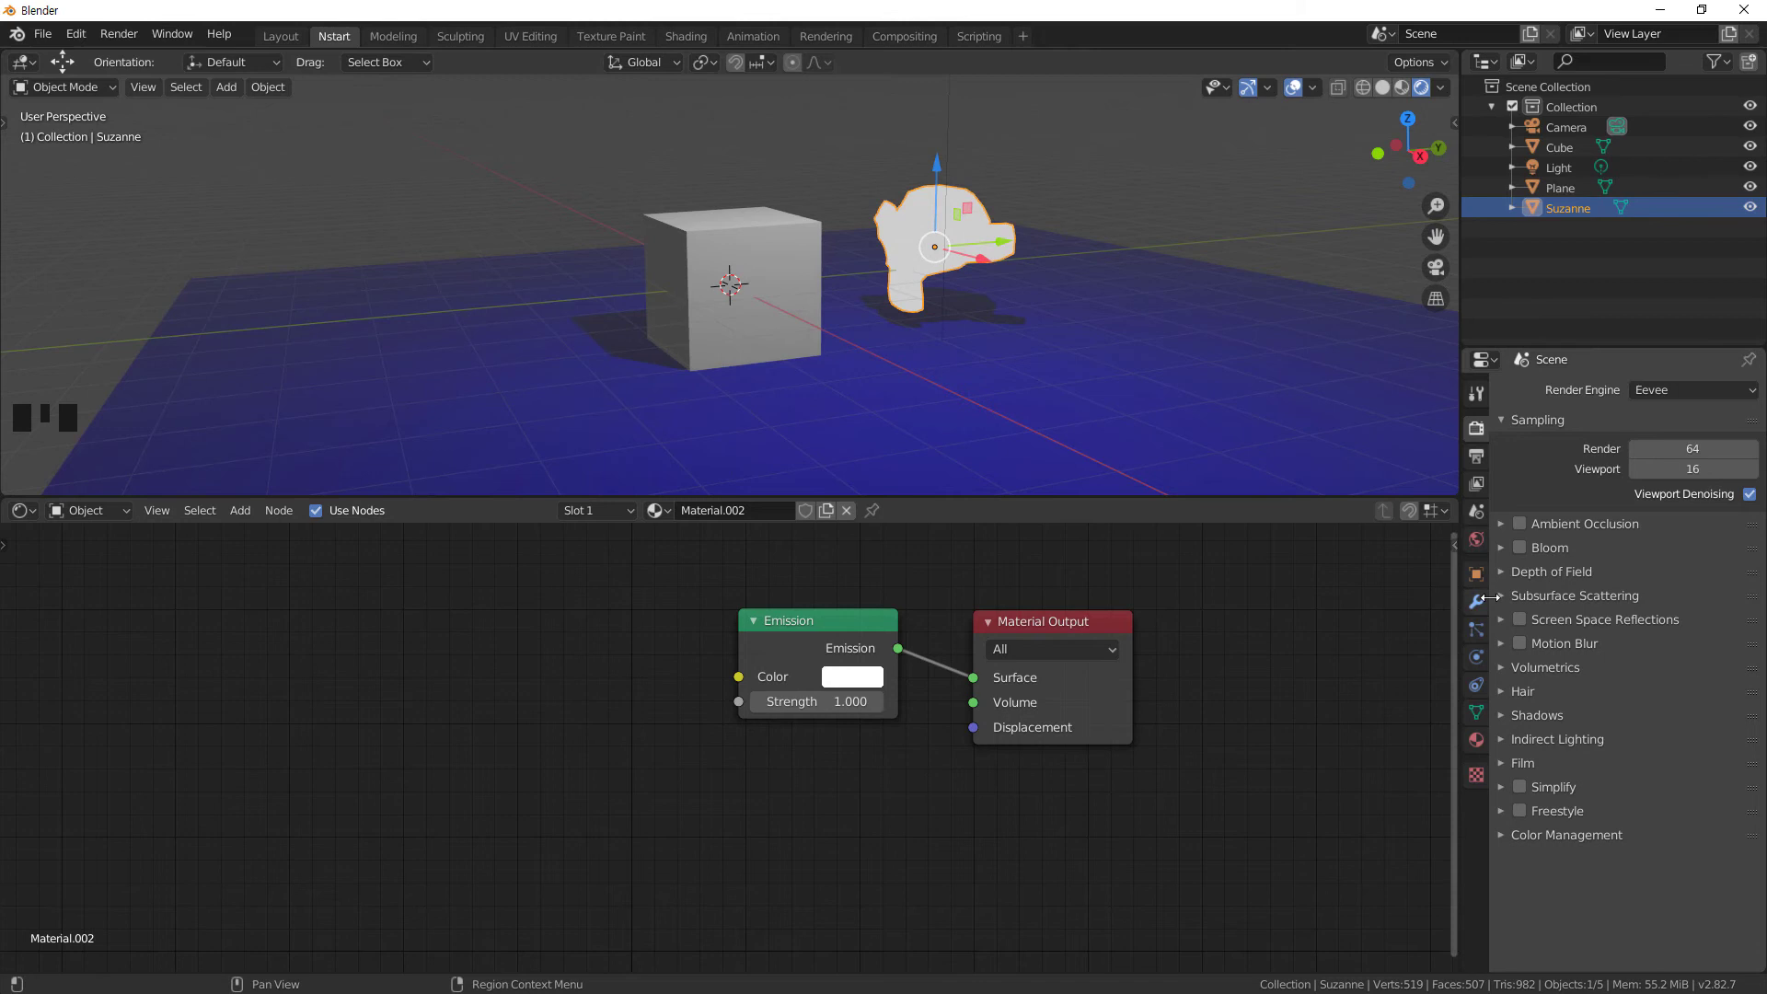
- Turn screen-space reflections back on so the glowing monkey mirrors on the floor
left_click(1525, 624)
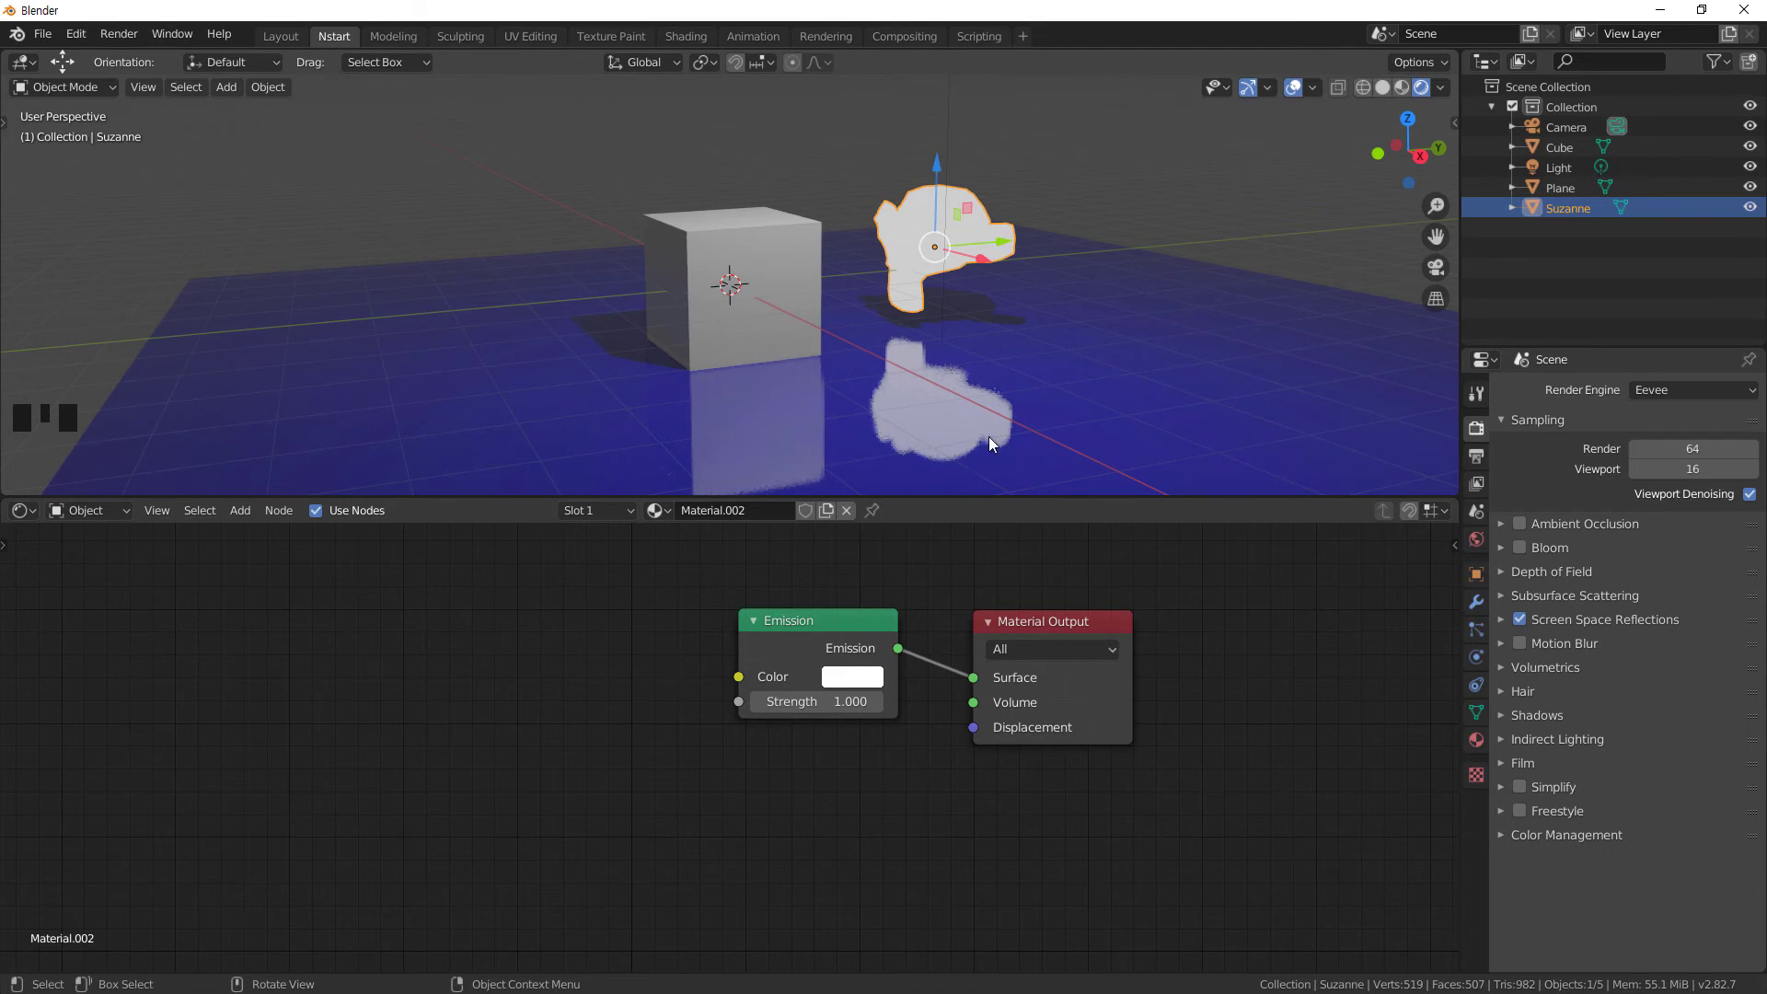
left_click_drag(934, 429, 856, 651)
left_click(846, 624)
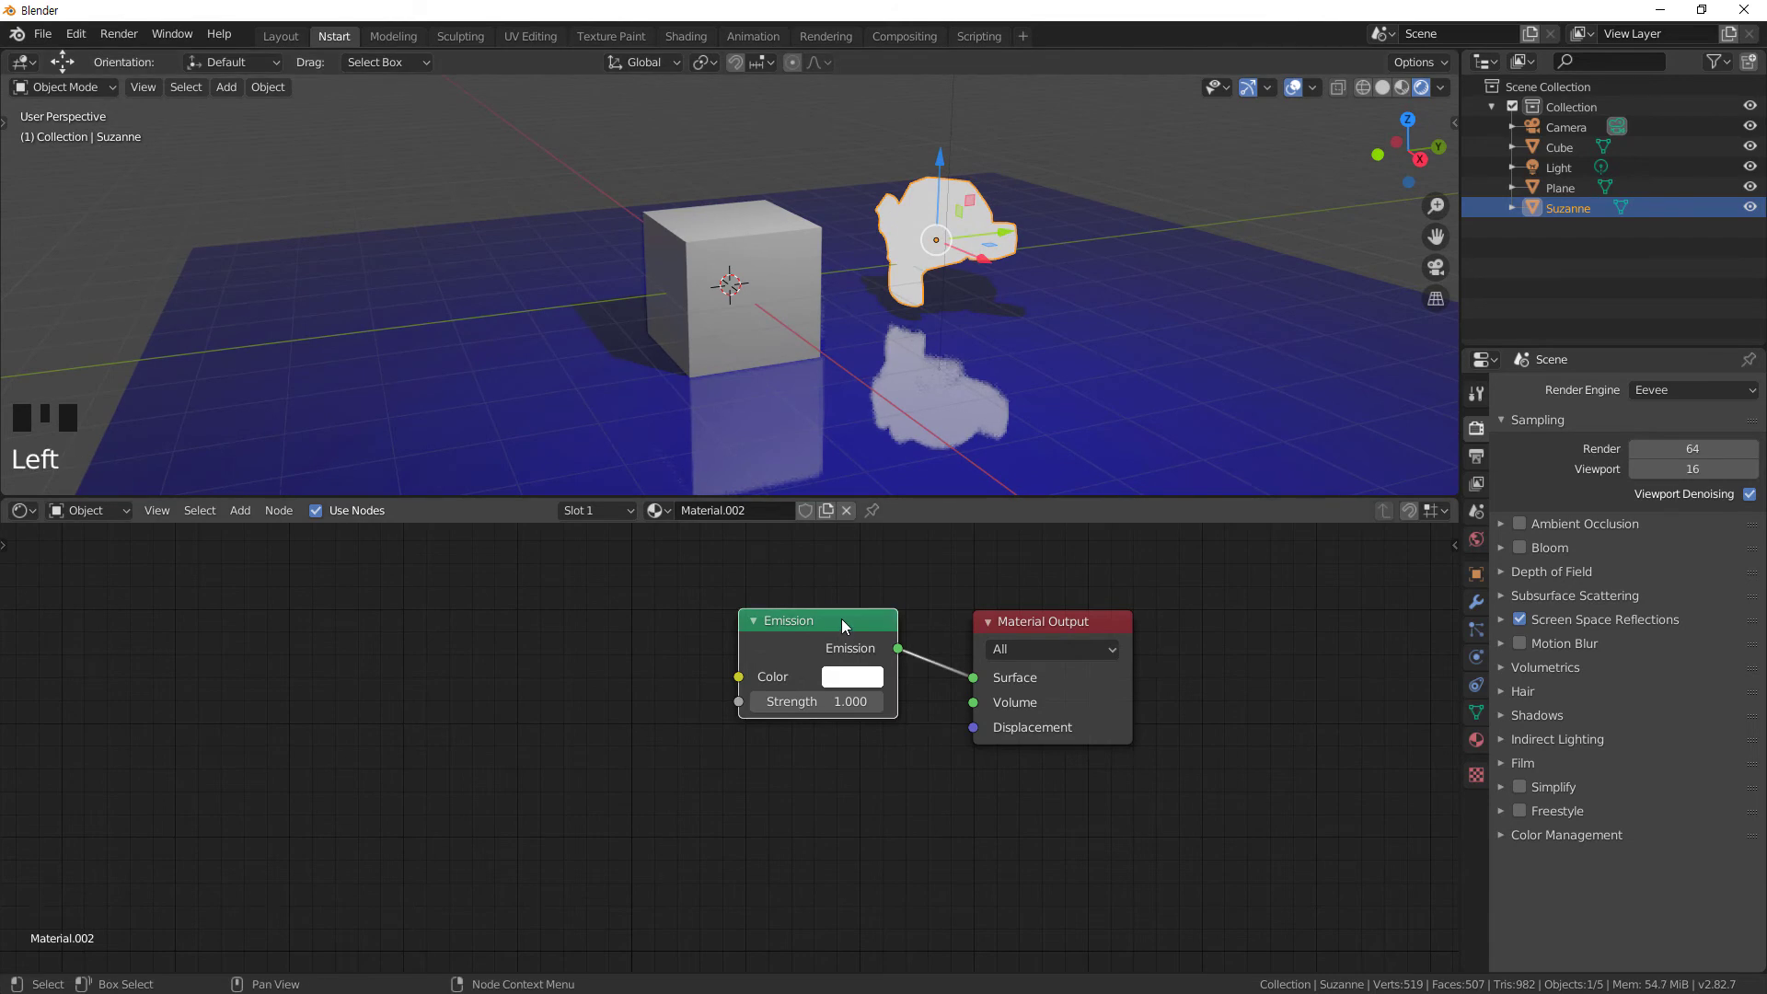
- Change the Emission node's colour from white to a soft pinkish red
left_click(868, 689)
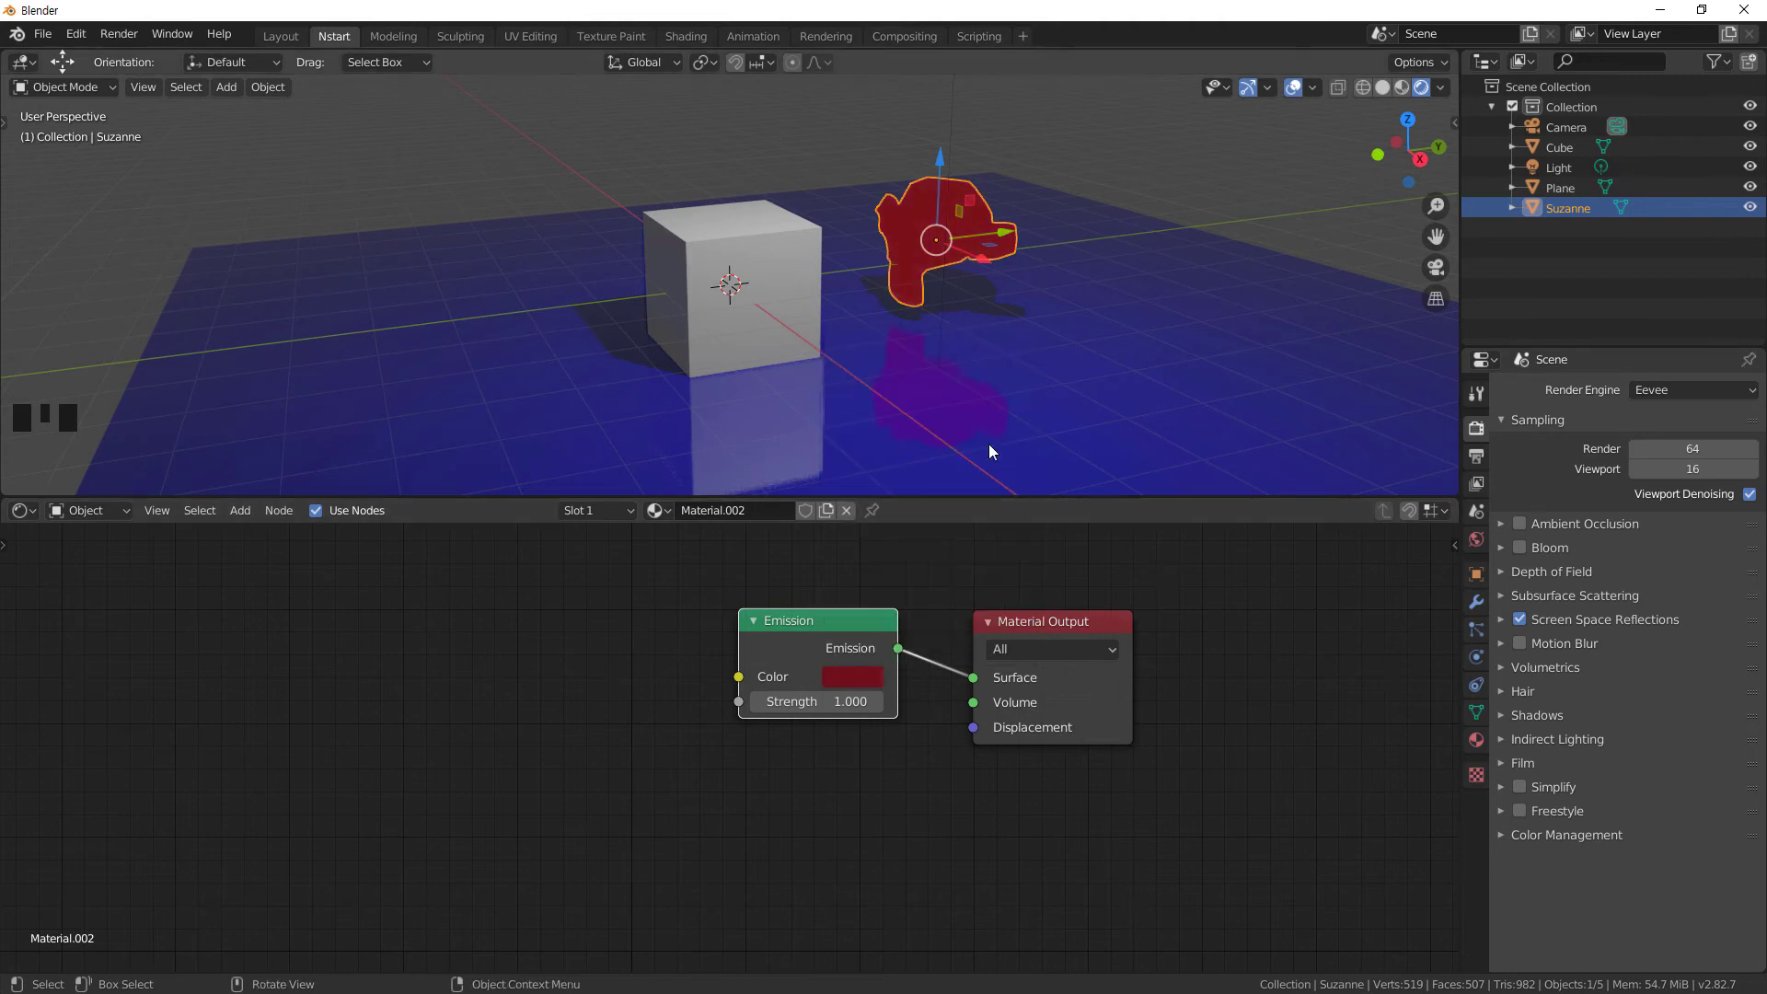
left_click_drag(985, 407, 860, 687)
left_click(859, 686)
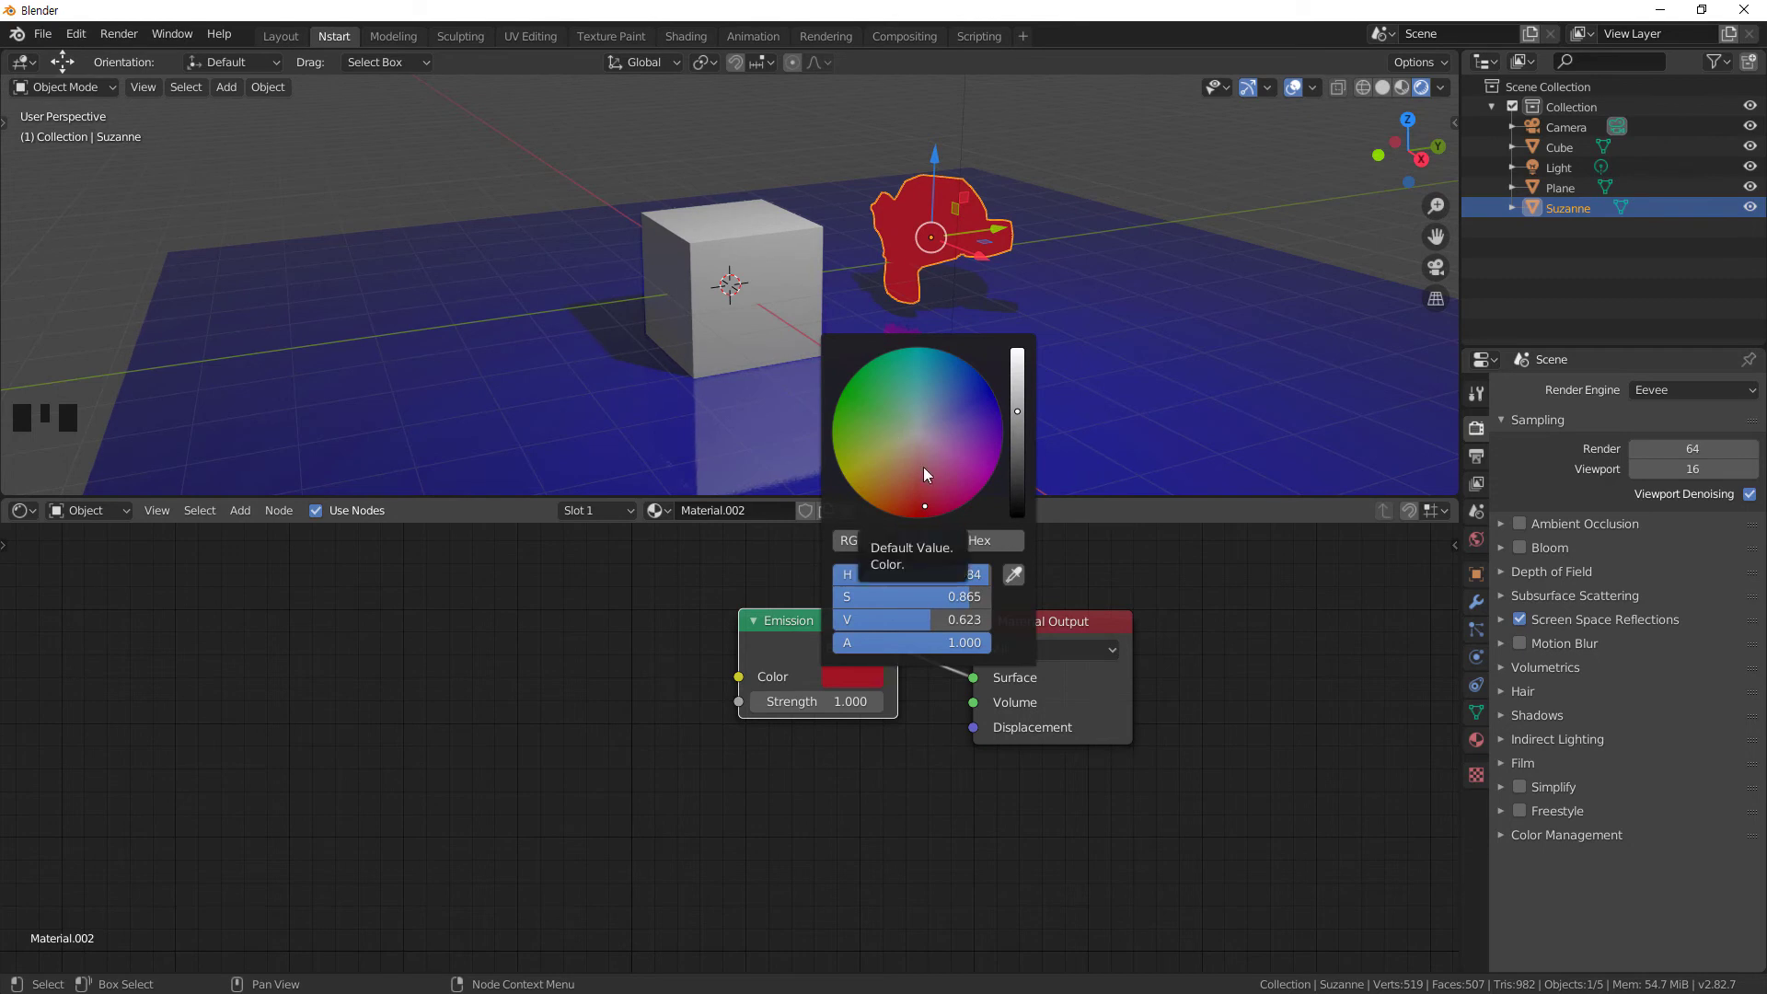
left_click(1260, 601)
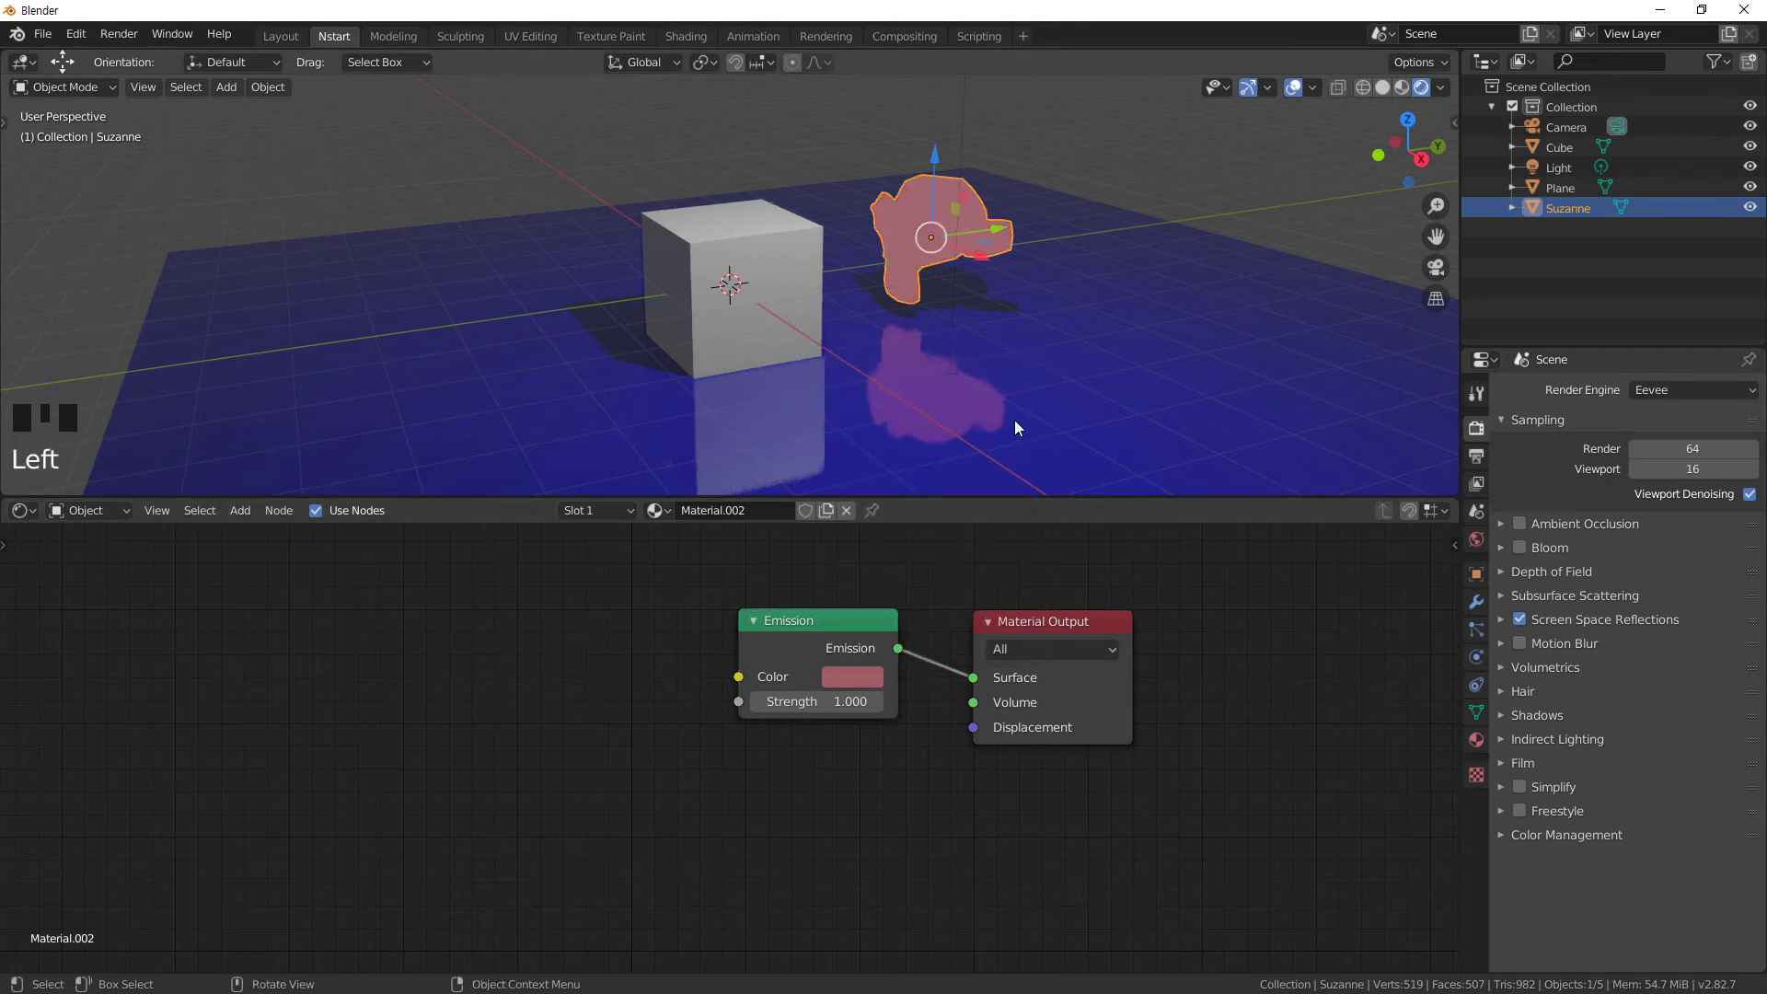
left_click_drag(981, 457, 977, 340)
left_click_drag(976, 339, 967, 413)
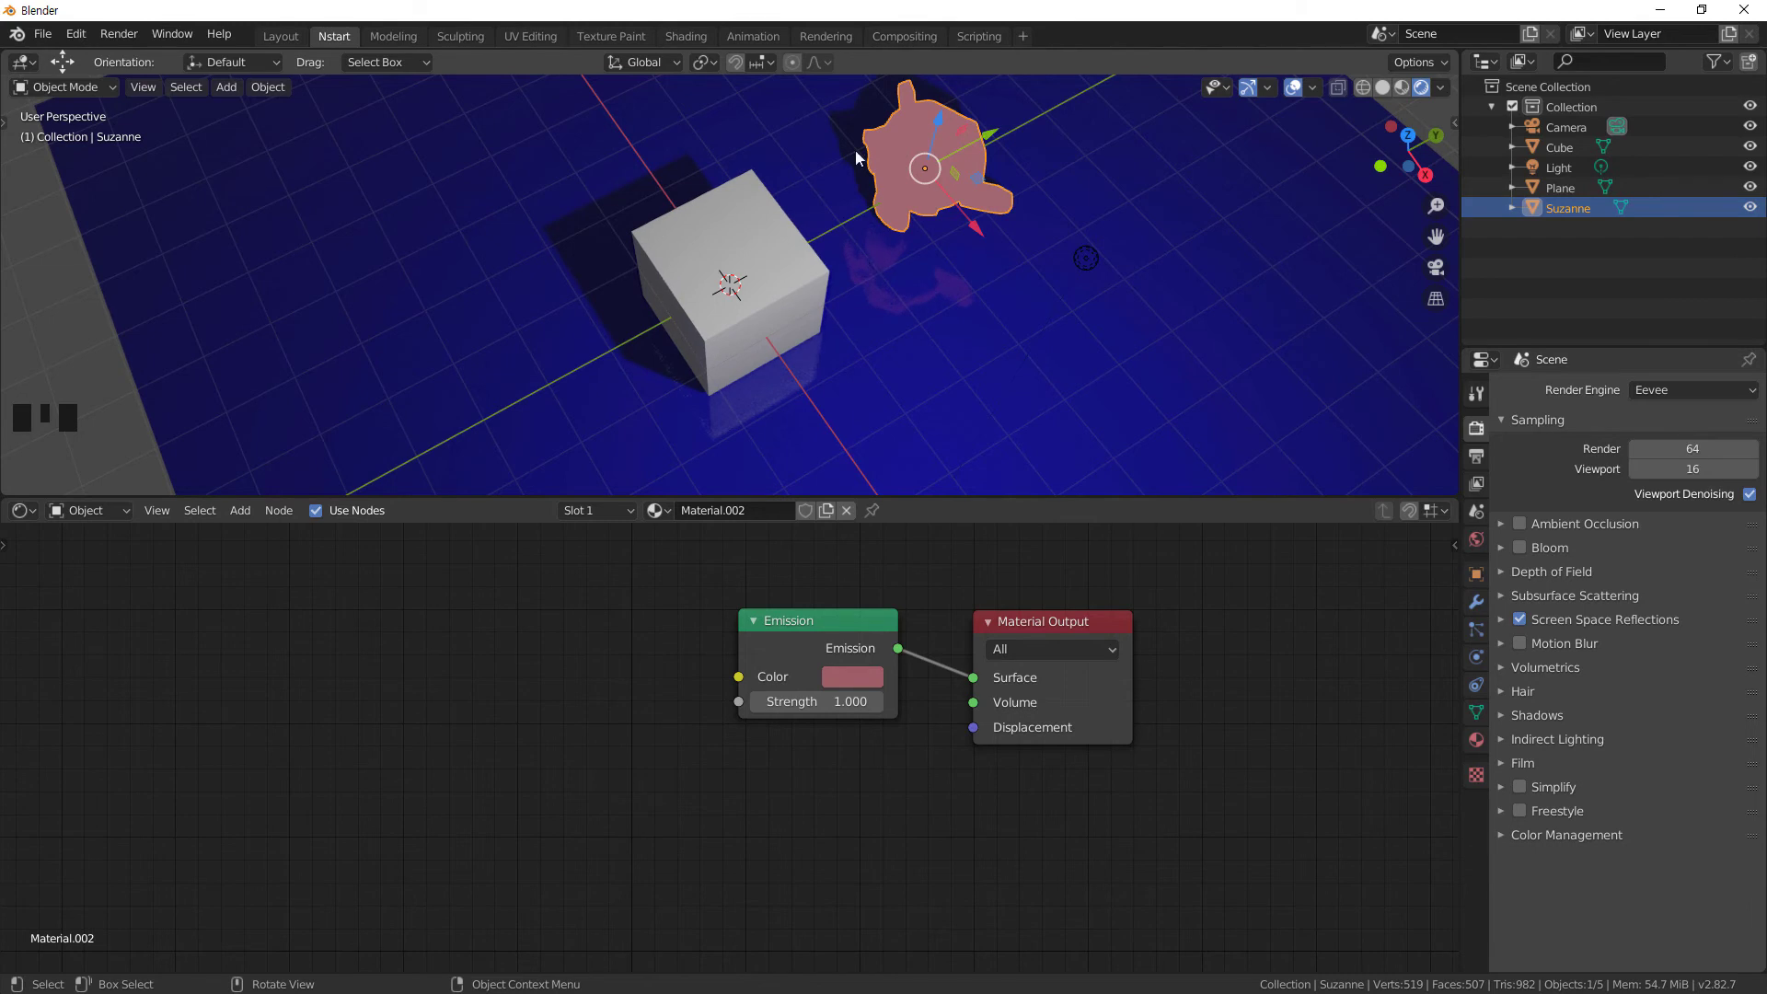
left_click_drag(884, 334, 895, 258)
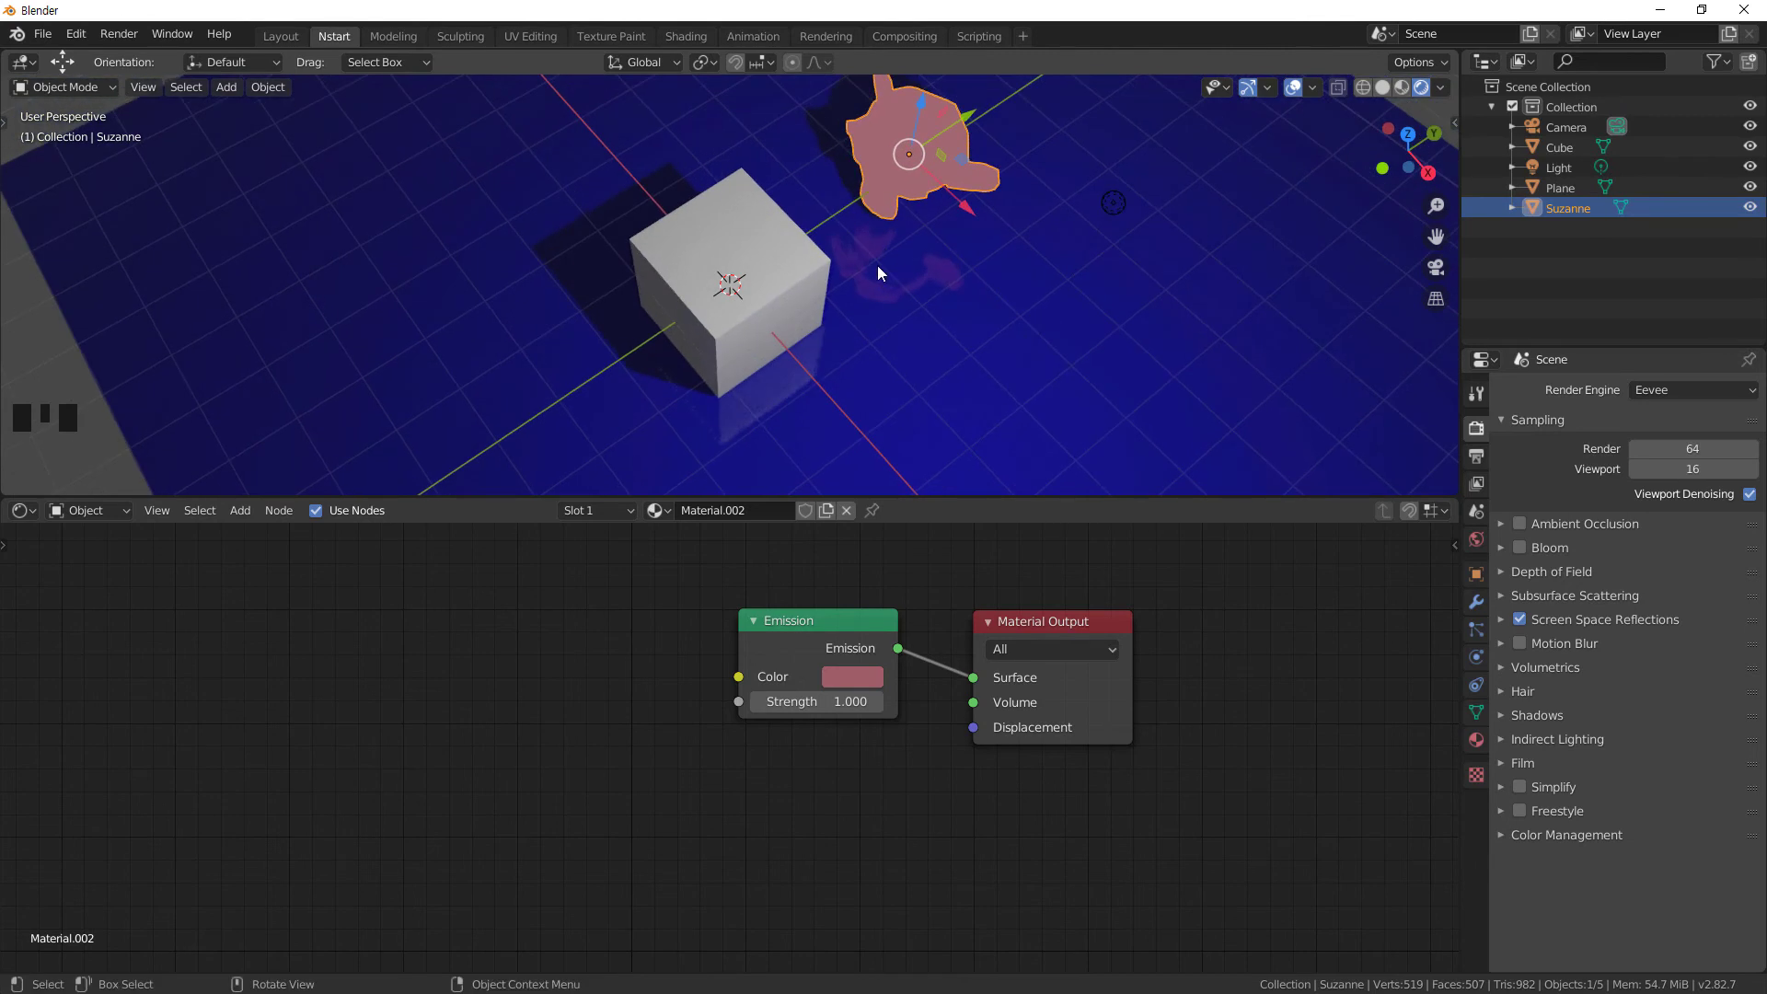
left_click_drag(907, 348, 883, 326)
left_click_drag(882, 329, 882, 256)
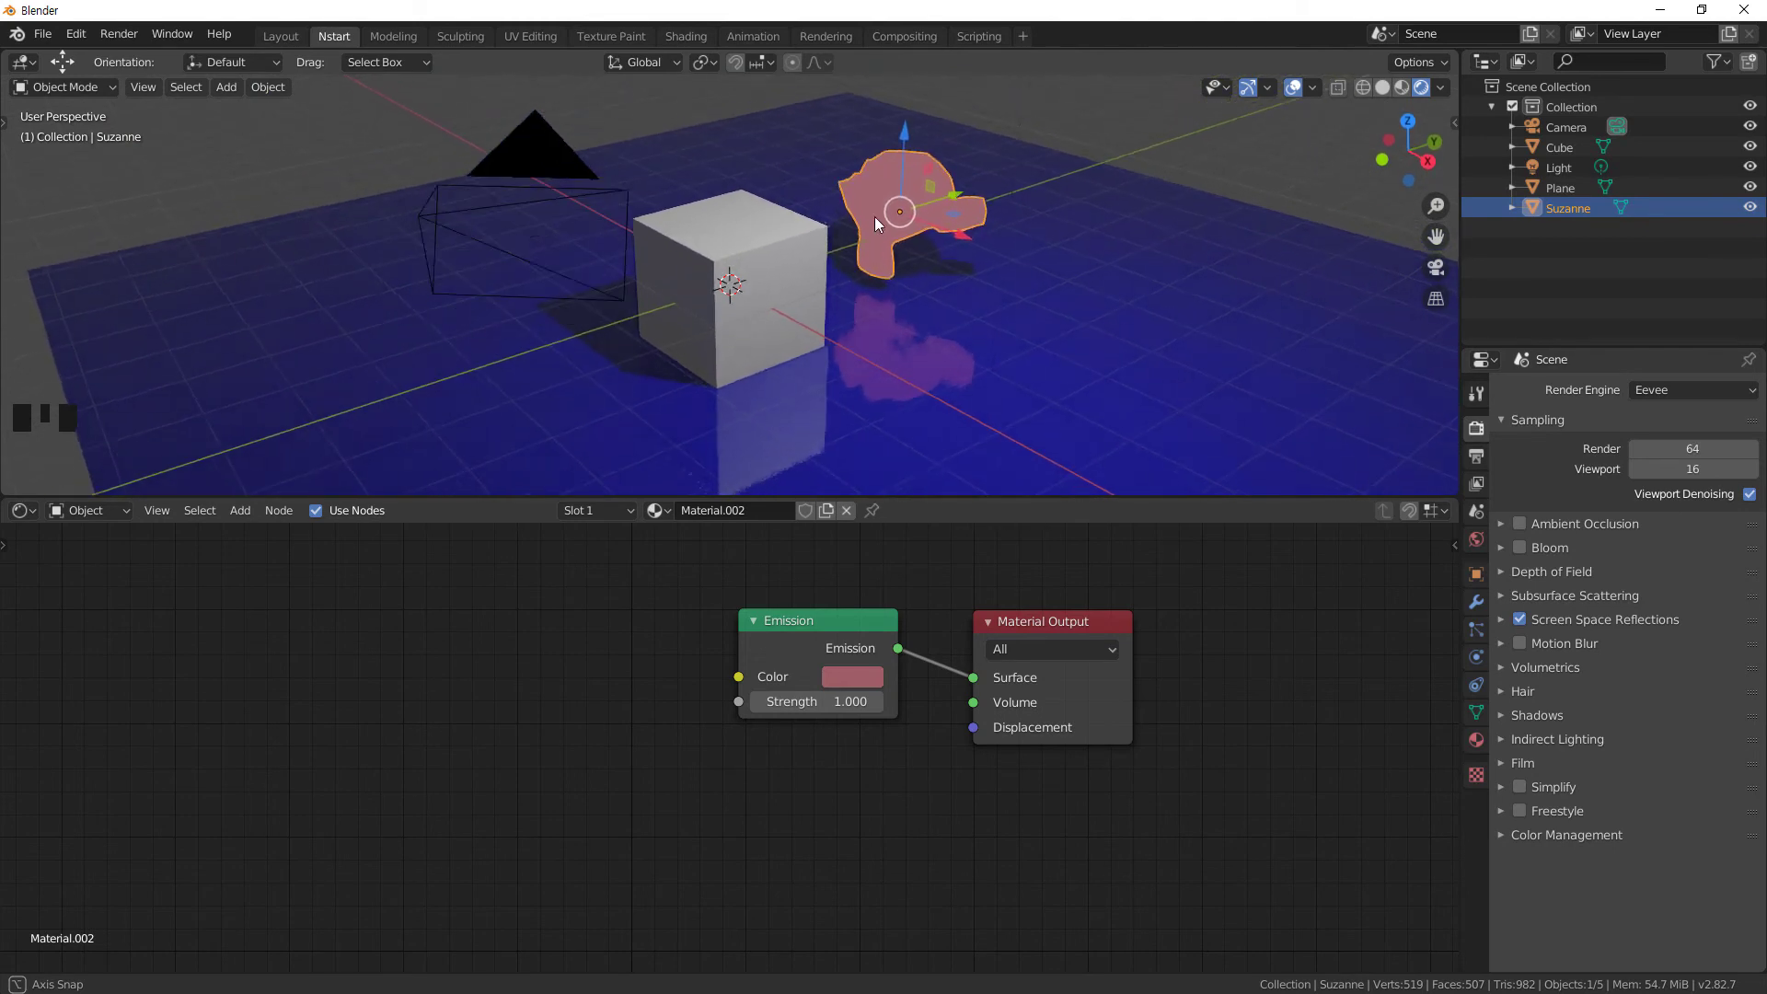
left_click_drag(907, 384, 906, 388)
left_click_drag(906, 388, 1155, 367)
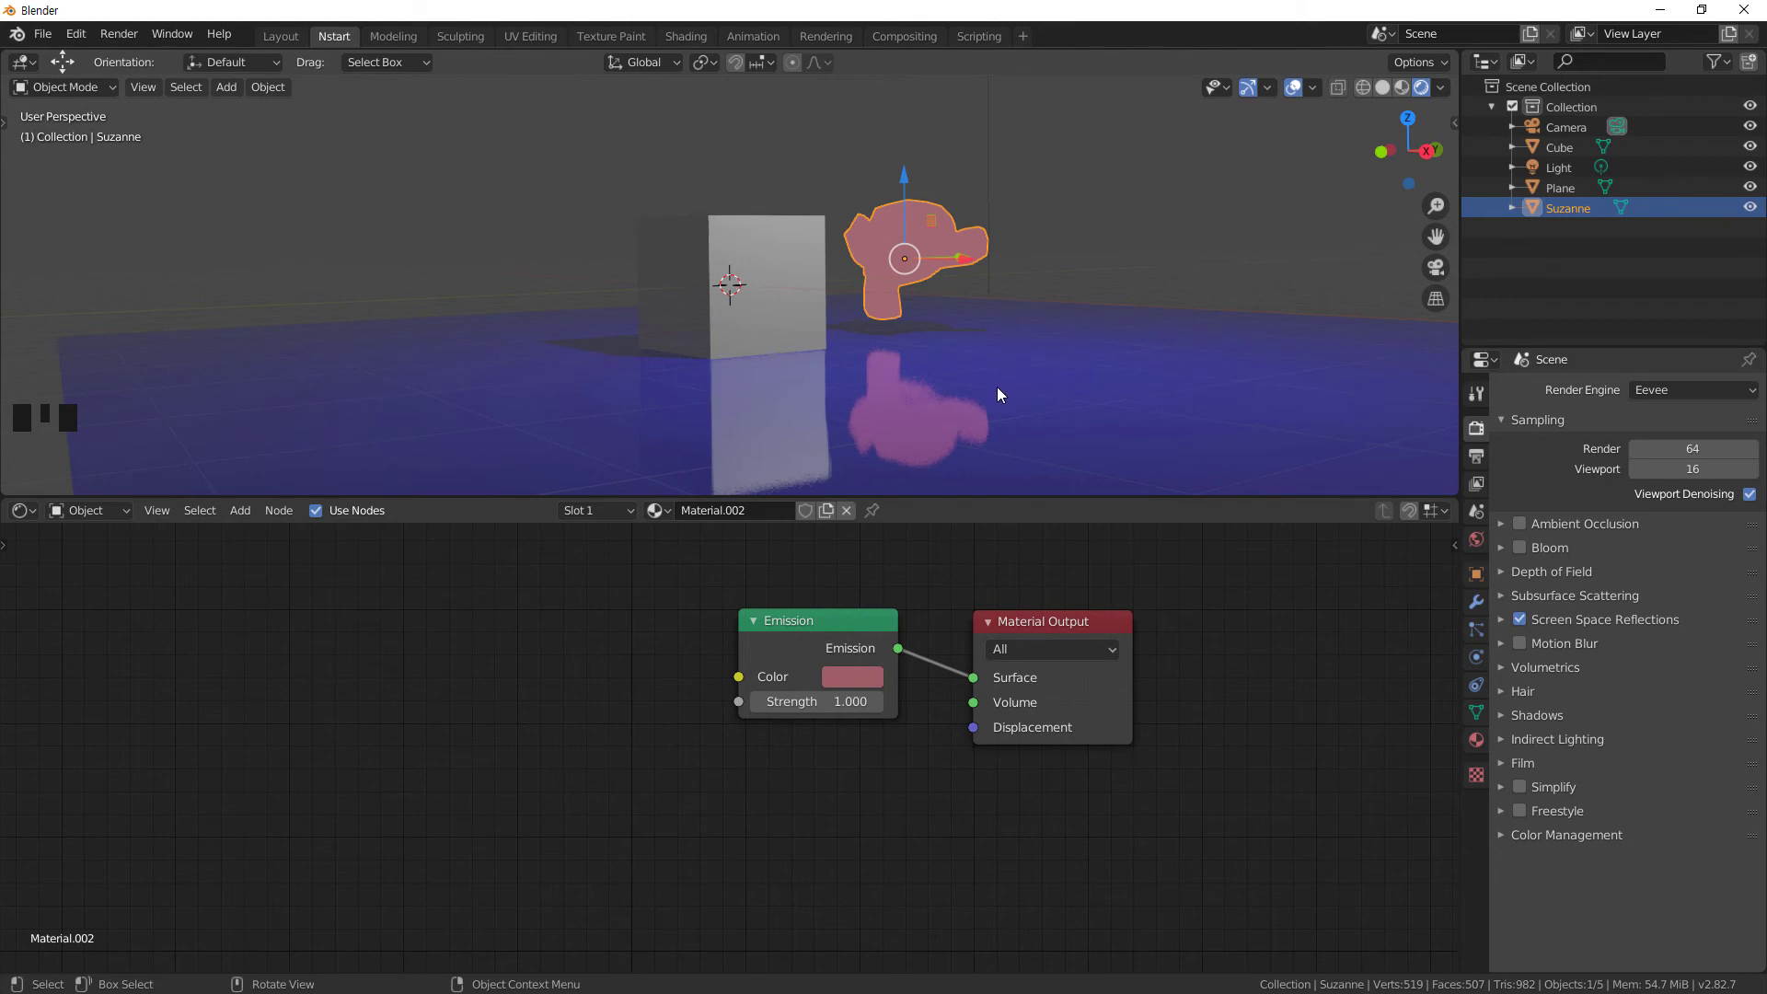
left_click_drag(1014, 418, 1618, 631)
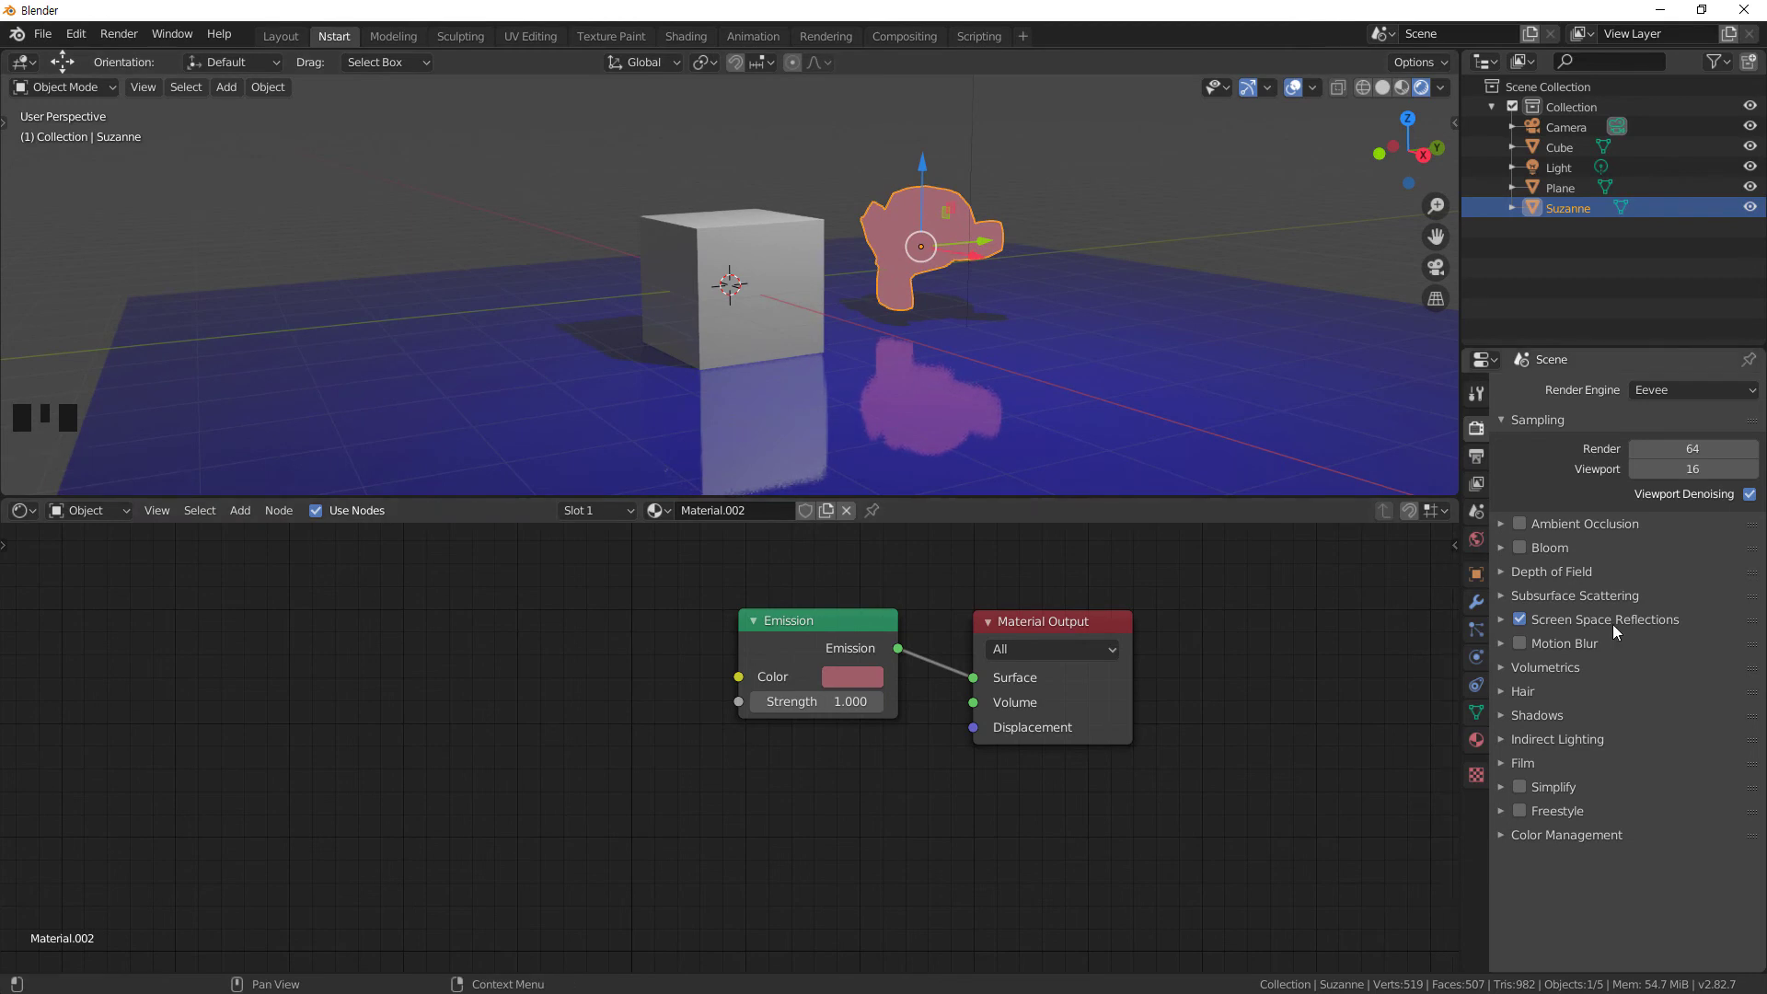
- Toggle Half Res Trace off and on, then set Trace Precision to 1.000
left_click(1506, 626)
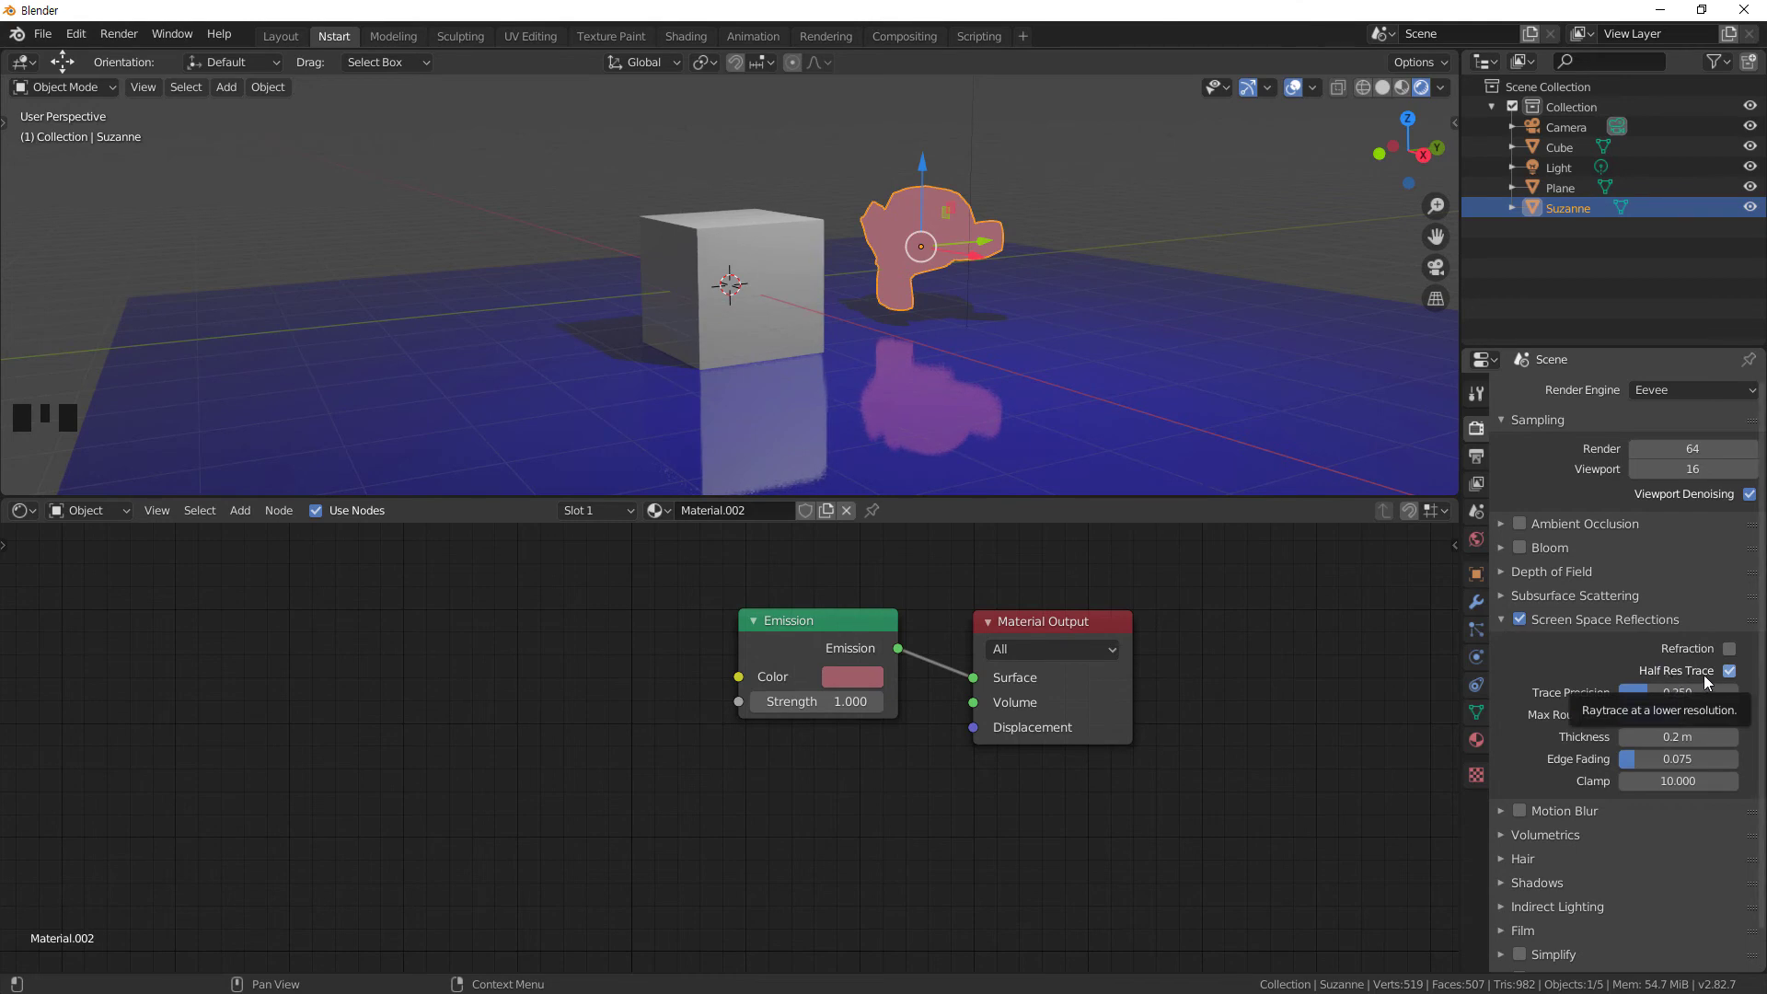
left_click(1737, 679)
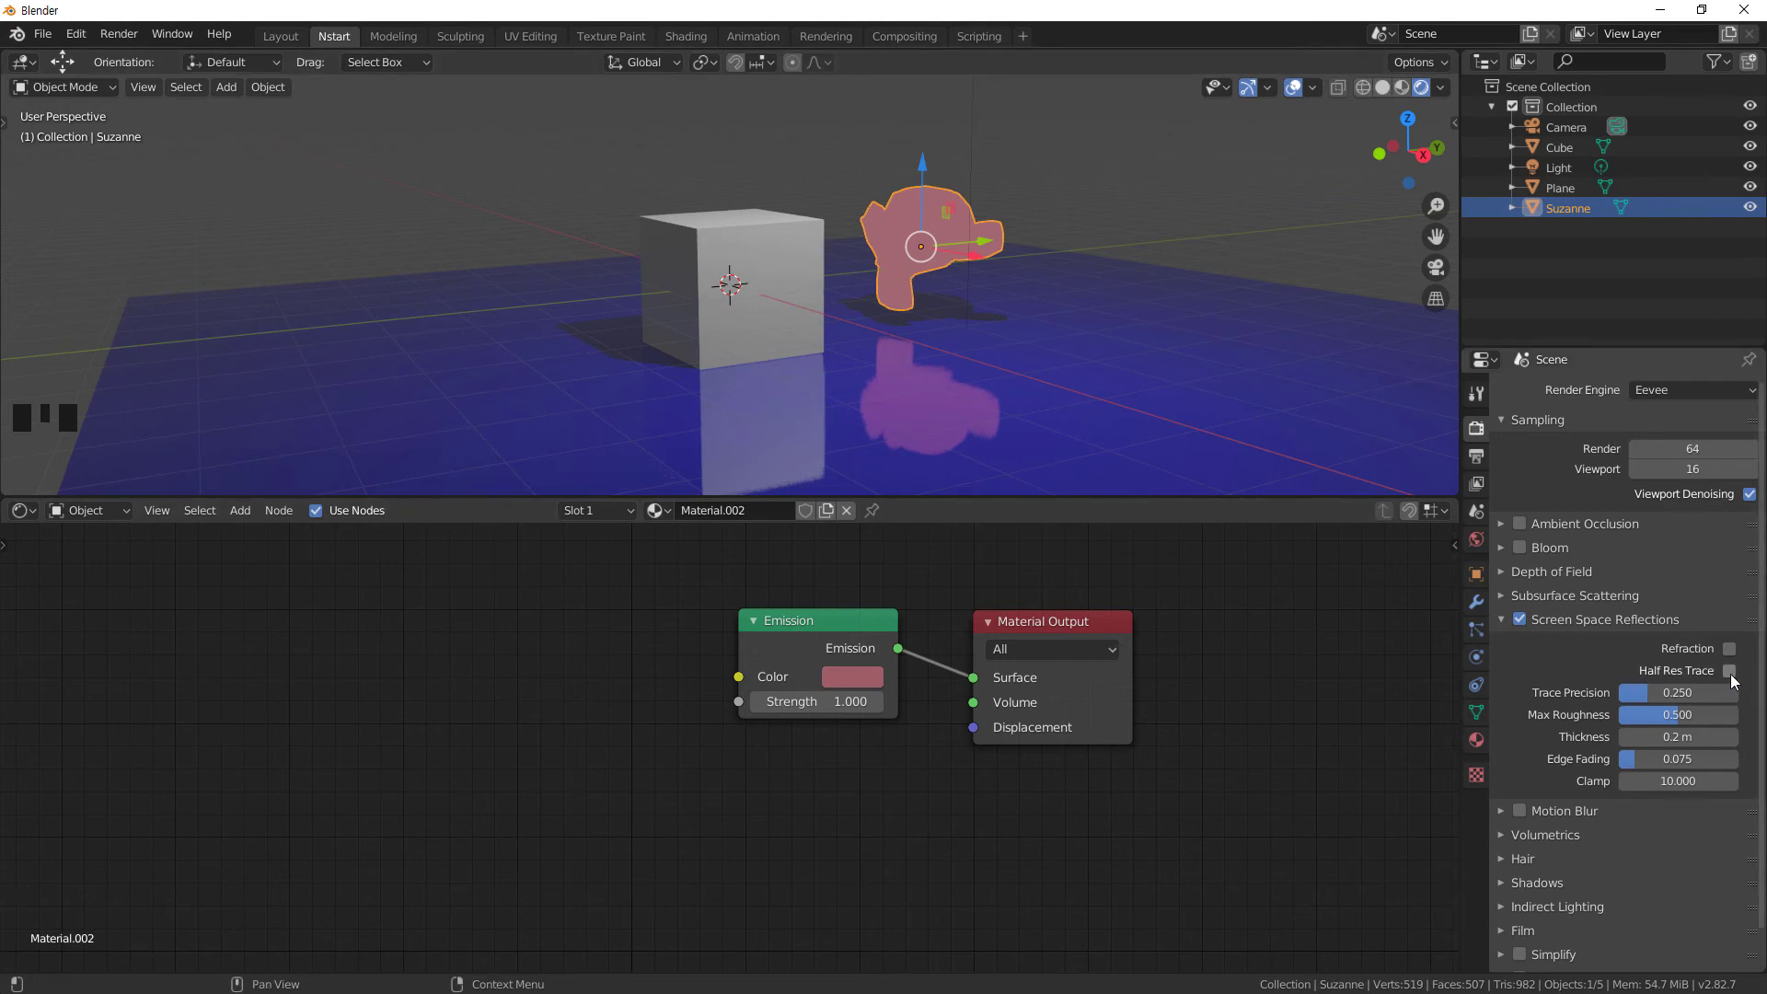
left_click(1738, 678)
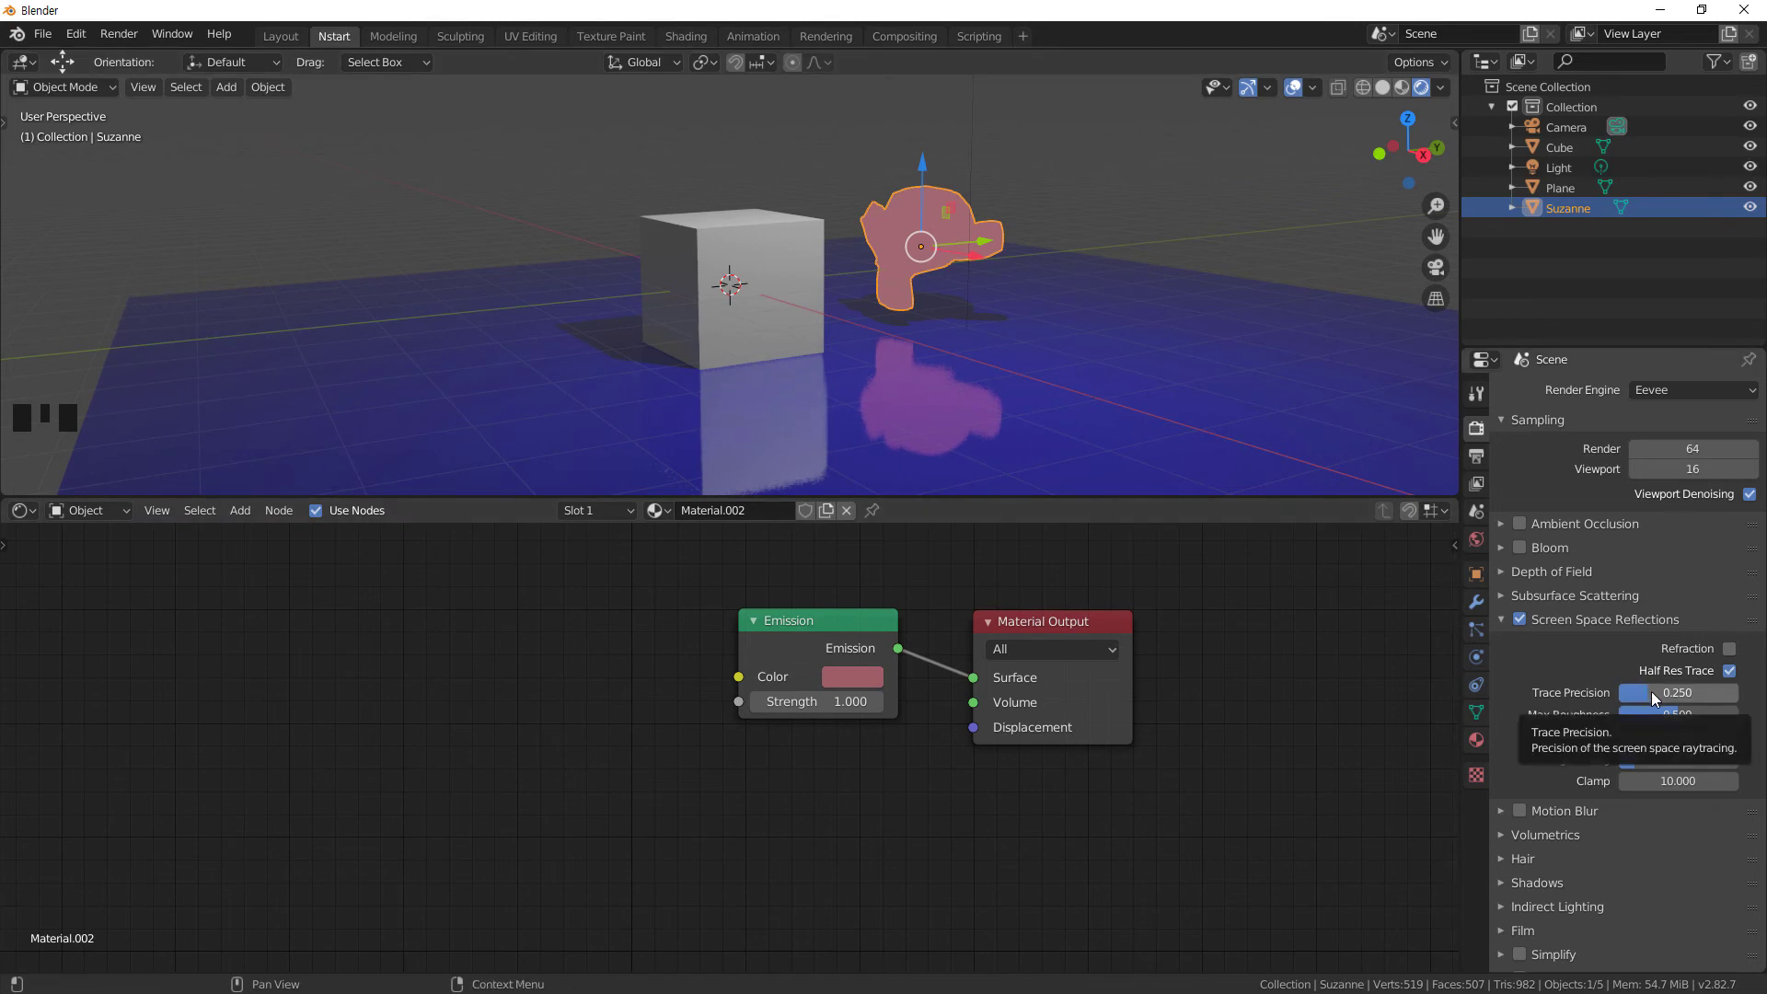
left_click(1649, 698)
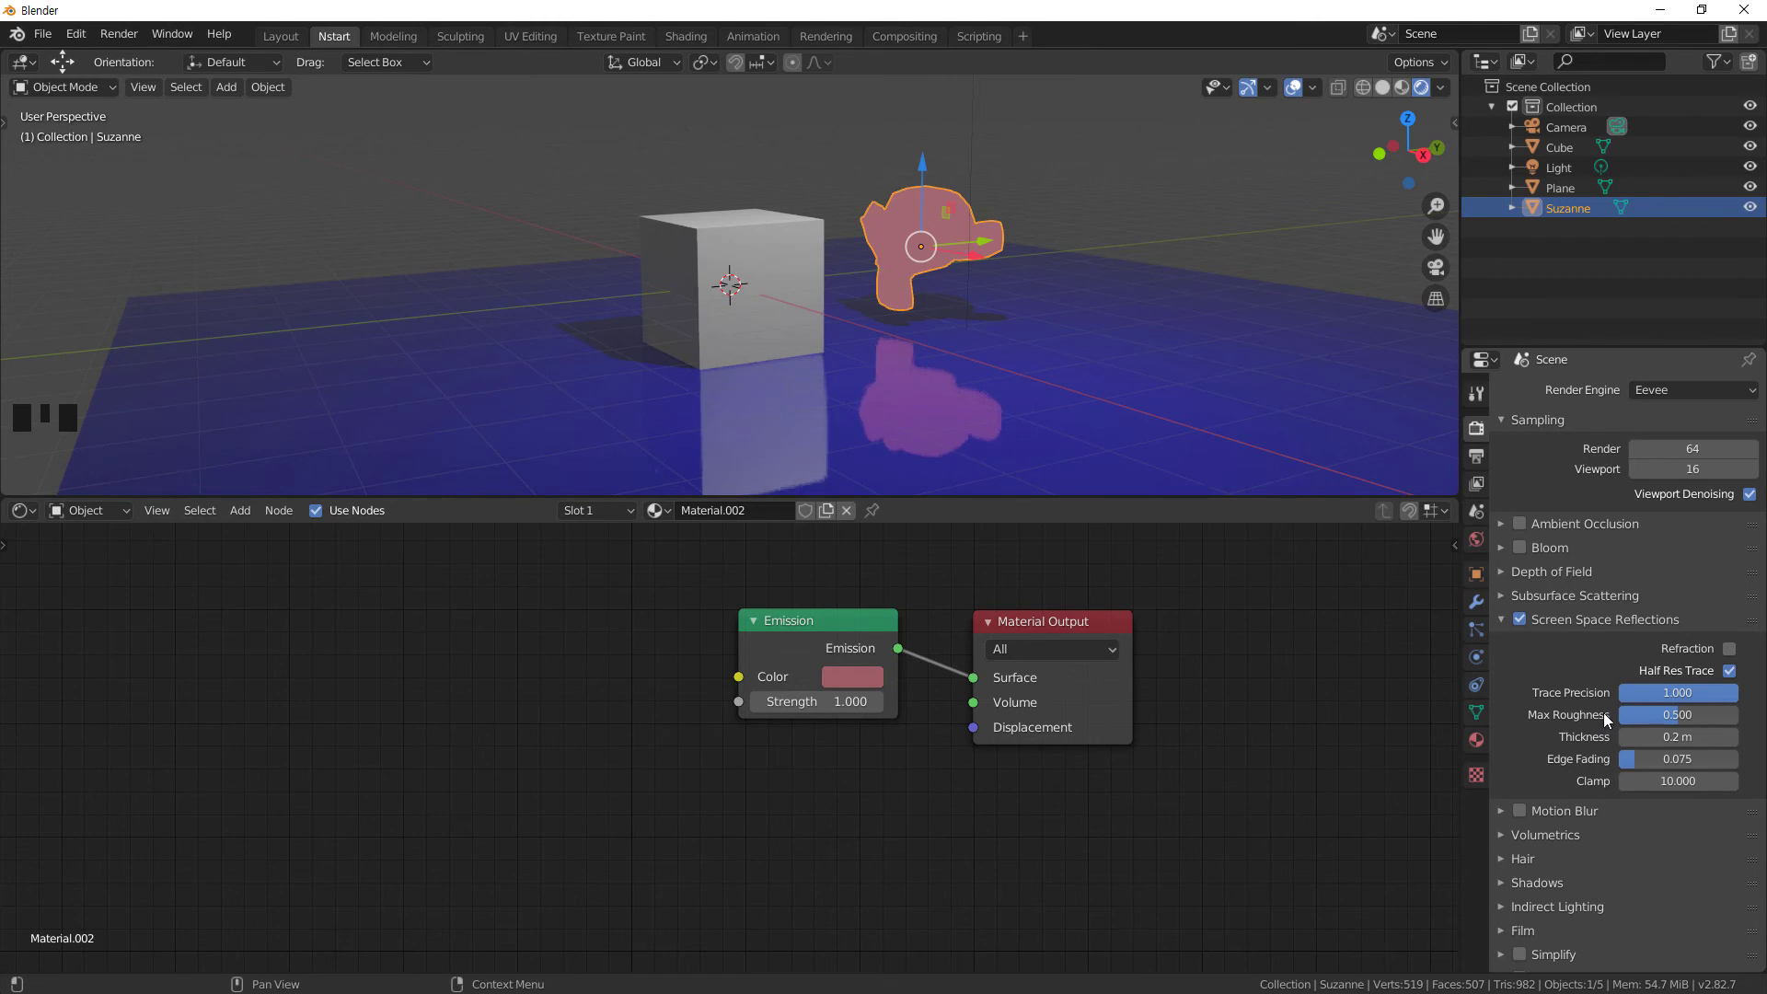
left_click_drag(1041, 453, 1075, 440)
- Select the blue floor plane to edit its reflective material
left_click(1075, 440)
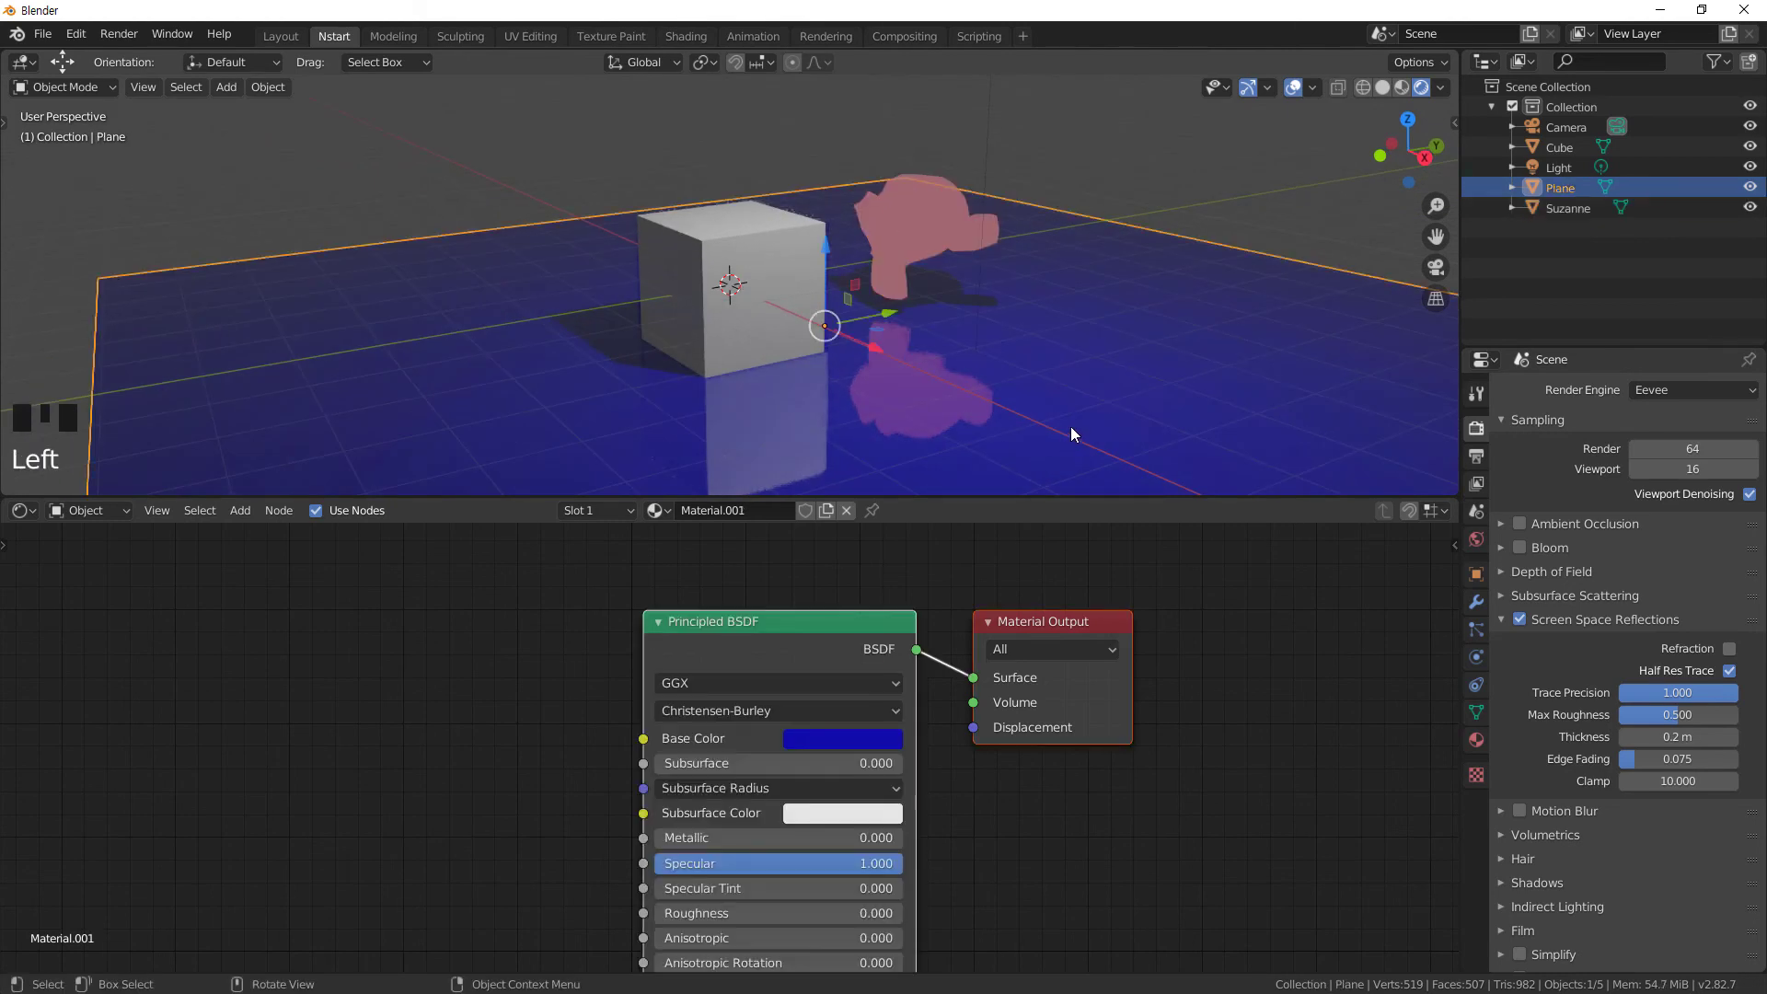
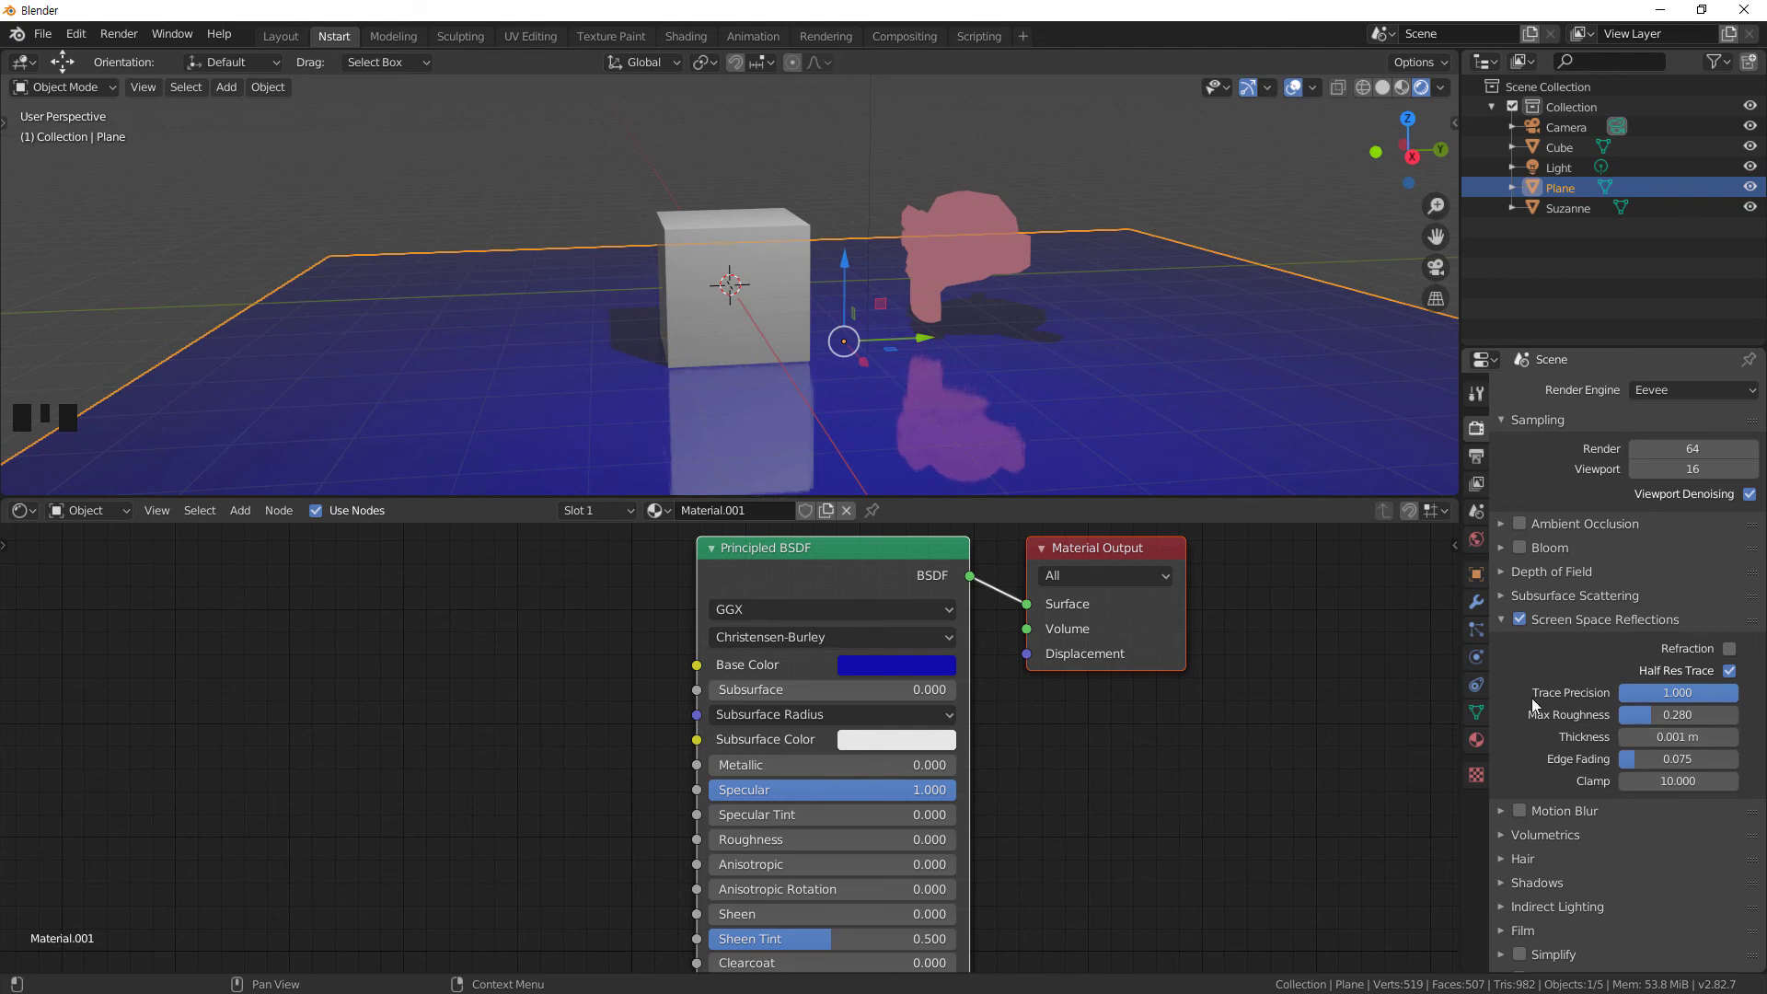
- Set screen-space reflection thickness 0.1 m, edge fading 0.500 and clamp 20.100
left_click(704, 252)
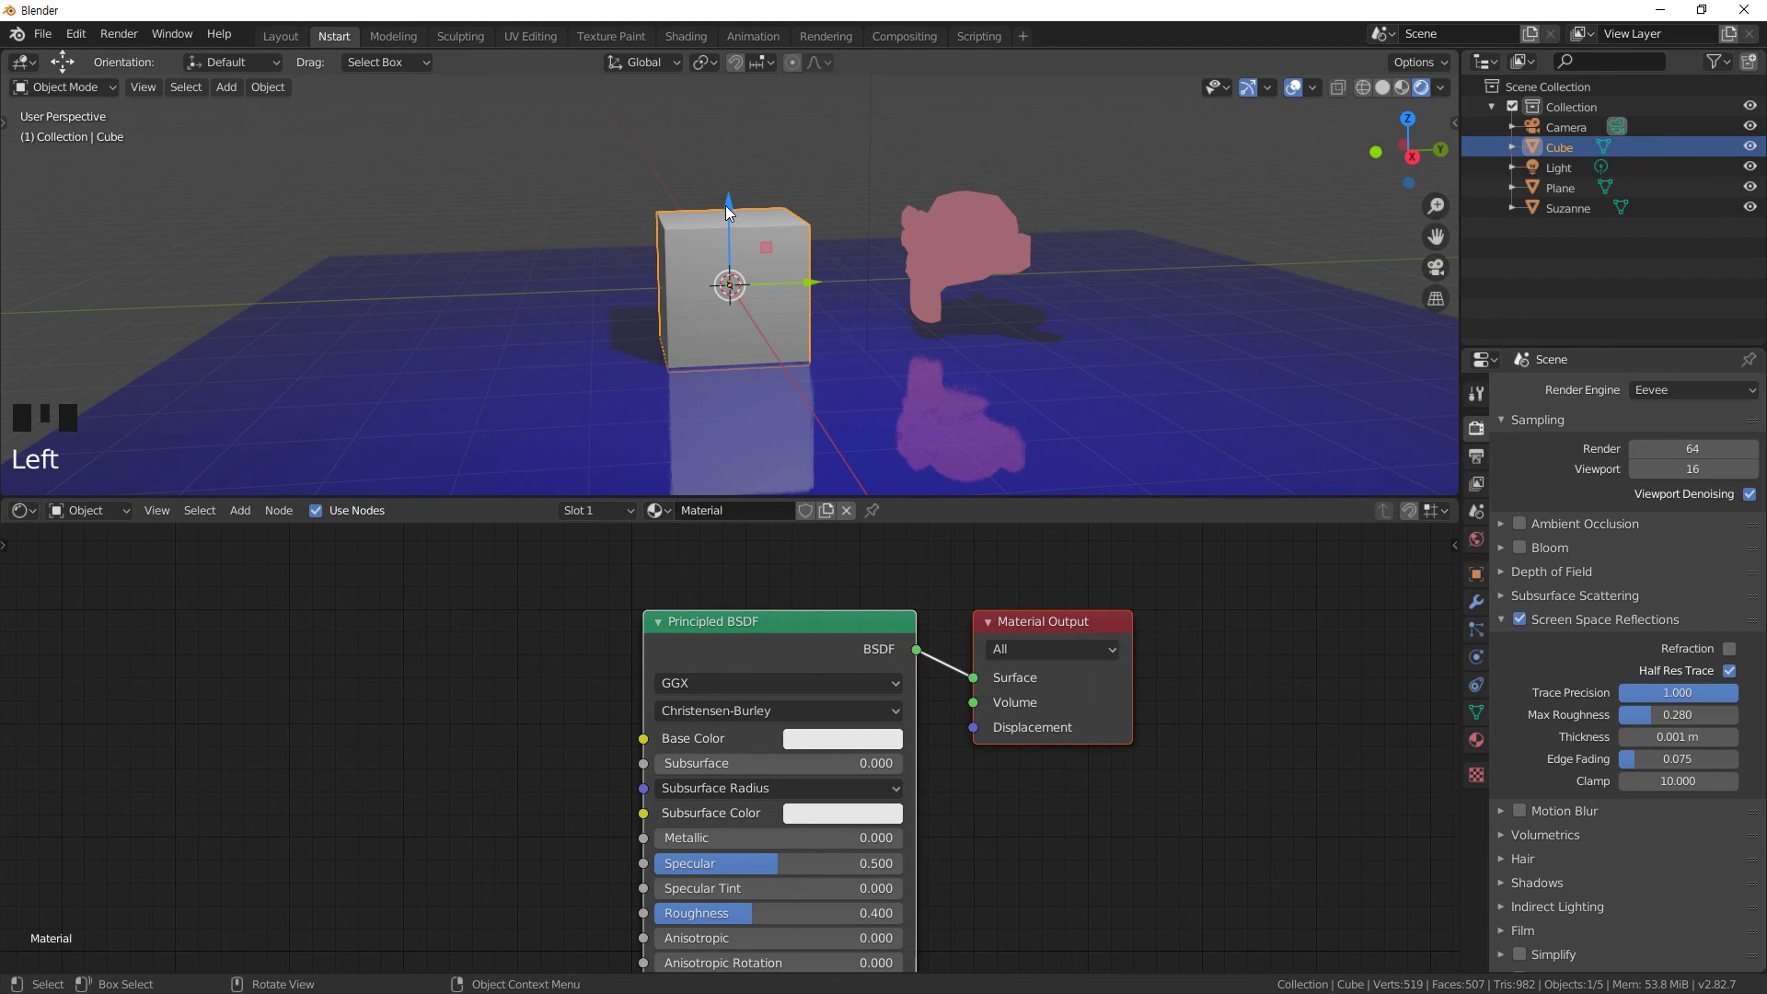
left_click(730, 211)
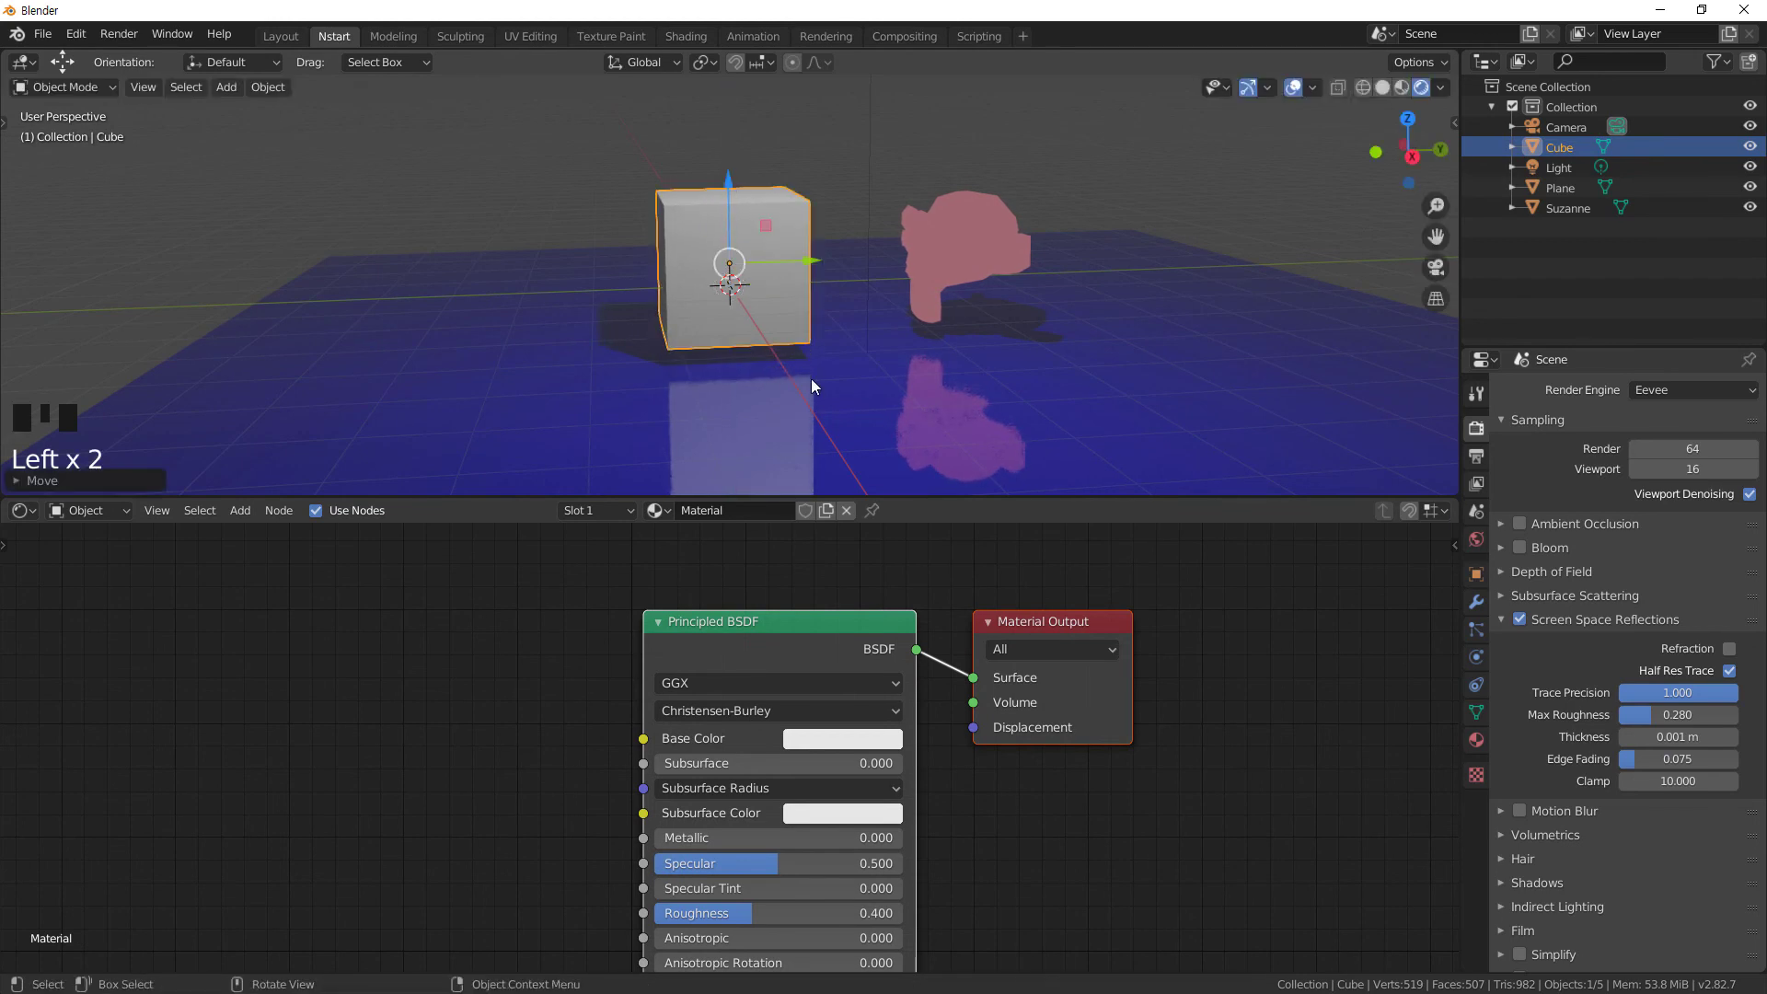
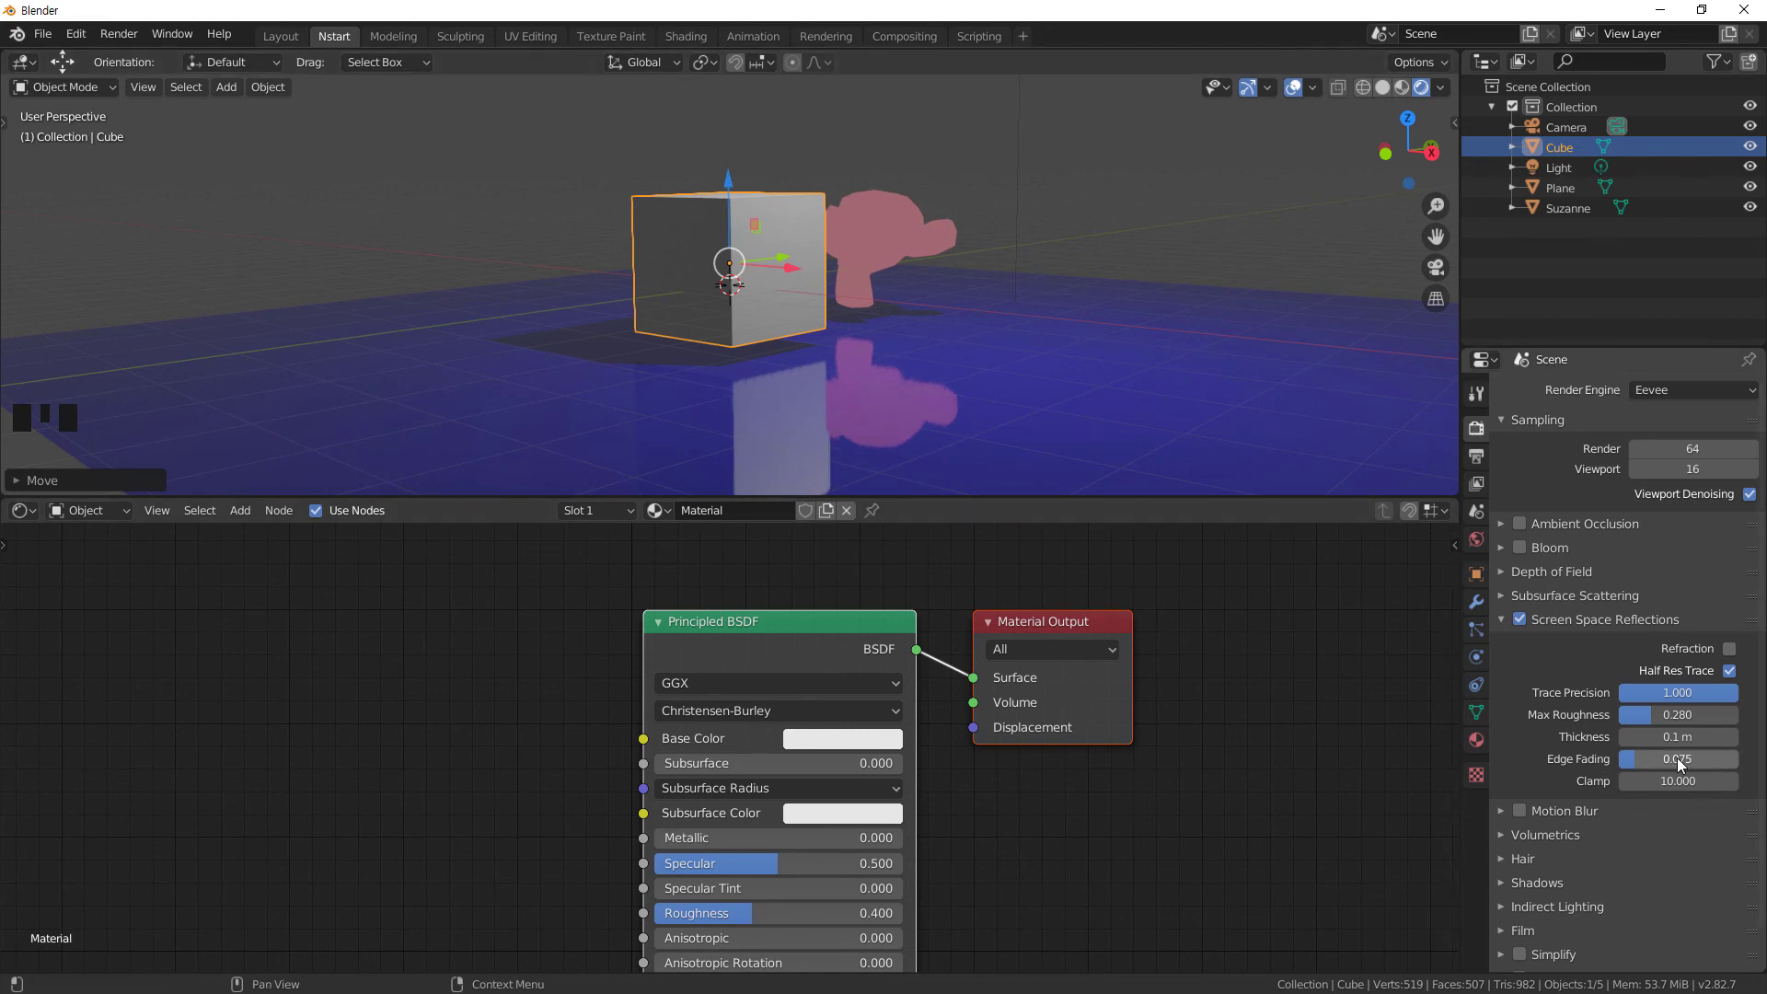
left_click(1635, 762)
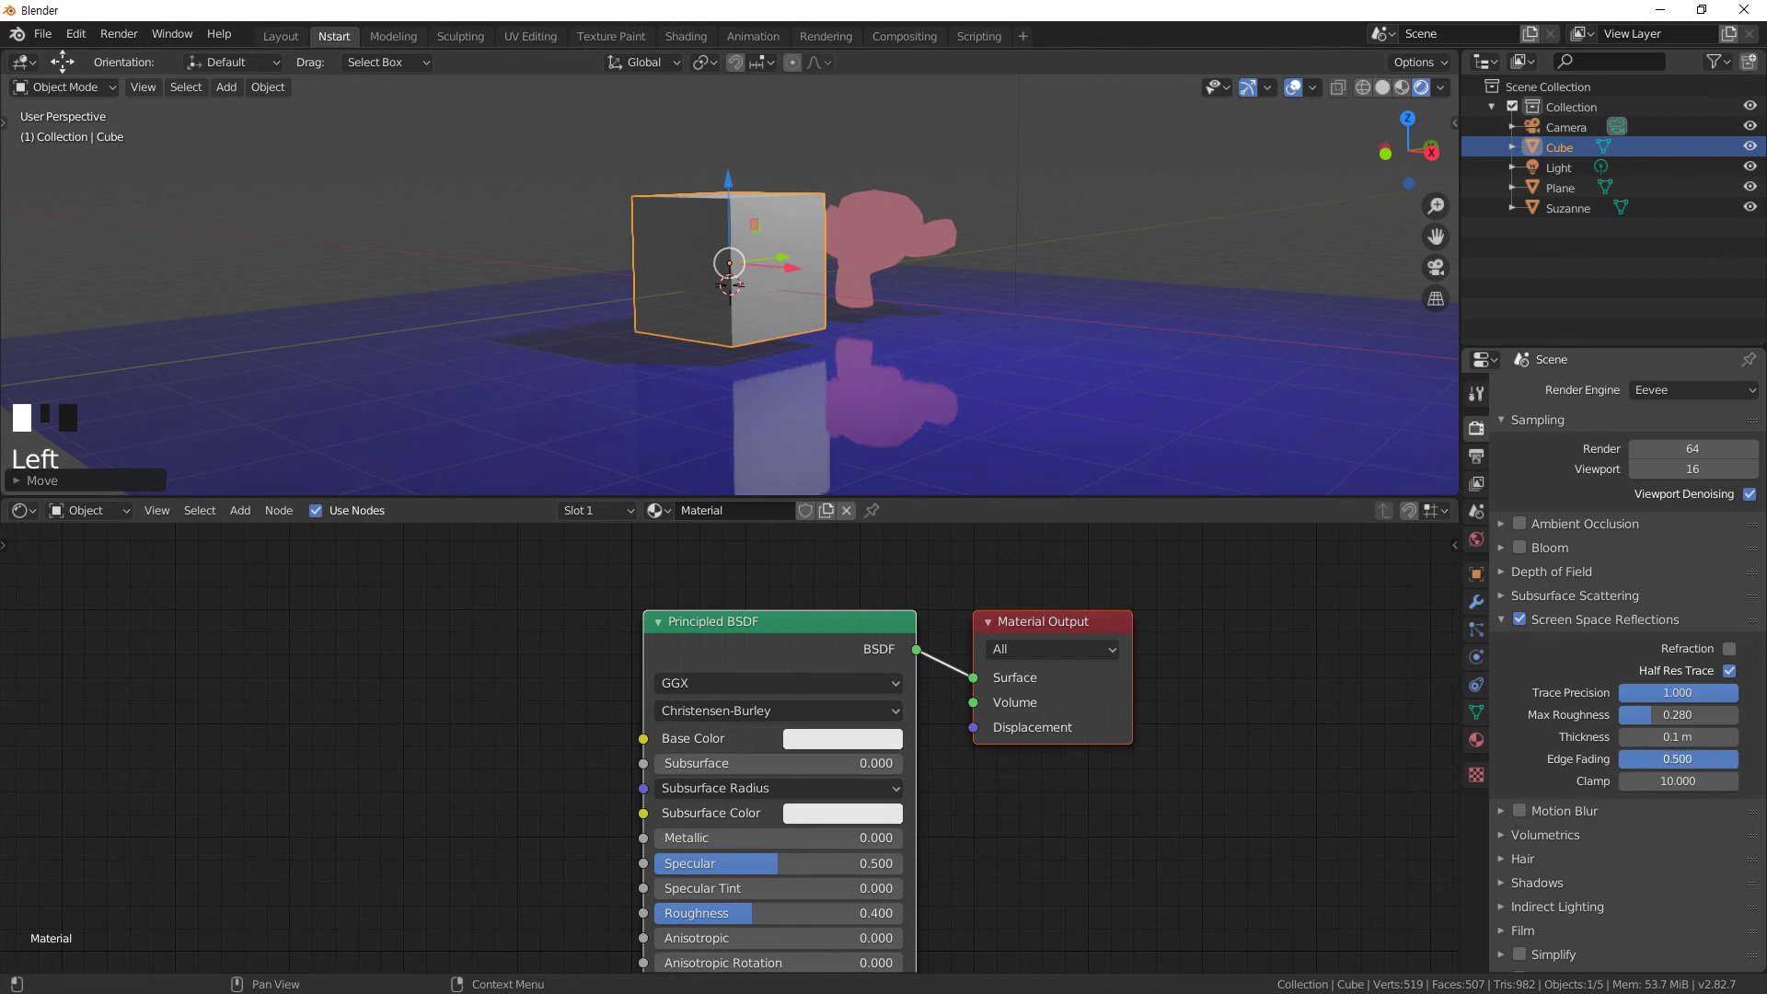
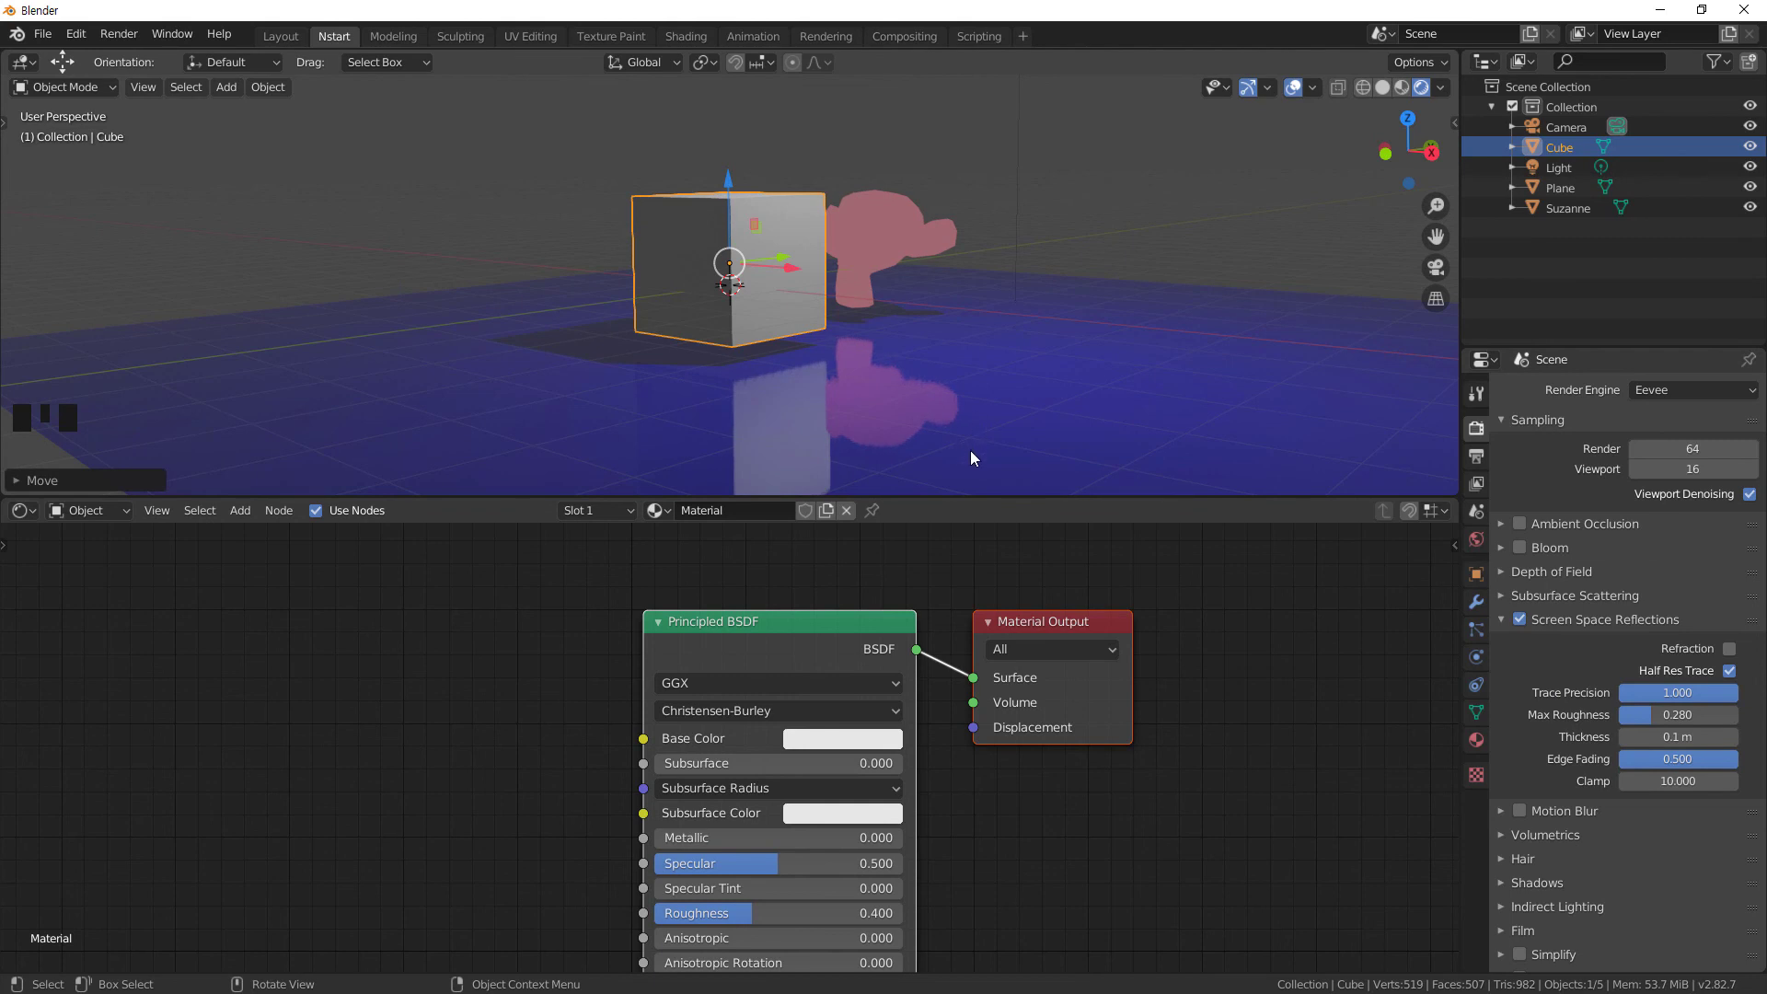
left_click(1685, 769)
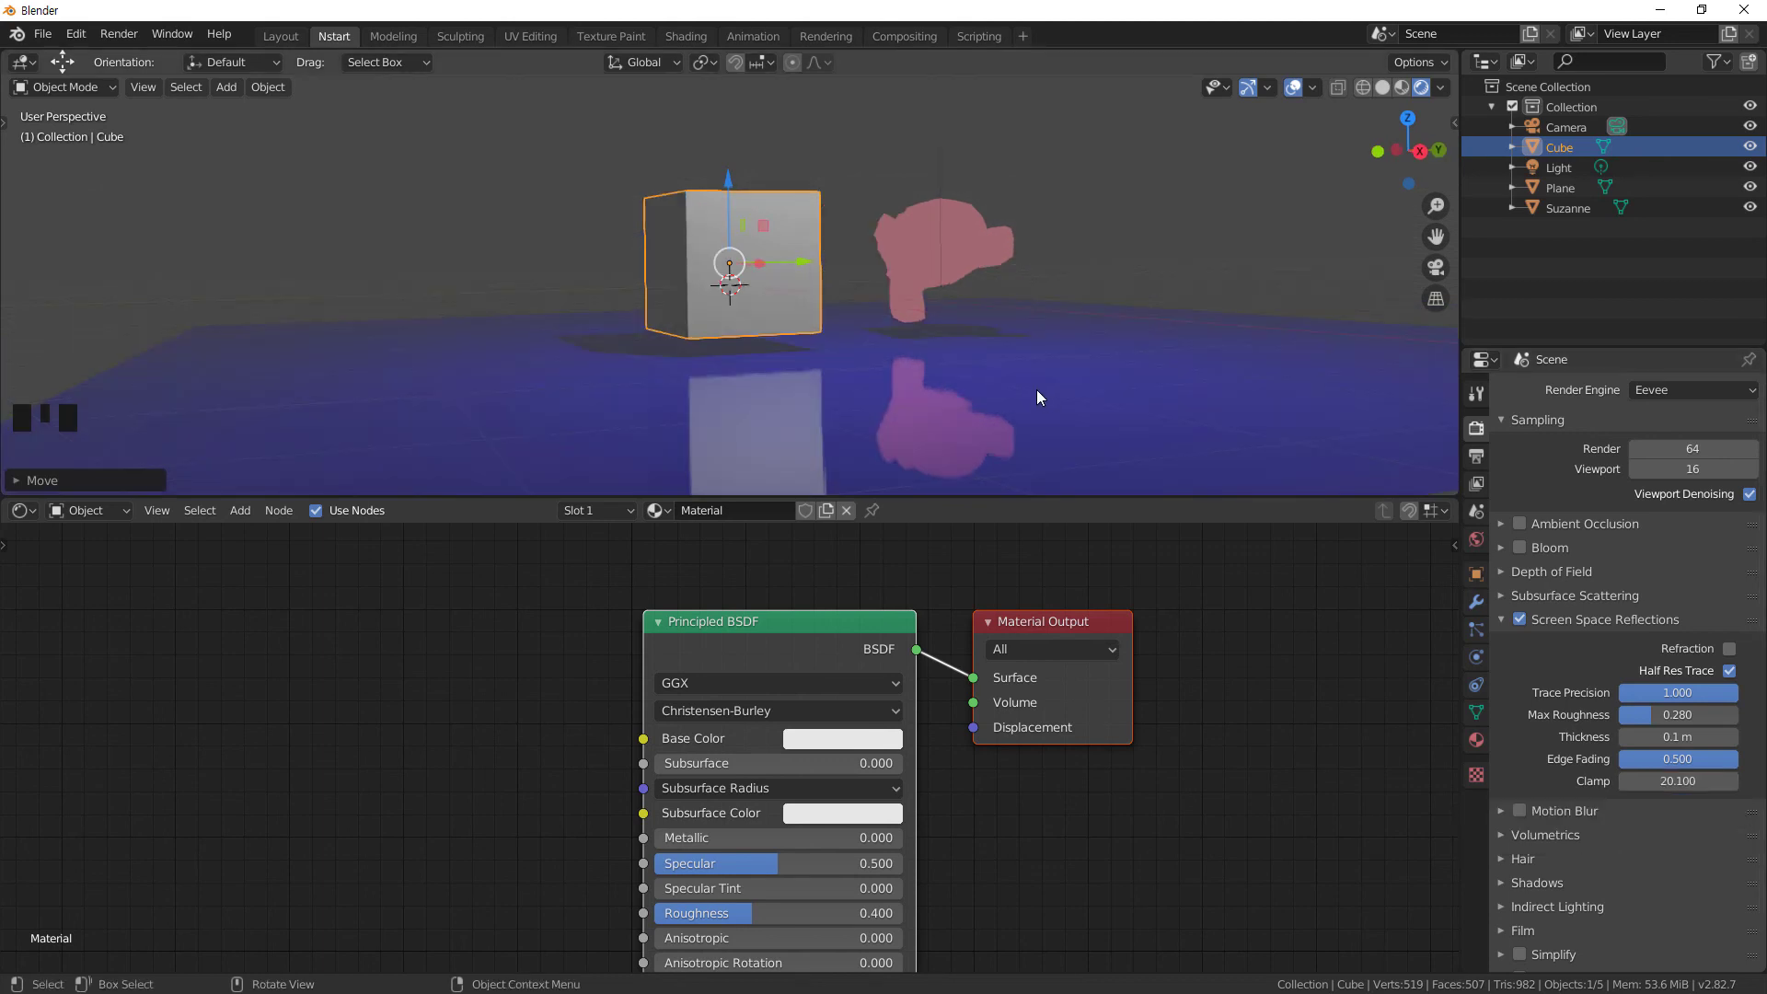
- Select Suzanne and change her emission colour swatch toward green
left_click(957, 241)
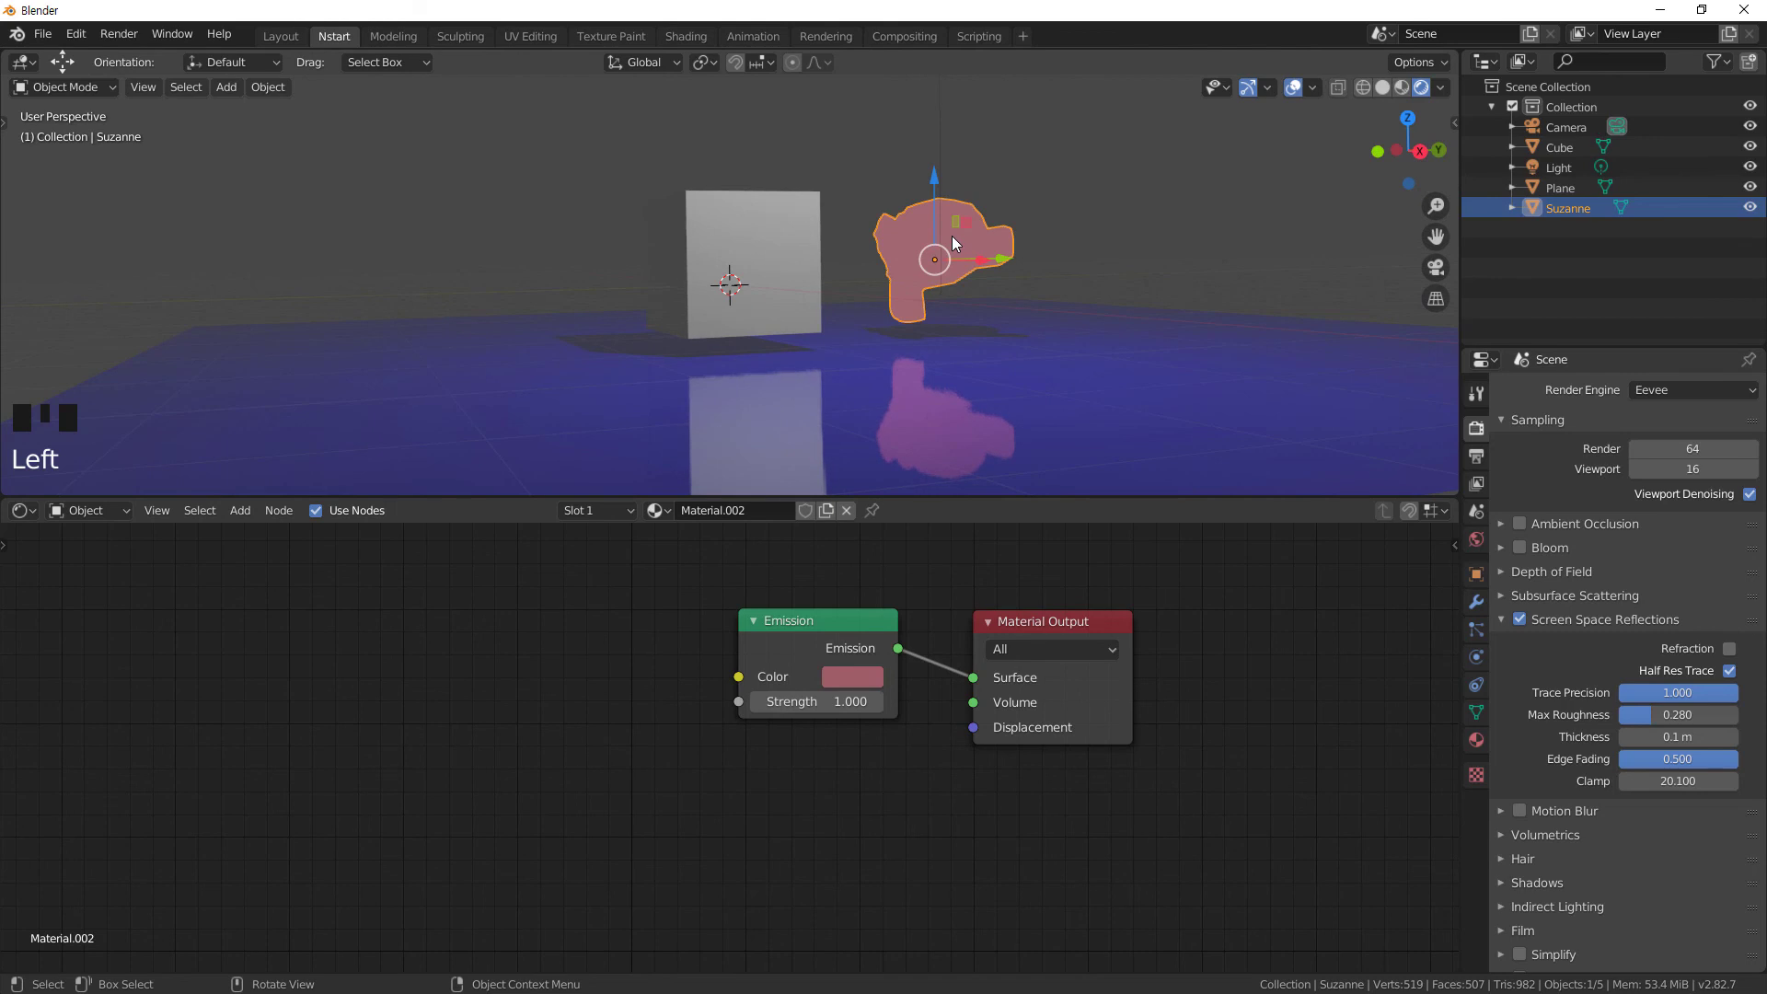
left_click(874, 678)
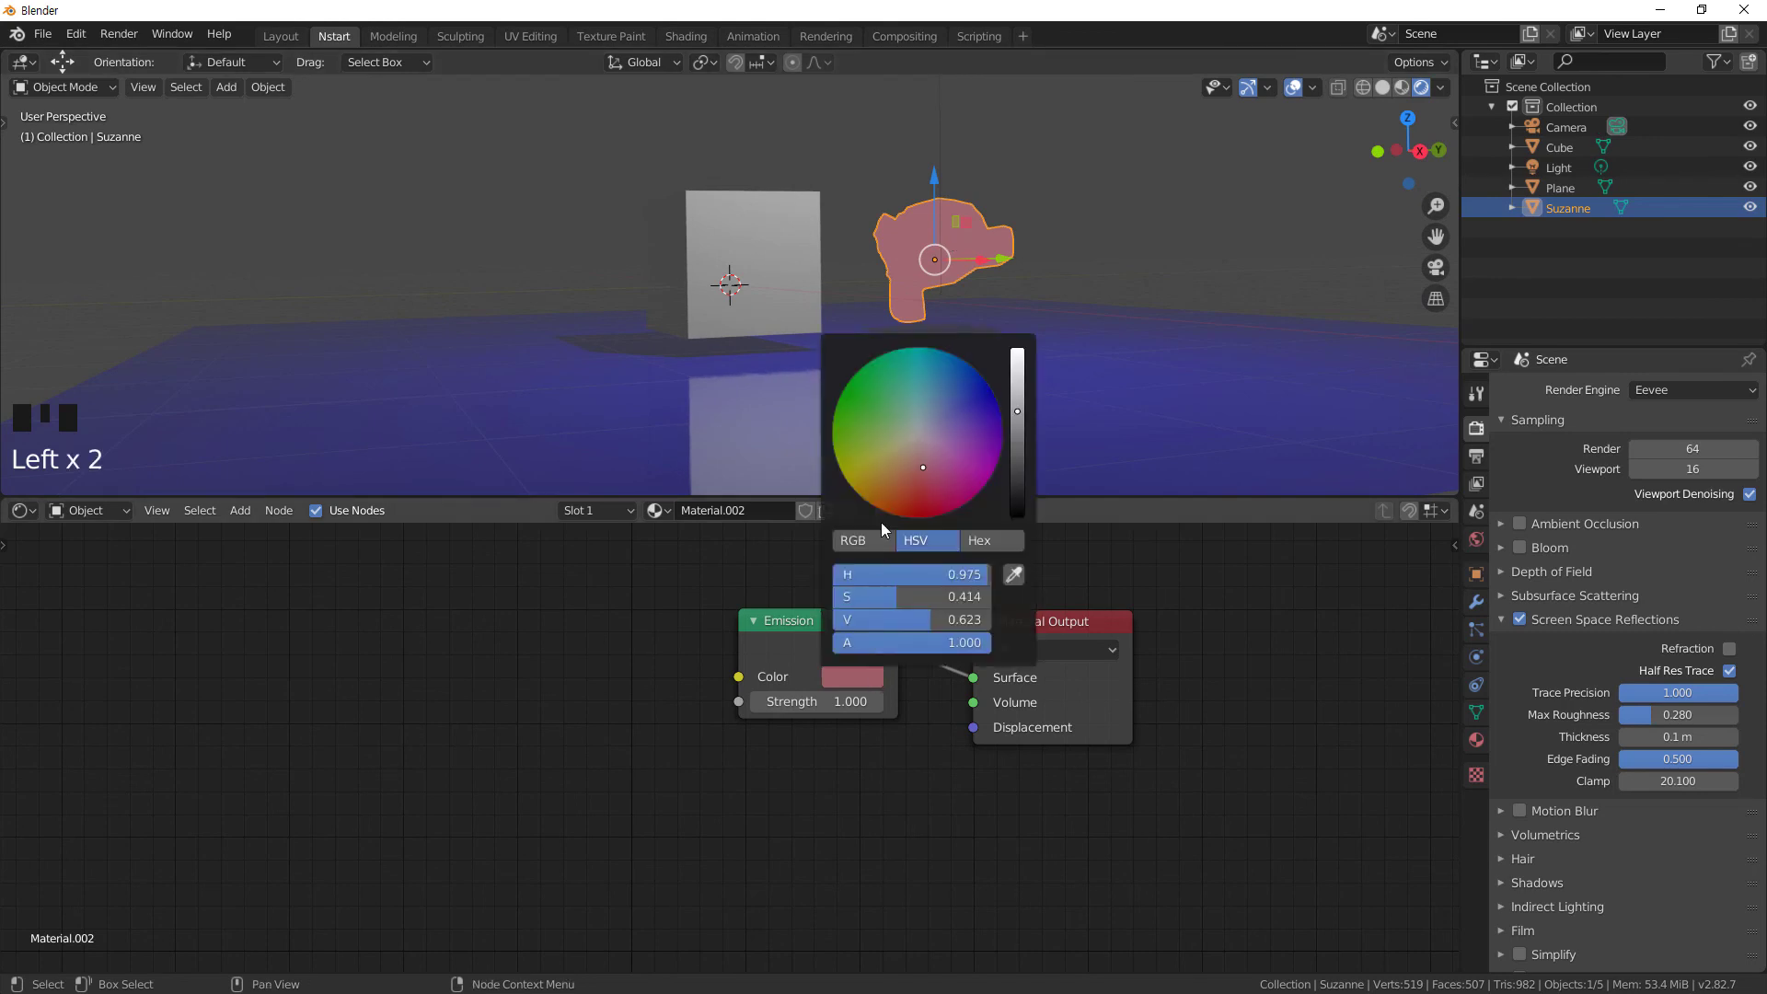